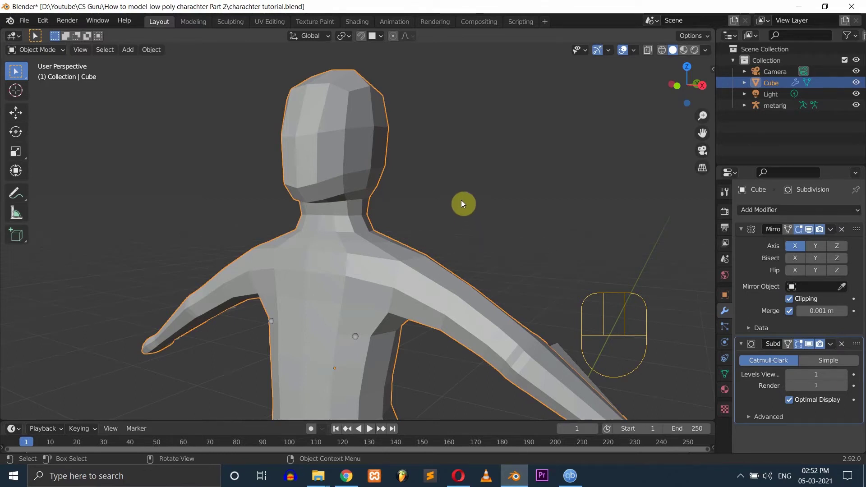
# Inspect the character from several angles, then switch the body cube into Edit Mode
pyautogui.moveTo(460, 181); pyautogui.dragTo(474, 213)
pyautogui.moveTo(452, 228); pyautogui.dragTo(452, 227)
pyautogui.moveTo(398, 267); pyautogui.dragTo(396, 240)
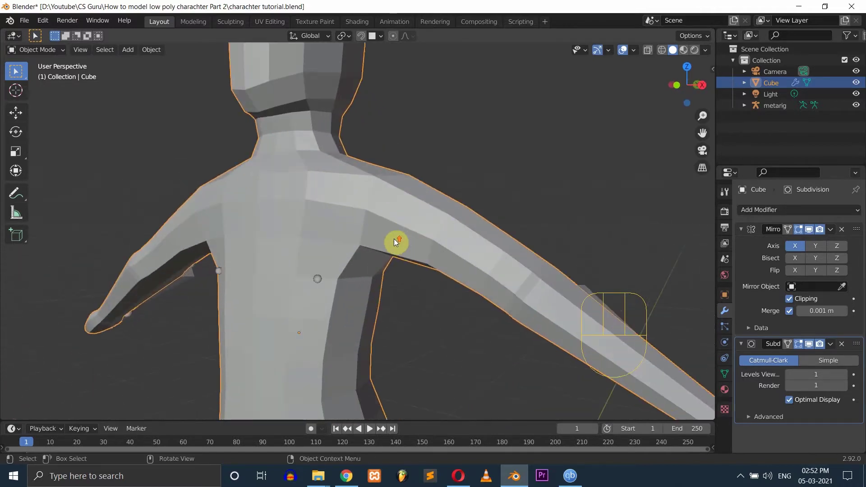
pyautogui.moveTo(410, 206); pyautogui.dragTo(417, 262)
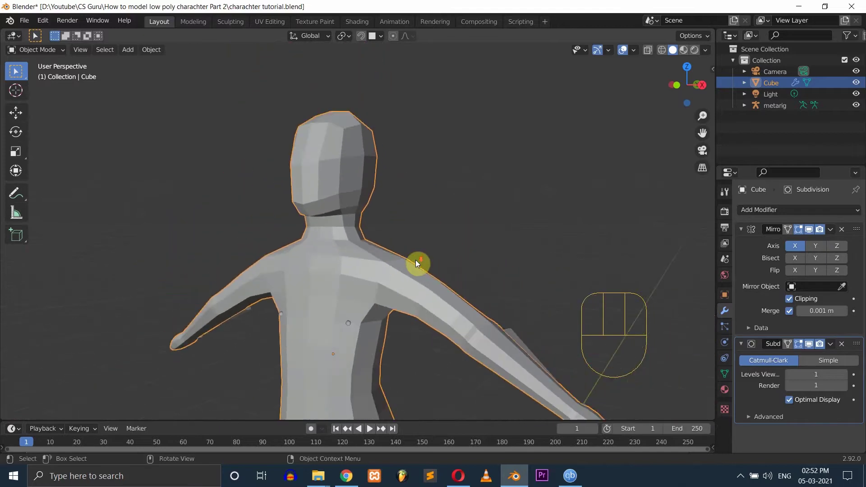
pyautogui.middleClick(408, 219)
pyautogui.moveTo(384, 226); pyautogui.dragTo(412, 240)
pyautogui.press('Tab')
# Orbit around the head cage in Edit Mode and widen the Properties panel
pyautogui.moveTo(486, 234); pyautogui.dragTo(497, 244)
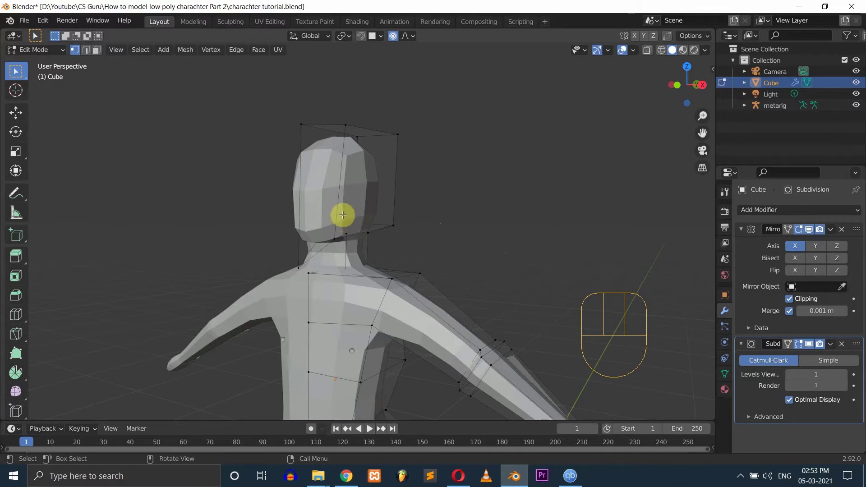
pyautogui.moveTo(452, 270); pyautogui.dragTo(470, 289)
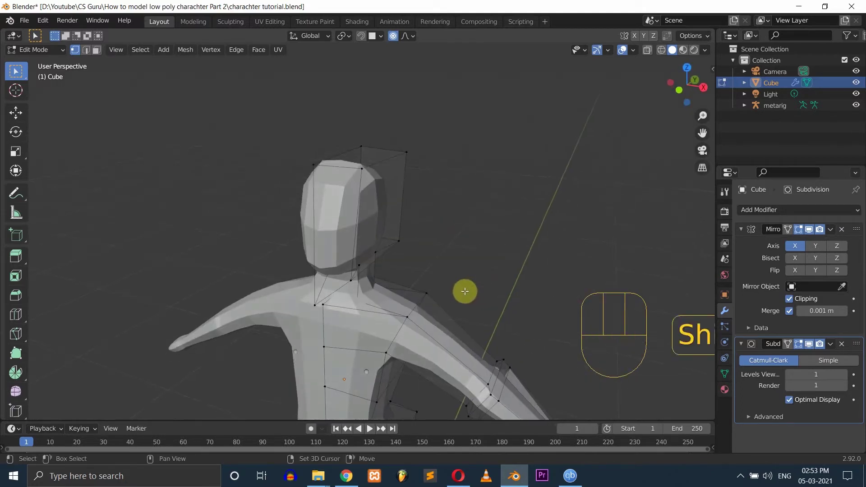
pyautogui.moveTo(437, 269); pyautogui.dragTo(454, 238)
pyautogui.moveTo(455, 245); pyautogui.dragTo(433, 238)
pyautogui.moveTo(400, 239); pyautogui.dragTo(403, 251)
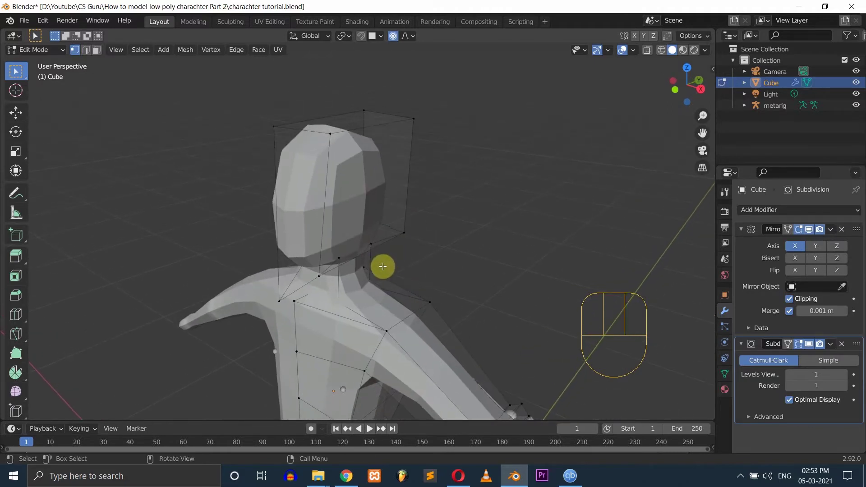
pyautogui.moveTo(384, 257); pyautogui.dragTo(391, 245)
pyautogui.moveTo(404, 245); pyautogui.dragTo(395, 270)
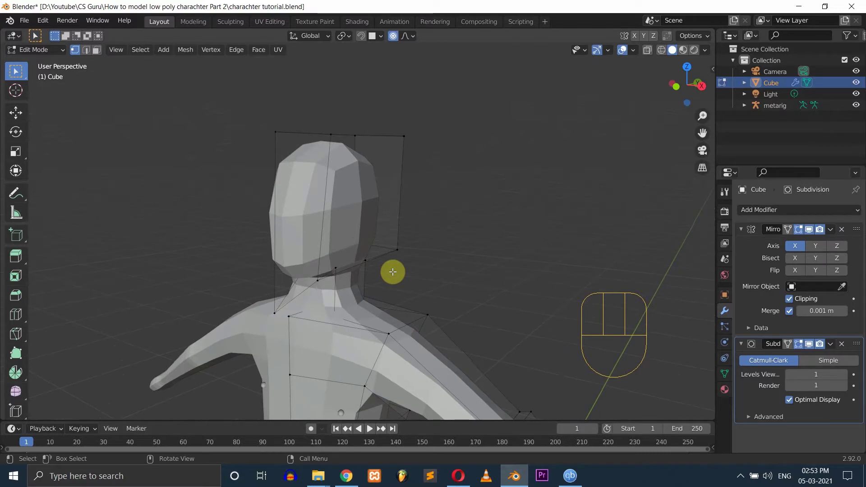
pyautogui.moveTo(410, 285); pyautogui.dragTo(419, 269)
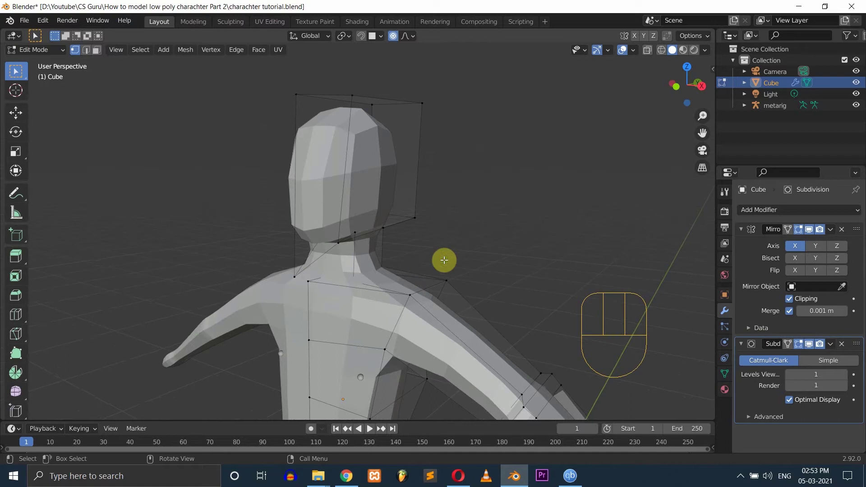
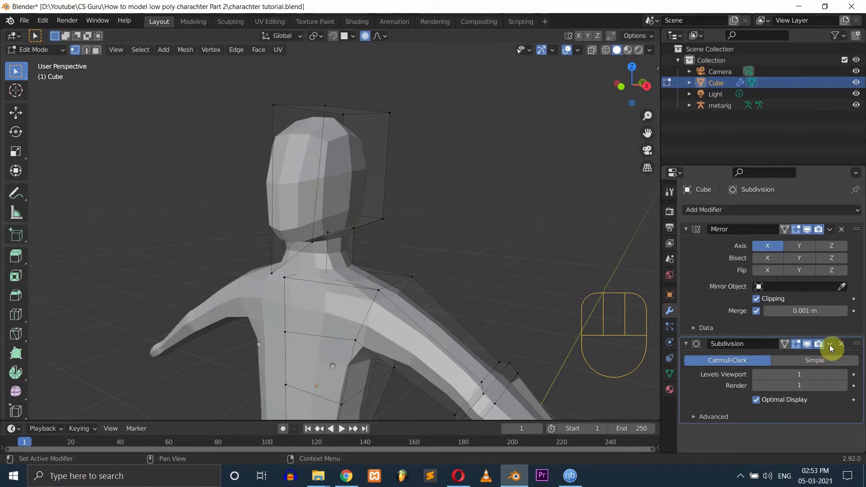
pyautogui.moveTo(833, 348); pyautogui.dragTo(625, 300)
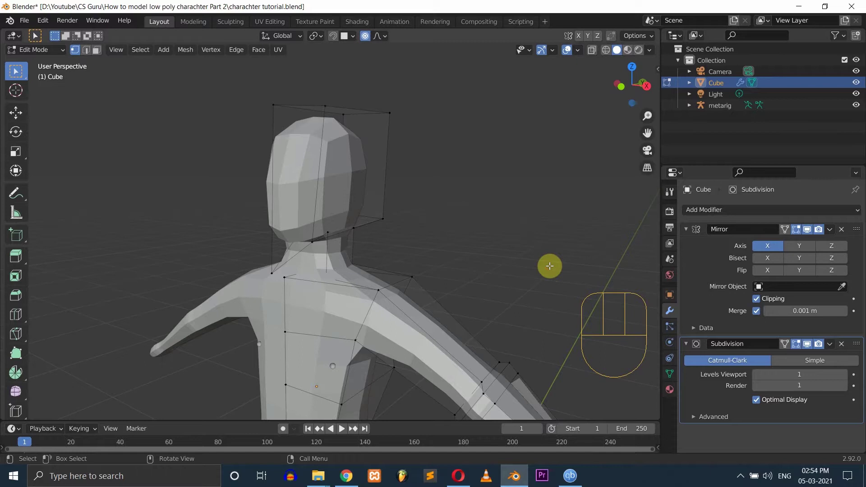
# Return to Object Mode and apply the Subdivision modifier, leaving only Mirror in the stack
pyautogui.press('Tab')
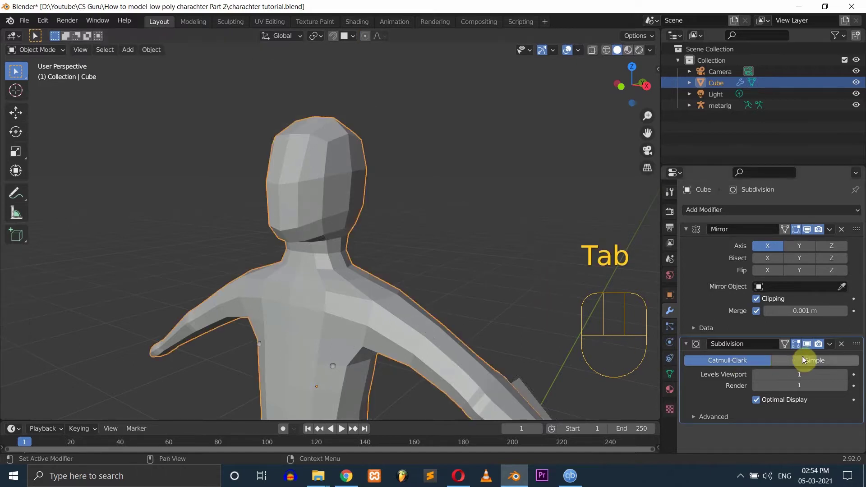
pyautogui.moveTo(831, 348); pyautogui.dragTo(804, 361)
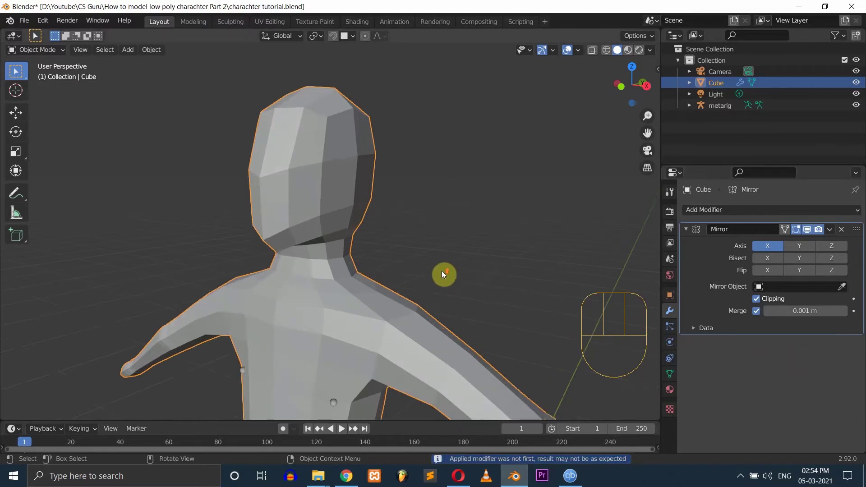
pyautogui.moveTo(454, 274); pyautogui.dragTo(405, 271)
pyautogui.moveTo(429, 281); pyautogui.dragTo(458, 275)
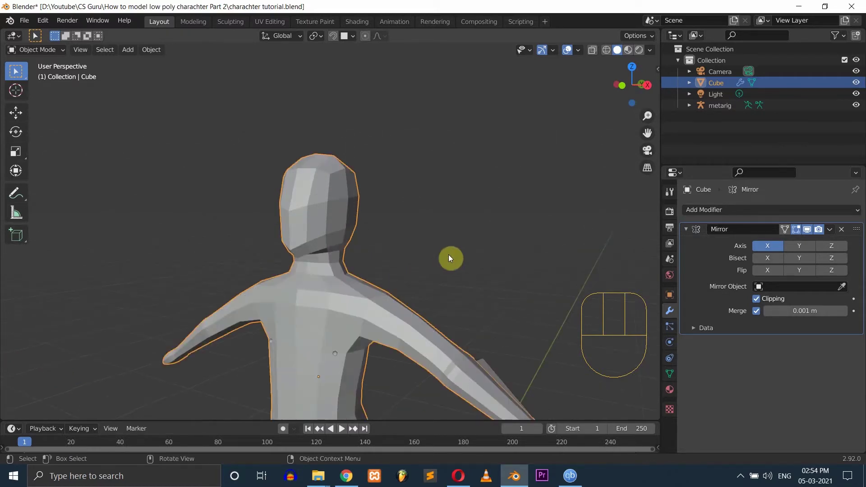
# Enter Edit Mode on the subdivided mesh and inspect the head, shoulders and whole body
pyautogui.press('Tab')
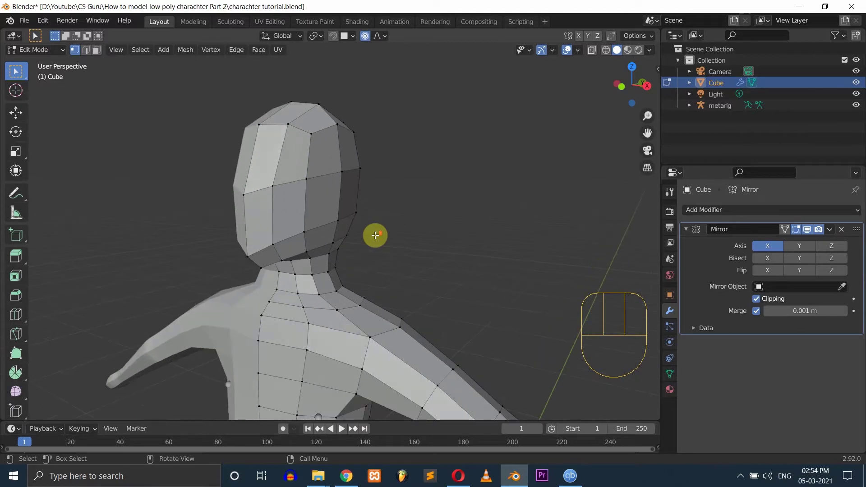
pyautogui.moveTo(380, 219); pyautogui.dragTo(399, 186)
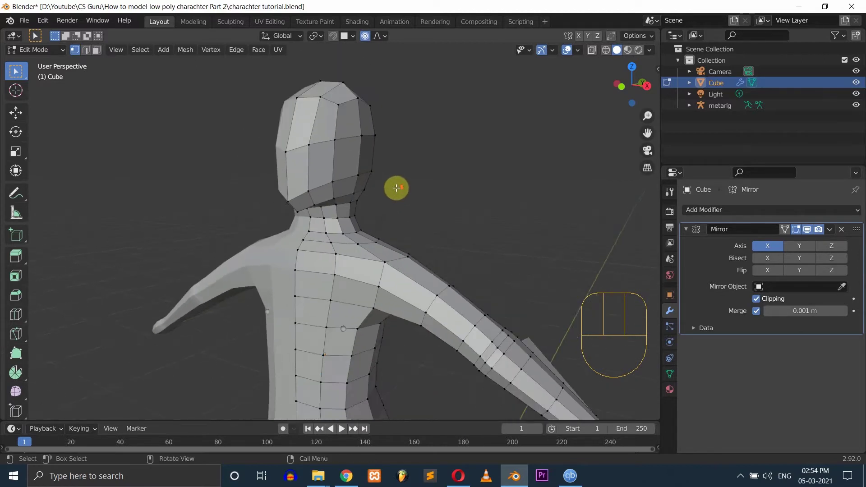
pyautogui.moveTo(379, 150); pyautogui.dragTo(376, 249)
pyautogui.moveTo(335, 234); pyautogui.dragTo(340, 214)
pyautogui.moveTo(343, 261); pyautogui.dragTo(325, 300)
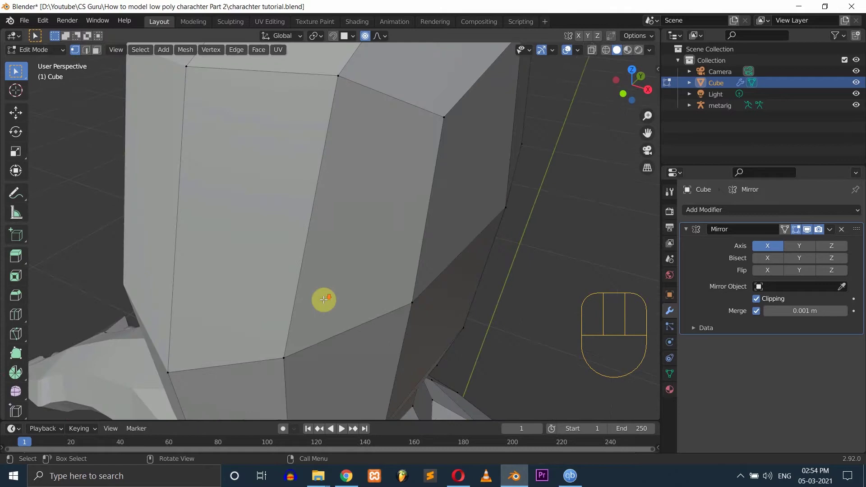
pyautogui.moveTo(314, 253); pyautogui.dragTo(316, 247)
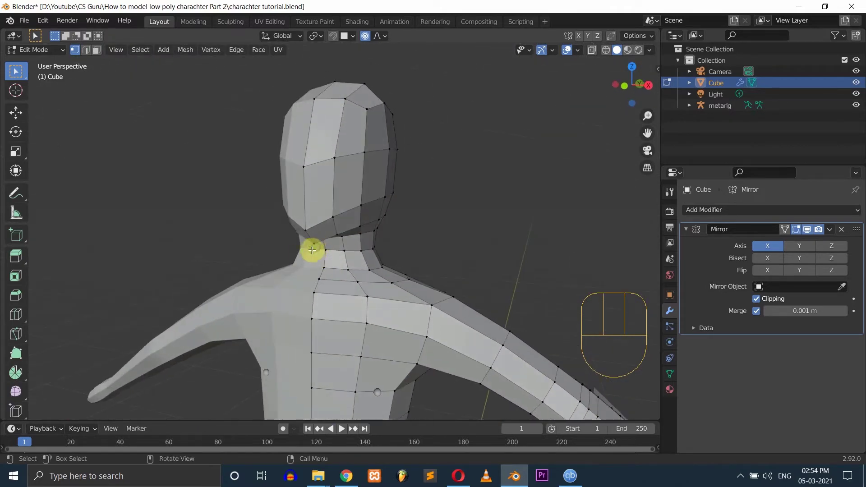
pyautogui.moveTo(305, 252); pyautogui.dragTo(327, 262)
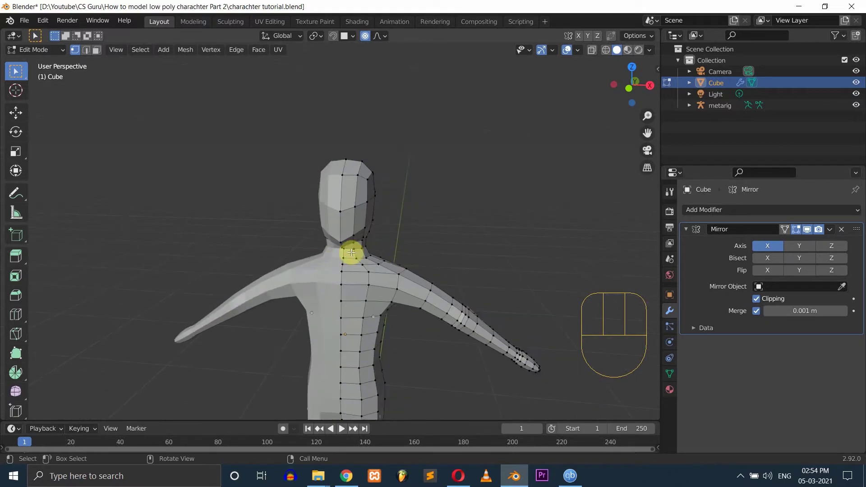
pyautogui.moveTo(317, 226); pyautogui.dragTo(322, 214)
pyautogui.moveTo(336, 223); pyautogui.dragTo(305, 224)
pyautogui.moveTo(303, 275); pyautogui.dragTo(311, 227)
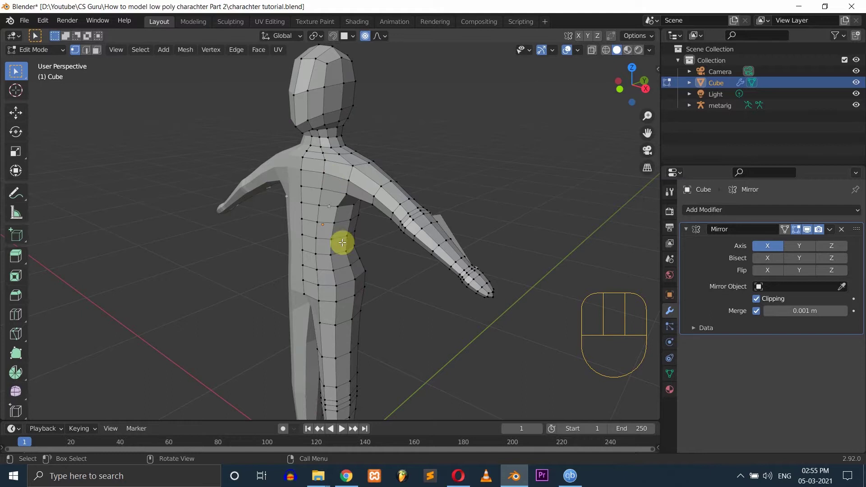
# Add a UV sphere, shrink it to eye size and move it up and forward onto the face
pyautogui.press('Tab')
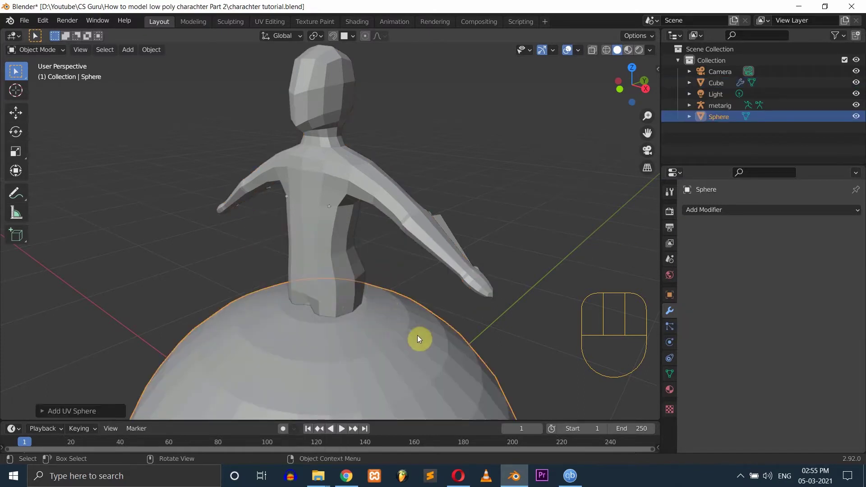
pyautogui.moveTo(412, 321); pyautogui.dragTo(382, 283)
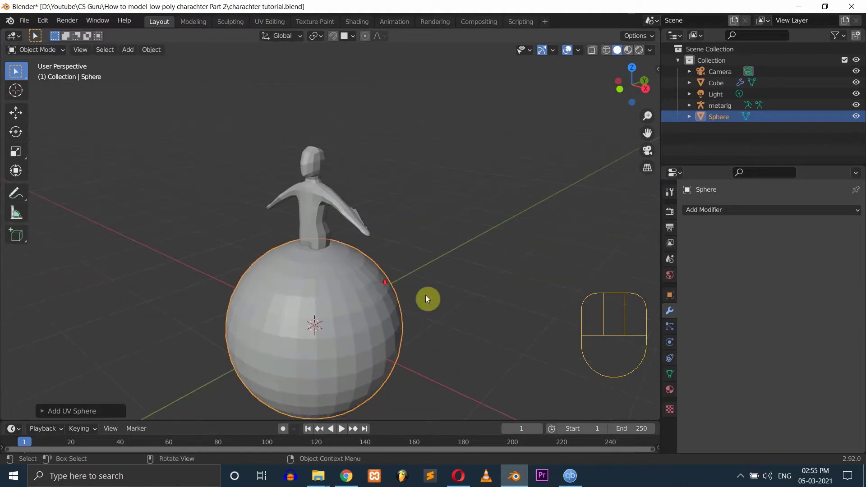
pyautogui.press('s')
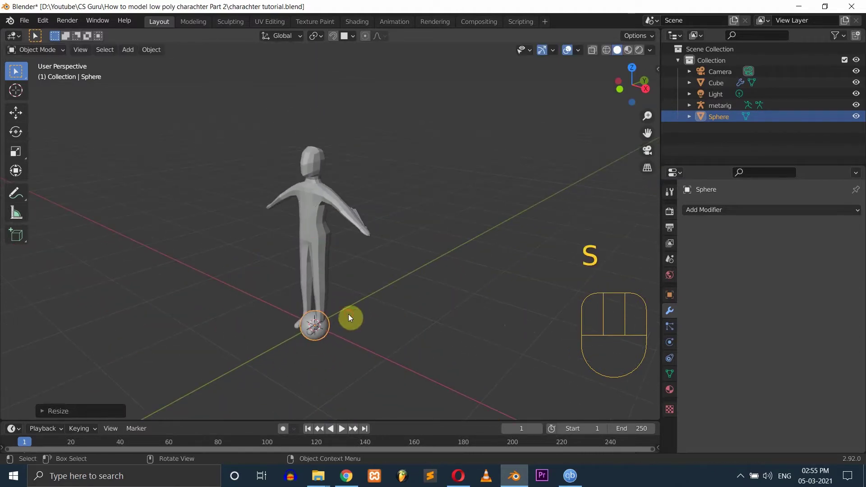
pyautogui.press('g')
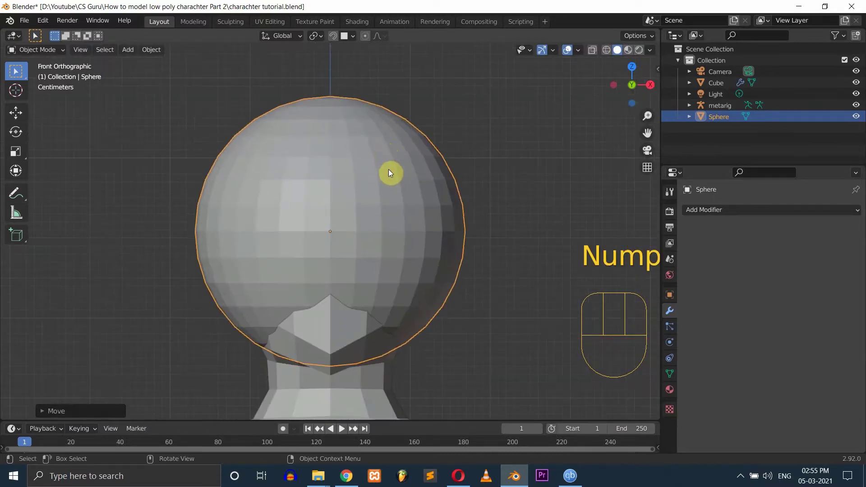
pyautogui.press('s')
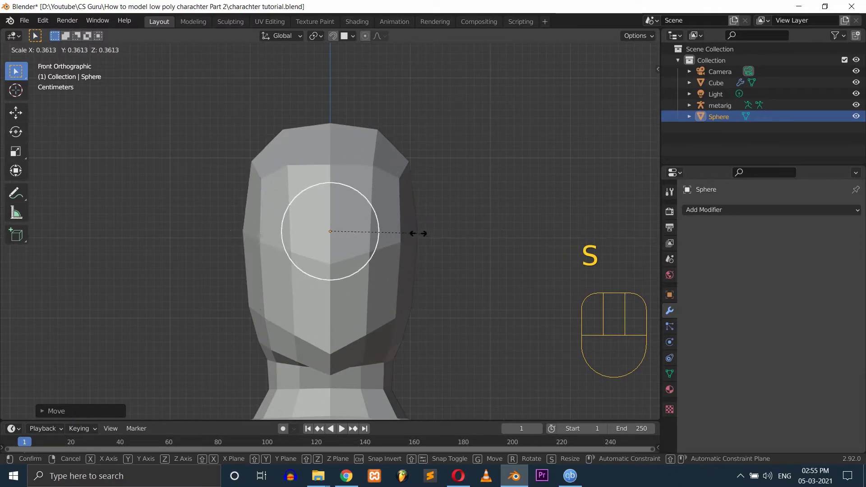
pyautogui.press('s')
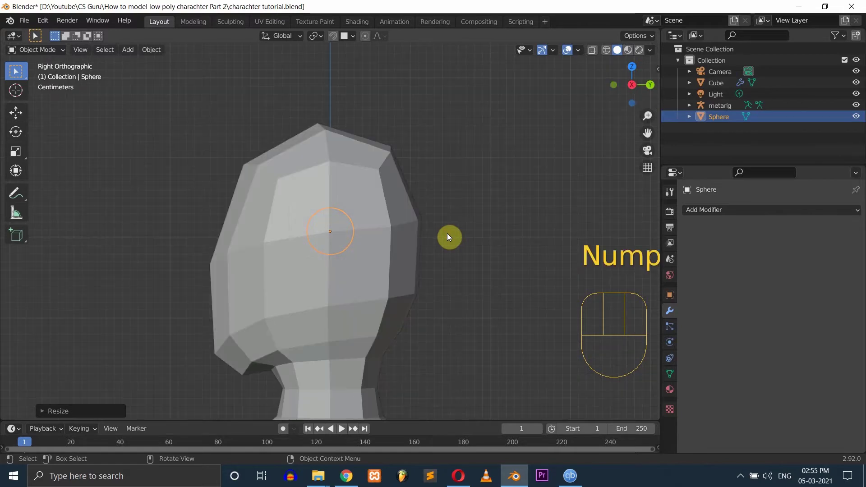
pyautogui.press('g')
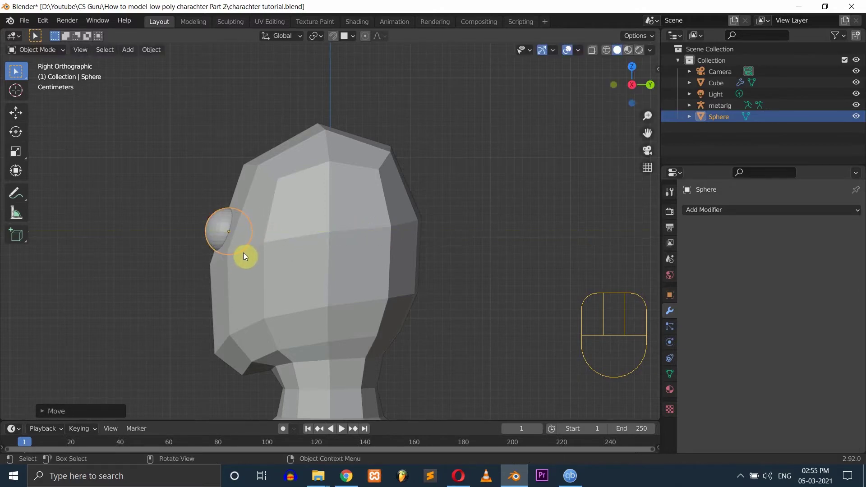
# Fine-tune the eye's position from the front and zoom in close on it
pyautogui.moveTo(342, 198); pyautogui.dragTo(336, 177)
pyautogui.moveTo(313, 213); pyautogui.dragTo(358, 222)
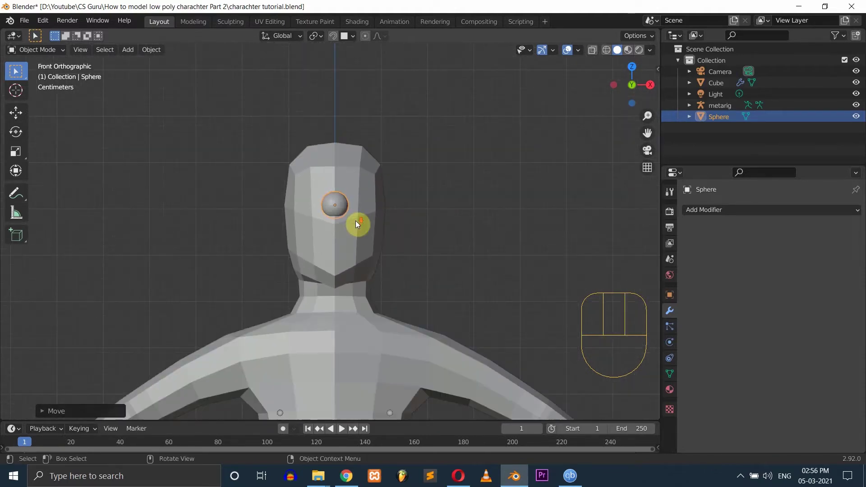
pyautogui.moveTo(314, 211); pyautogui.dragTo(285, 201)
pyautogui.moveTo(265, 248); pyautogui.dragTo(287, 241)
pyautogui.moveTo(264, 195); pyautogui.dragTo(328, 217)
pyautogui.moveTo(311, 263); pyautogui.dragTo(305, 251)
pyautogui.moveTo(303, 252); pyautogui.dragTo(285, 260)
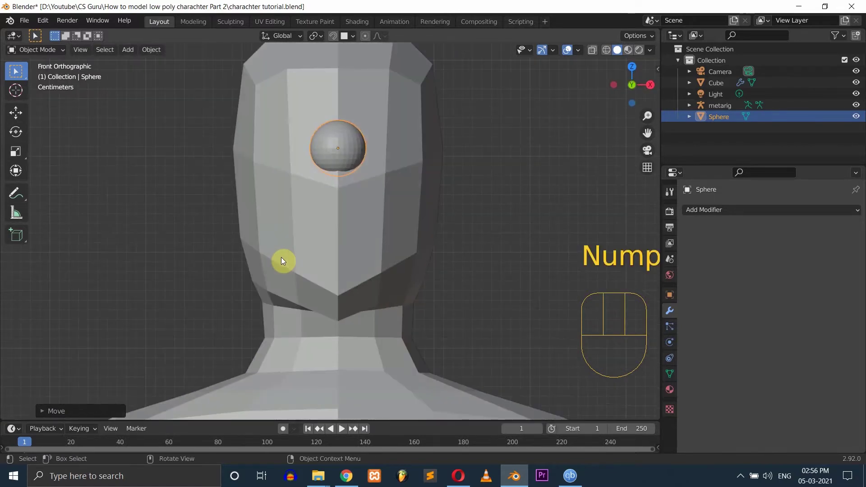
pyautogui.moveTo(398, 215); pyautogui.dragTo(429, 254)
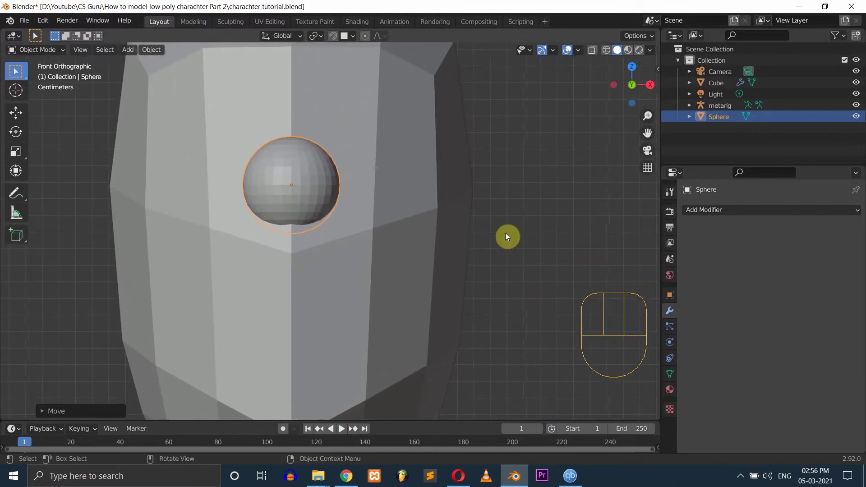
# Add a Mirror modifier to the eye sphere with the head Cube as mirror object
pyautogui.press('g')
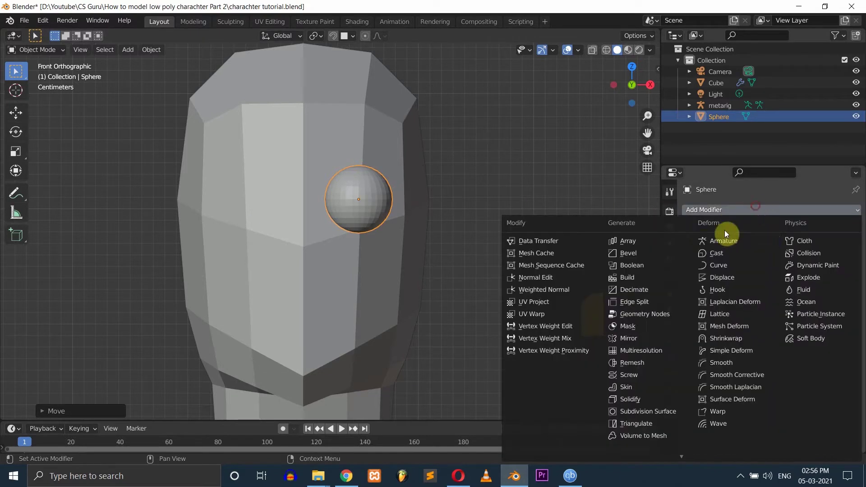
pyautogui.click(633, 341)
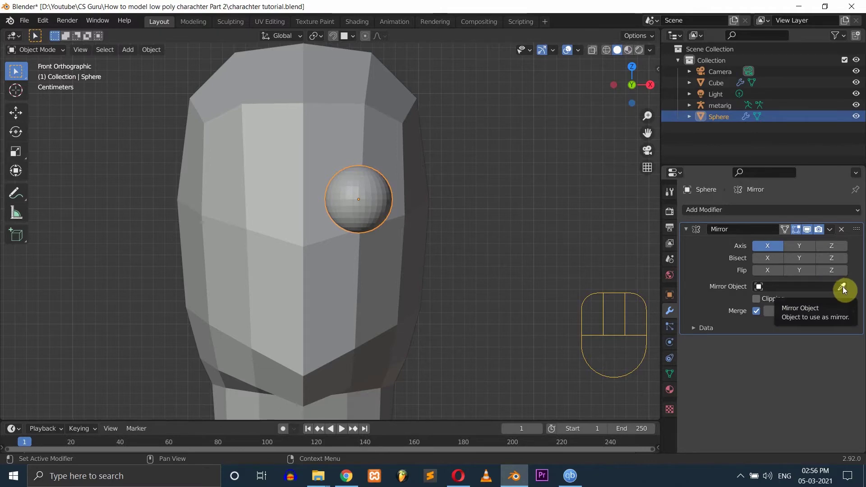
pyautogui.click(841, 289)
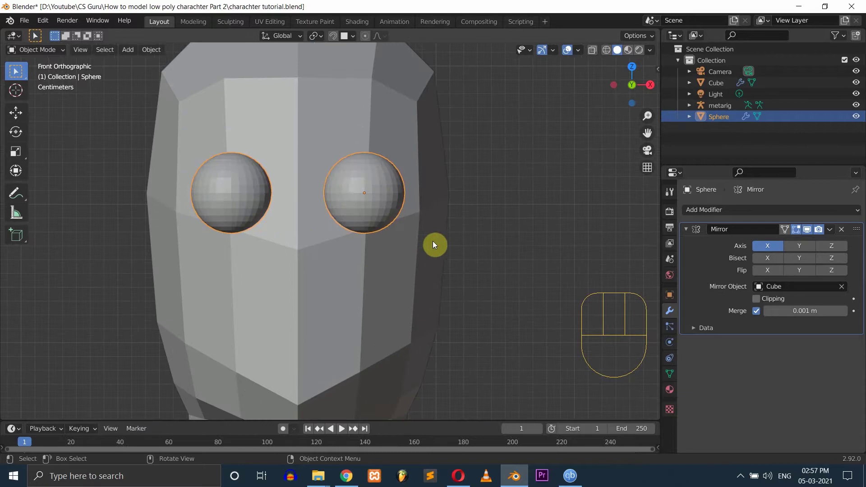
# Scale the eyes smaller and move them forward against the face from the side view
pyautogui.moveTo(436, 250); pyautogui.dragTo(441, 244)
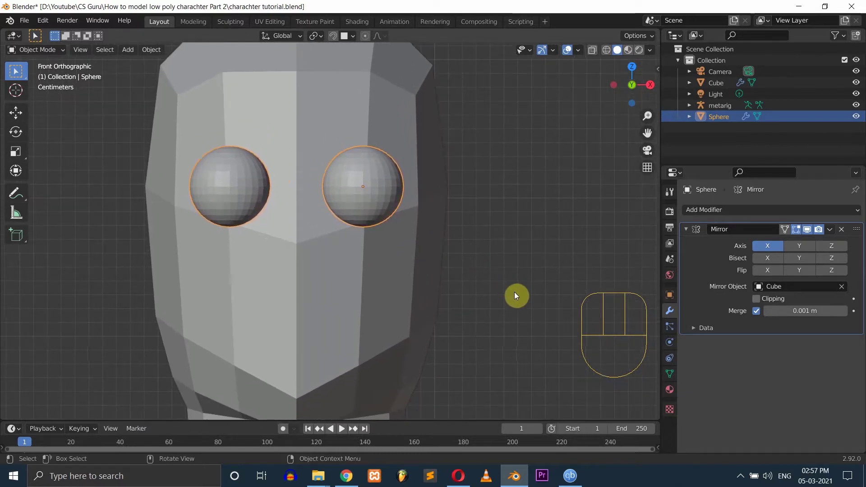
pyautogui.press('s')
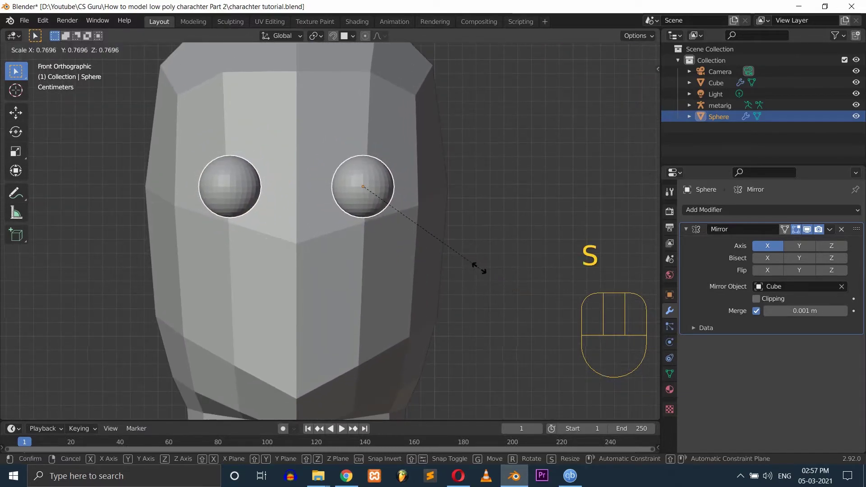
pyautogui.middleClick(396, 290)
pyautogui.moveTo(434, 280); pyautogui.dragTo(333, 262)
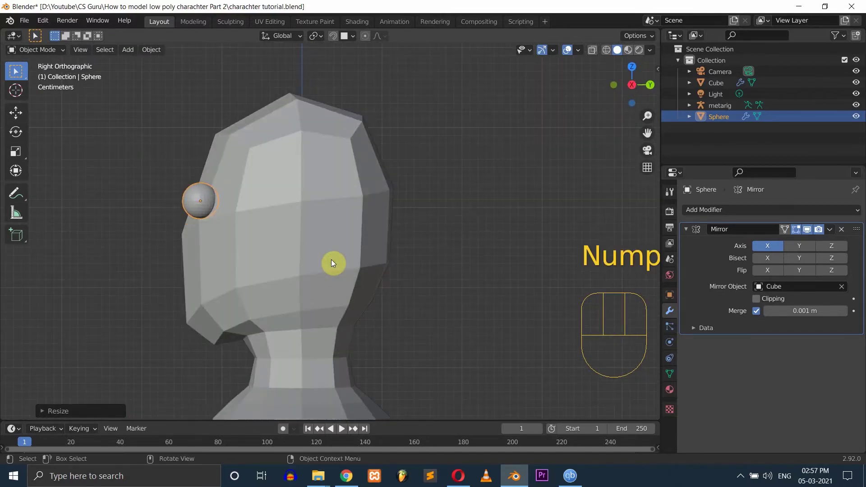
pyautogui.press('g')
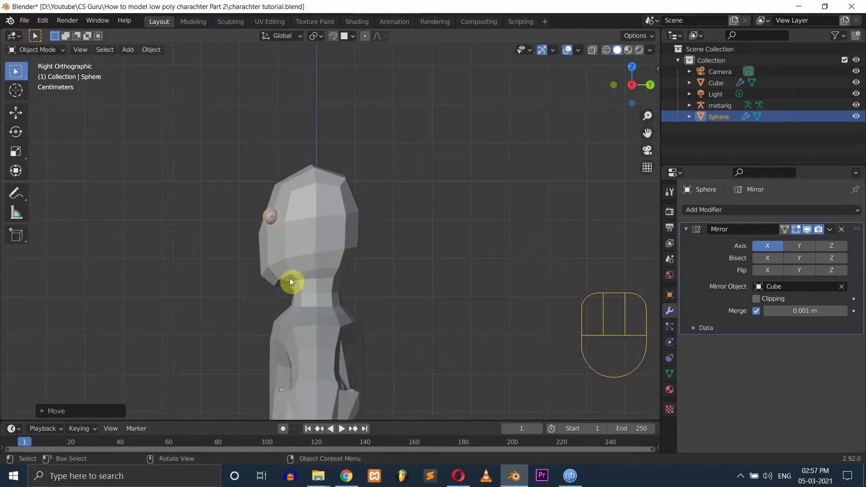
# Check the eye placement from the front and select the body mesh again
pyautogui.moveTo(295, 283); pyautogui.dragTo(376, 289)
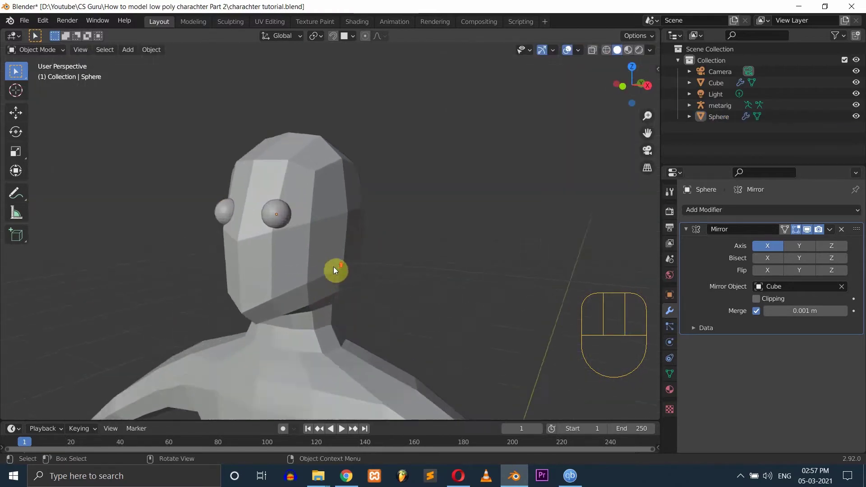
pyautogui.moveTo(287, 300); pyautogui.dragTo(238, 280)
pyautogui.middleClick(267, 291)
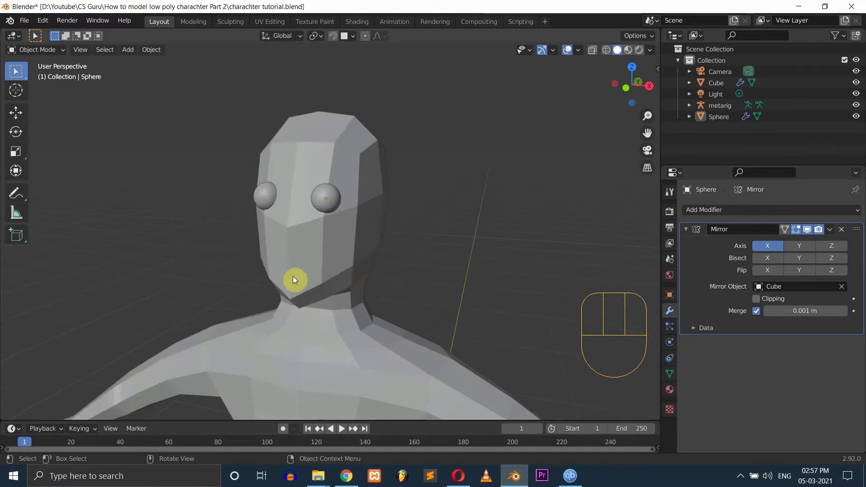
pyautogui.moveTo(305, 281); pyautogui.dragTo(329, 275)
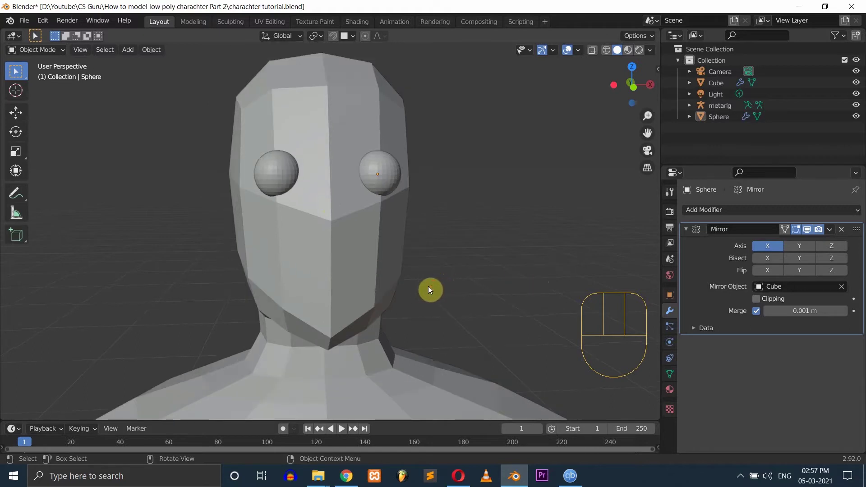
pyautogui.moveTo(419, 294); pyautogui.dragTo(442, 277)
pyautogui.click(471, 246)
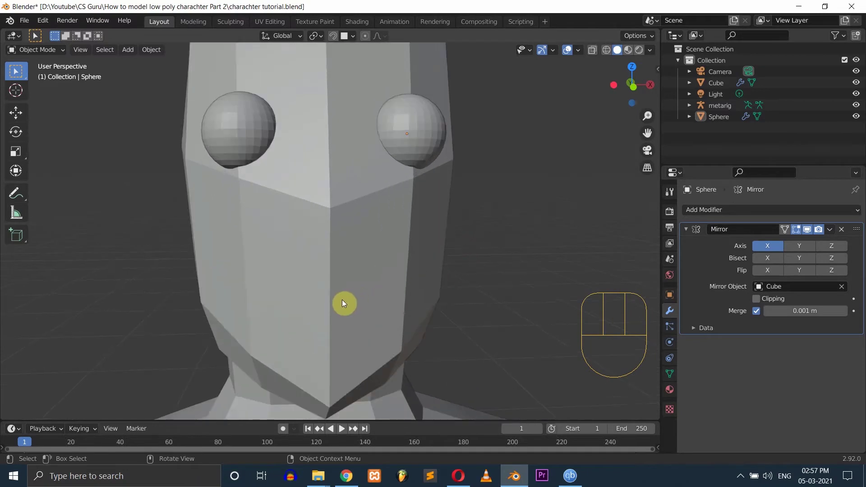
# Edit the head in face select, inset the lower face panel and extrude it inward as a mouth
pyautogui.press('3')
pyautogui.moveTo(363, 270); pyautogui.dragTo(331, 285)
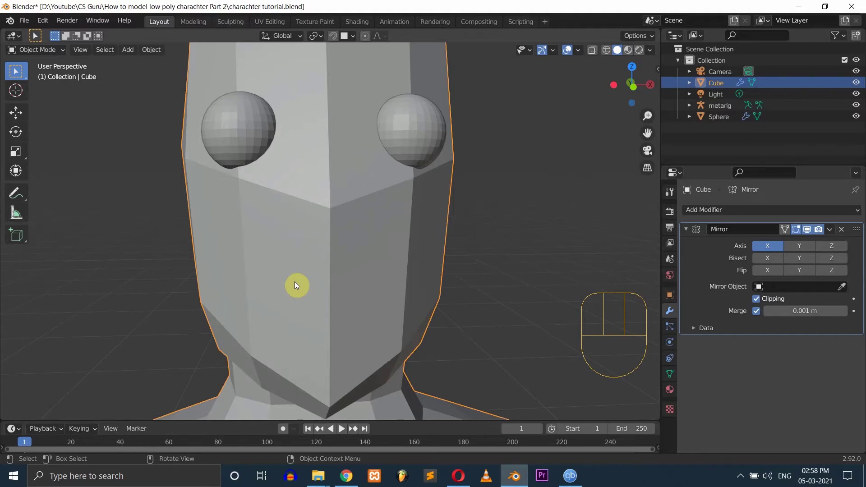
pyautogui.press('Tab')
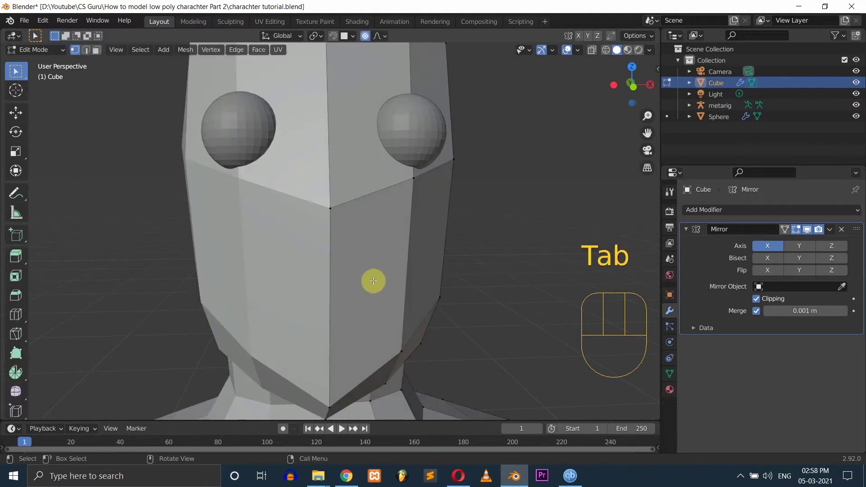
pyautogui.press('3')
pyautogui.click(427, 257)
pyautogui.click(375, 276)
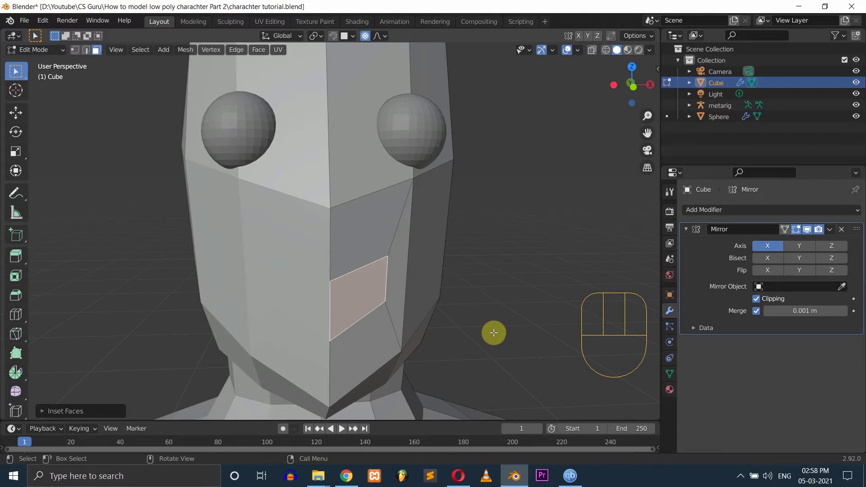
pyautogui.press('e')
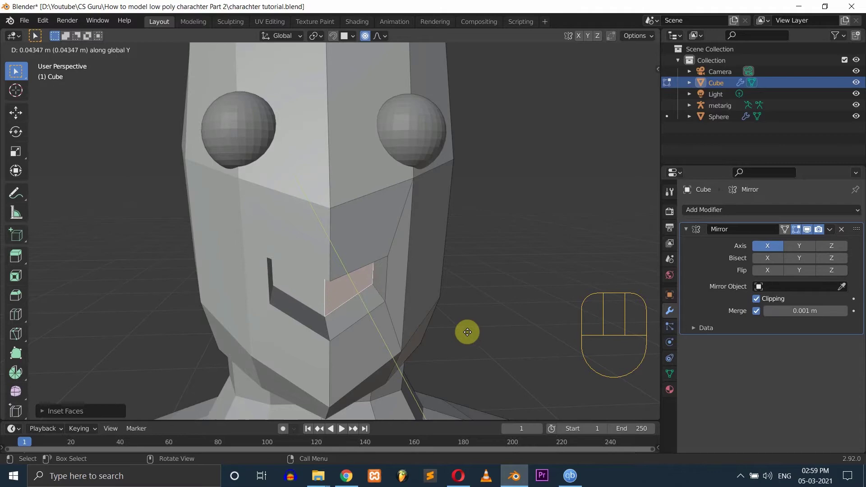
# Review the mouth recess from the front and at an angle, then zoom out
pyautogui.moveTo(445, 337); pyautogui.dragTo(432, 328)
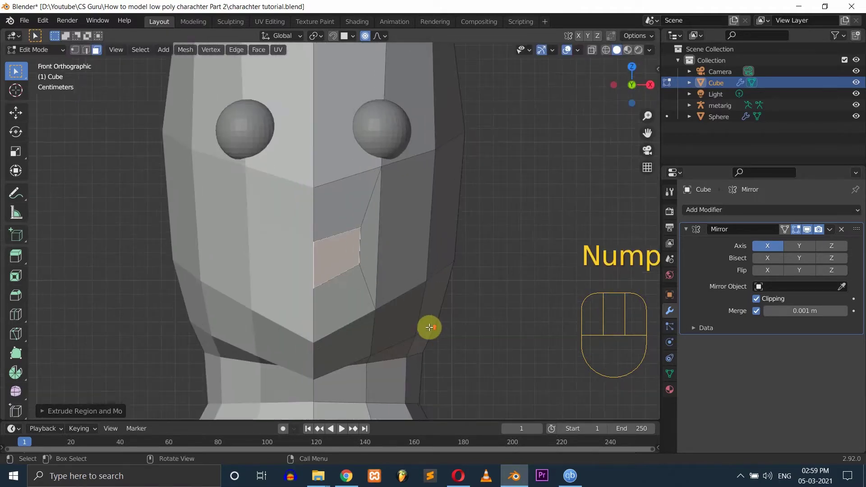
pyautogui.moveTo(452, 304); pyautogui.dragTo(465, 290)
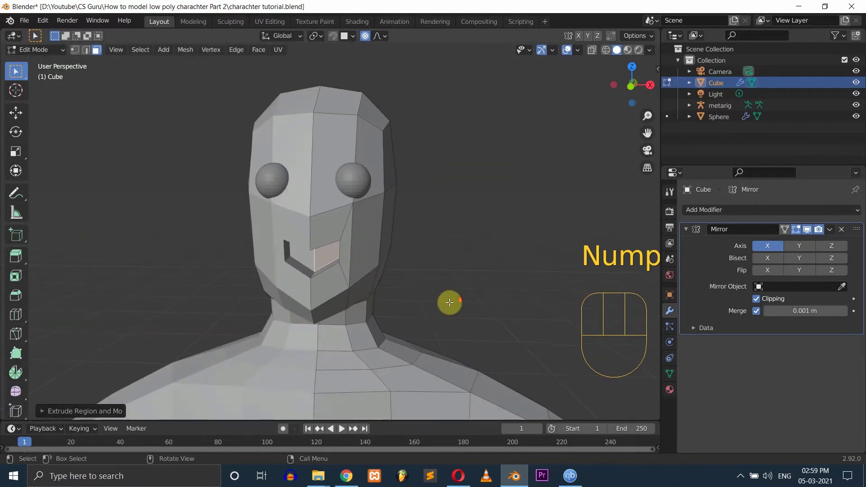
pyautogui.middleClick(431, 316)
pyautogui.moveTo(401, 330); pyautogui.dragTo(410, 320)
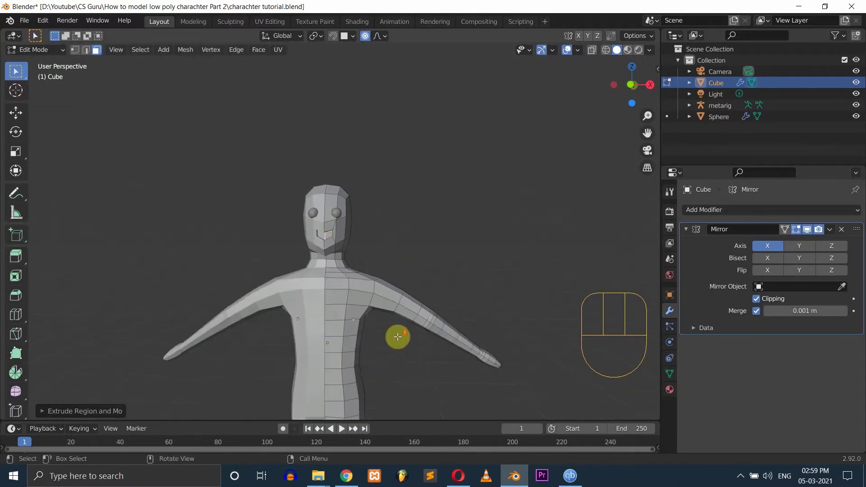
# Return to Object Mode and add a new cube mesh below the character
pyautogui.middleClick(362, 351)
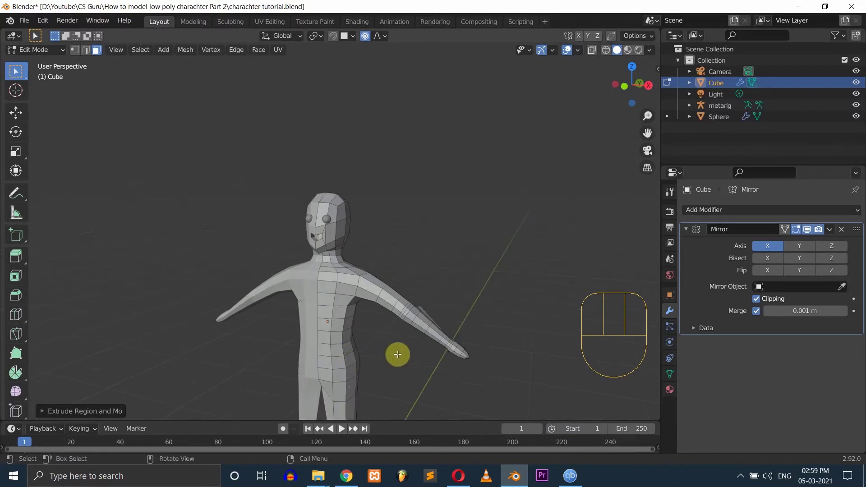
pyautogui.press('Tab')
pyautogui.moveTo(373, 340); pyautogui.dragTo(375, 271)
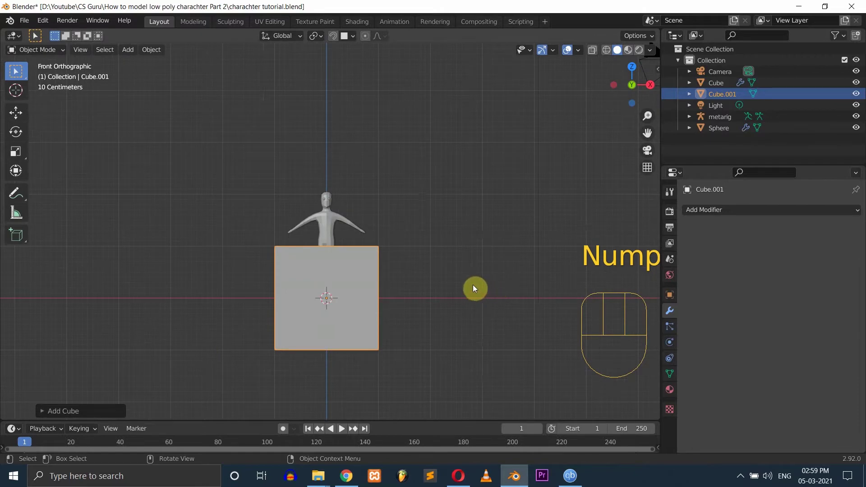
# Shrink the new cube and move it up to the head, viewed from the side
pyautogui.press('s')
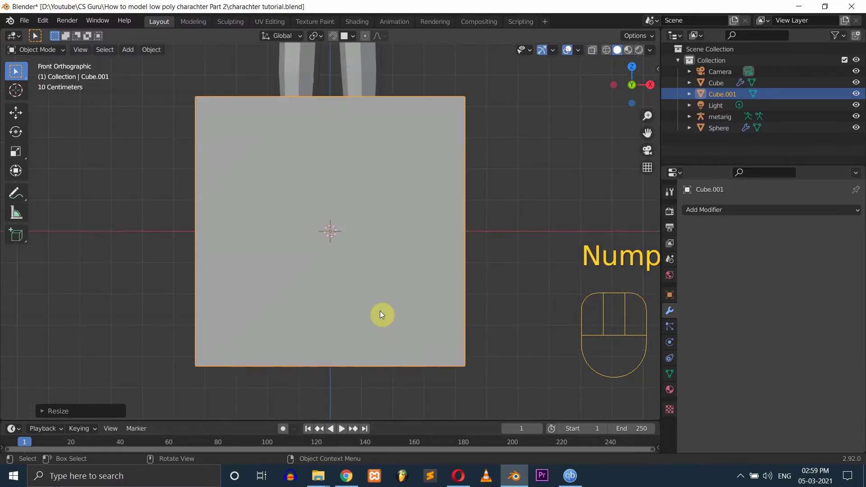
pyautogui.press('s')
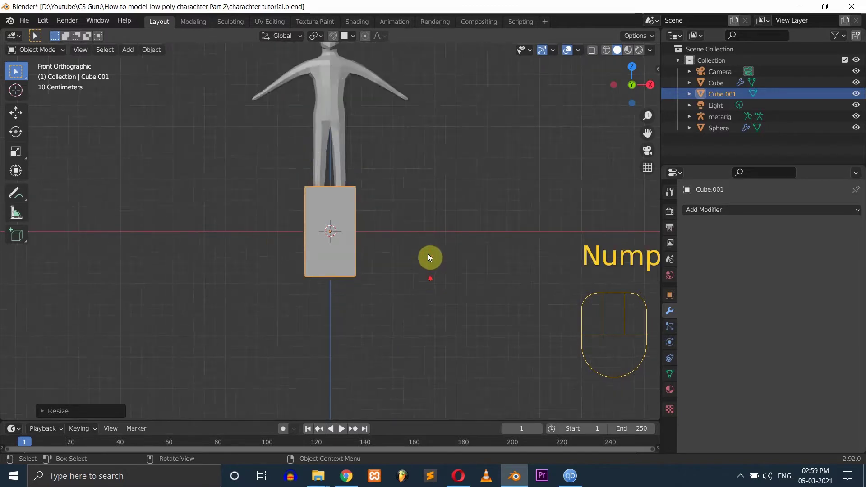
pyautogui.middleClick(411, 296)
pyautogui.press('g')
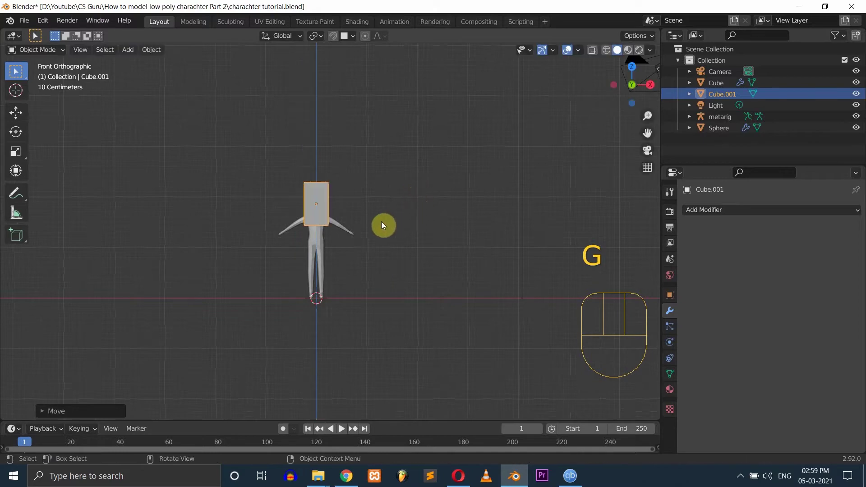
pyautogui.press('s')
pyautogui.moveTo(427, 268); pyautogui.dragTo(314, 277)
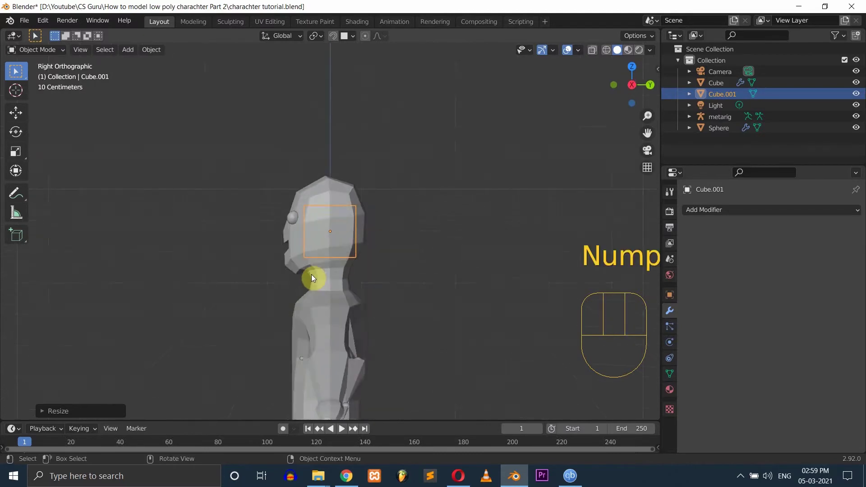
# Scale the cube into a narrow nose block between the eyes and check it at an angle
pyautogui.press('g')
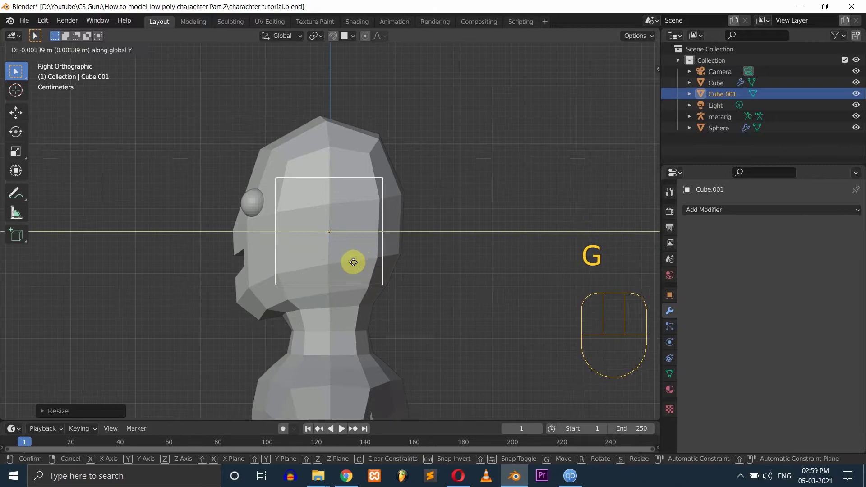
pyautogui.moveTo(277, 311); pyautogui.dragTo(394, 308)
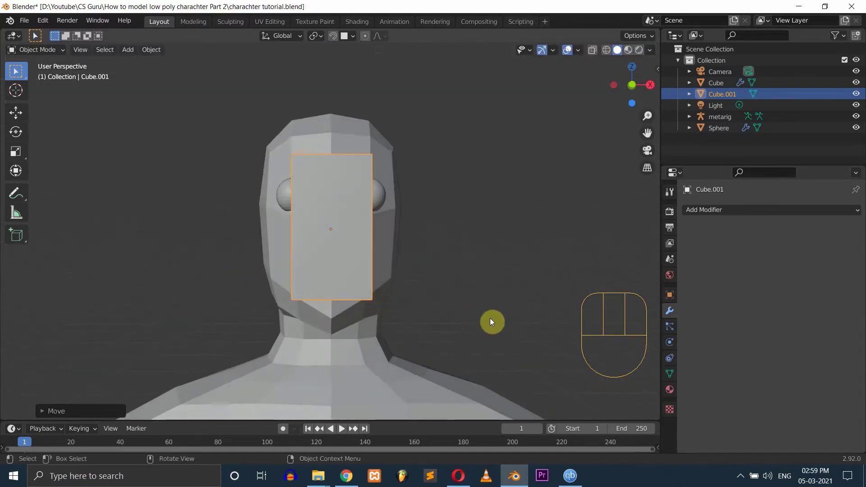
pyautogui.press('s')
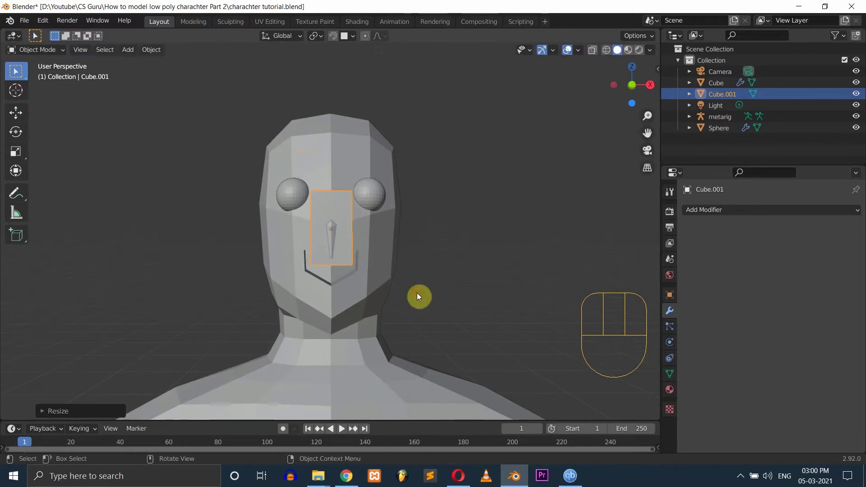
pyautogui.moveTo(461, 319); pyautogui.dragTo(422, 335)
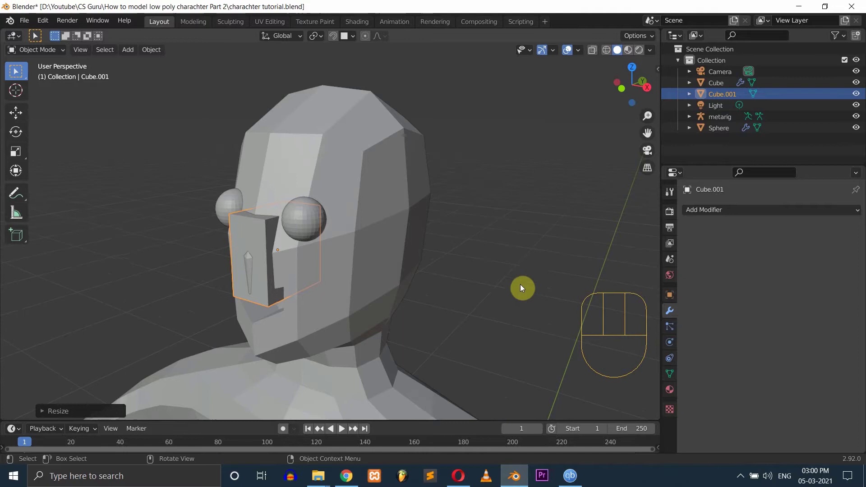
# Add a Subdivision modifier at viewport level 2 to the nose block and move it onto the face
pyautogui.click(670, 312)
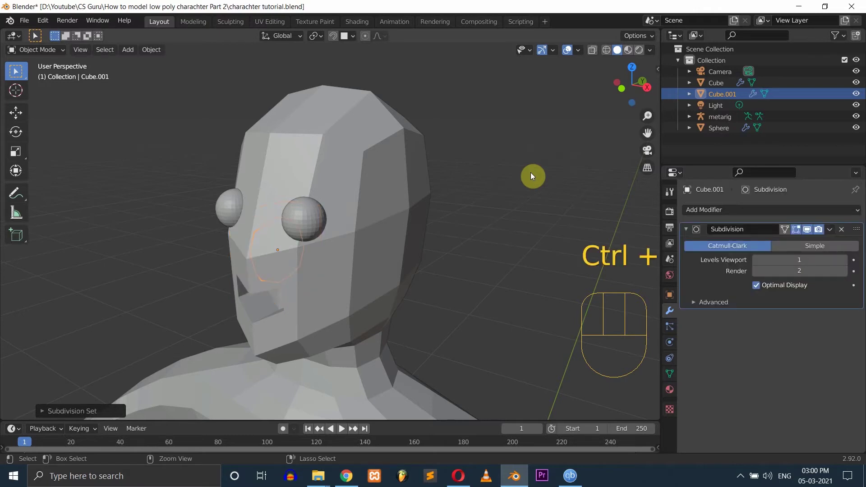
pyautogui.moveTo(497, 198); pyautogui.dragTo(482, 179)
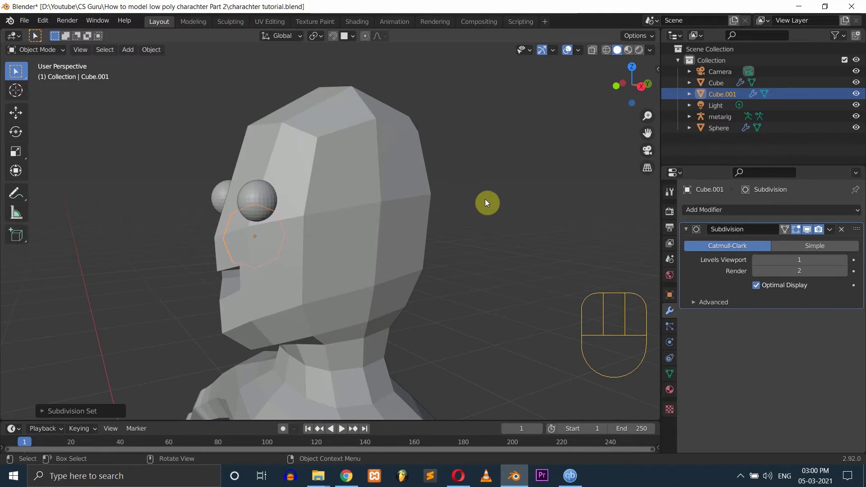
pyautogui.press('g')
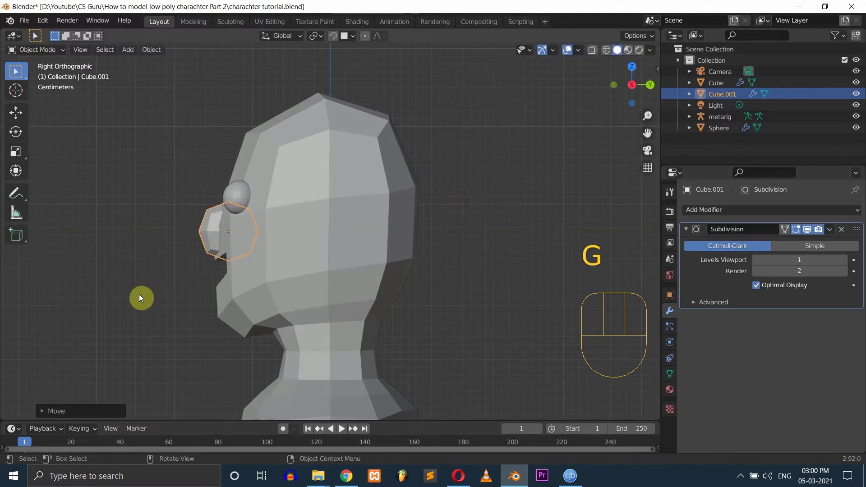
# Orbit to confirm the nose sits centred between the eyes, then enter its mesh for editing
pyautogui.moveTo(216, 316); pyautogui.dragTo(284, 327)
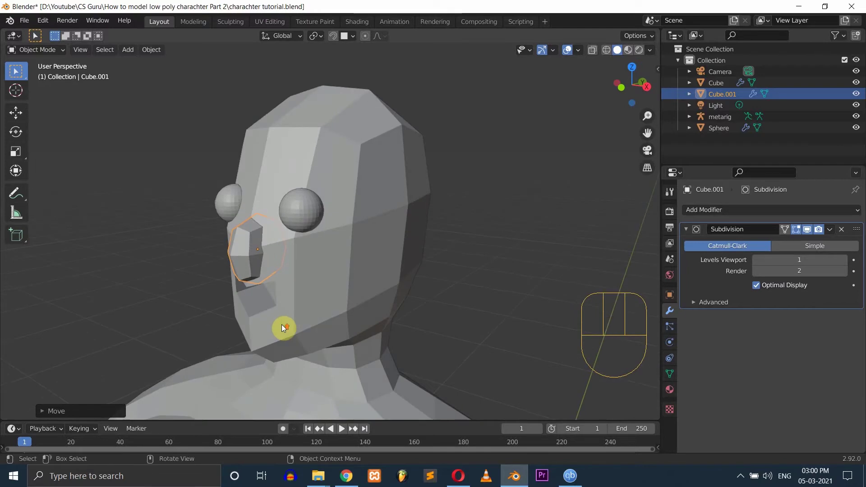
pyautogui.moveTo(357, 275); pyautogui.dragTo(399, 259)
pyautogui.moveTo(389, 276); pyautogui.dragTo(474, 260)
pyautogui.moveTo(442, 254); pyautogui.dragTo(408, 253)
pyautogui.moveTo(389, 275); pyautogui.dragTo(383, 275)
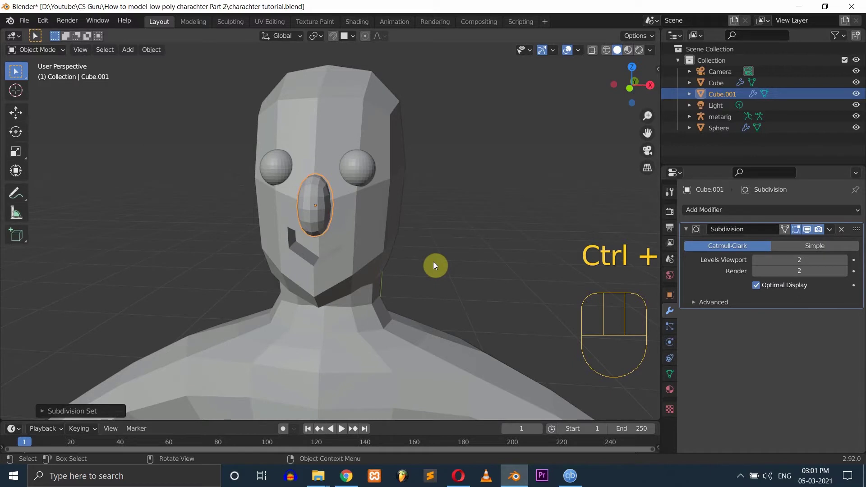
pyautogui.moveTo(421, 269); pyautogui.dragTo(424, 272)
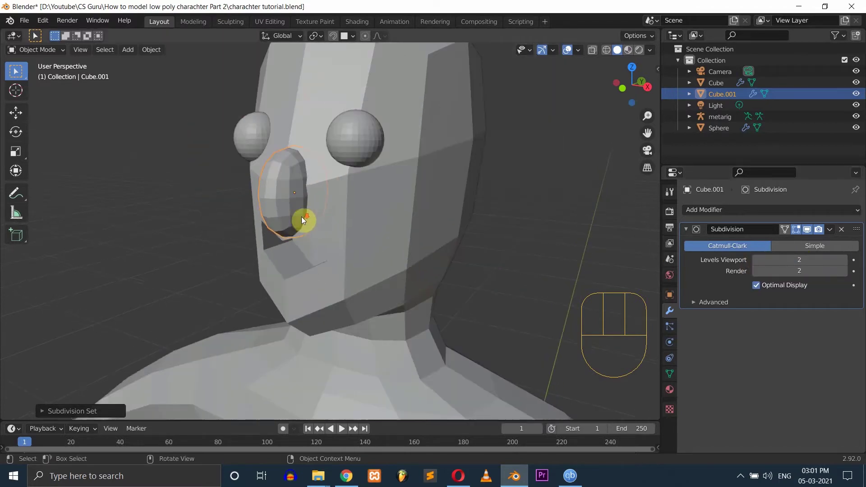
pyautogui.press('Tab')
pyautogui.moveTo(379, 264); pyautogui.dragTo(409, 249)
# In front view box-select the nose cage's top vertices and scale them inward to taper the nose
pyautogui.middleClick(406, 250)
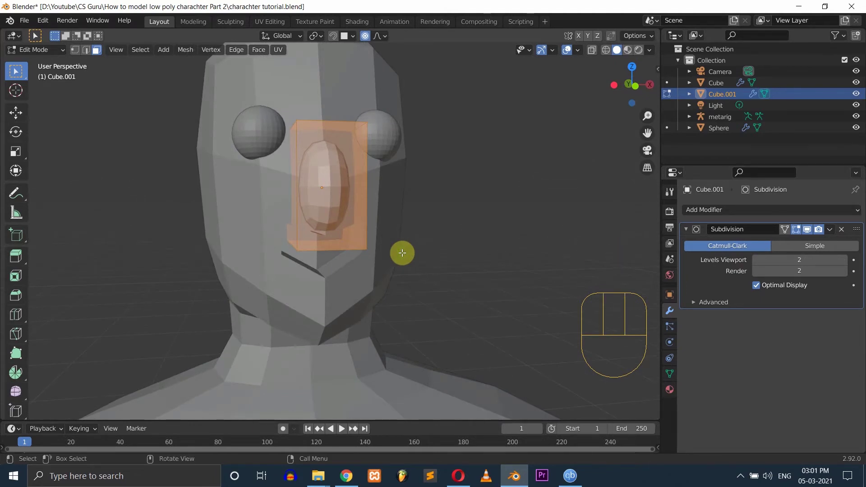
pyautogui.press('alt+z')
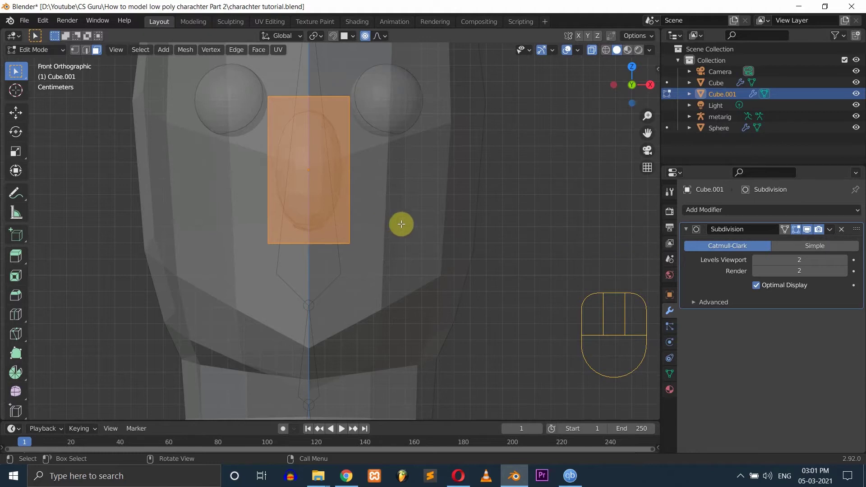
pyautogui.press('1')
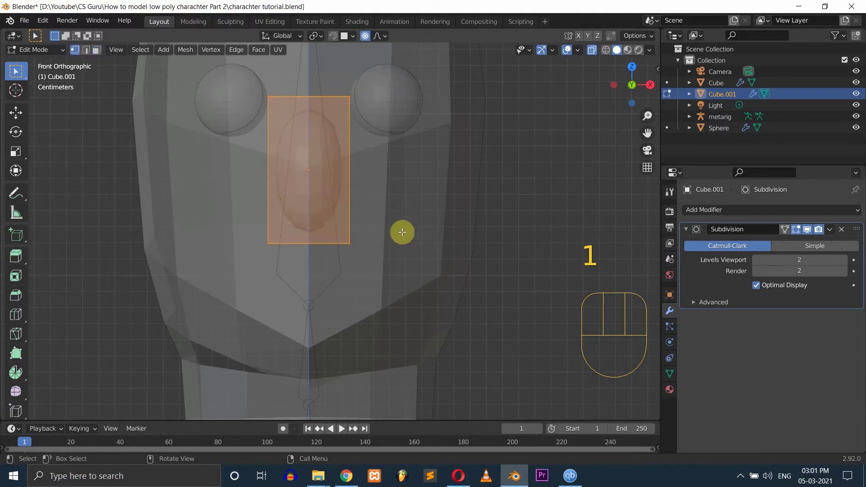
pyautogui.moveTo(316, 269); pyautogui.dragTo(222, 271)
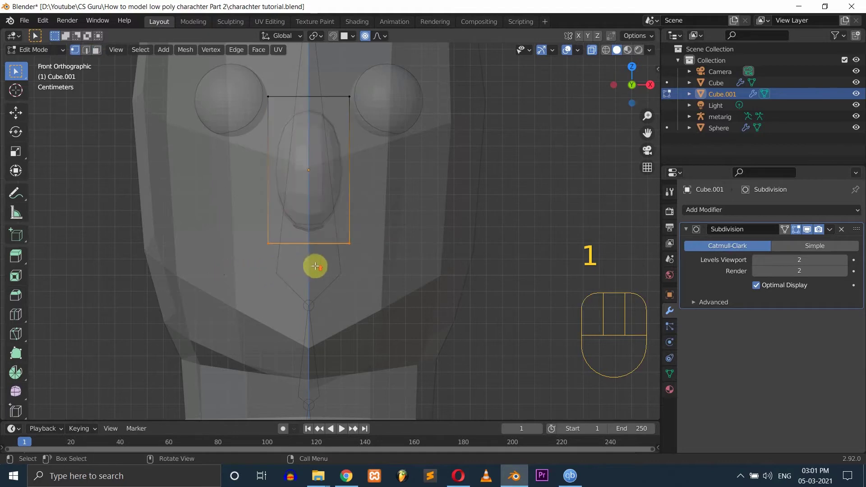
pyautogui.press('s')
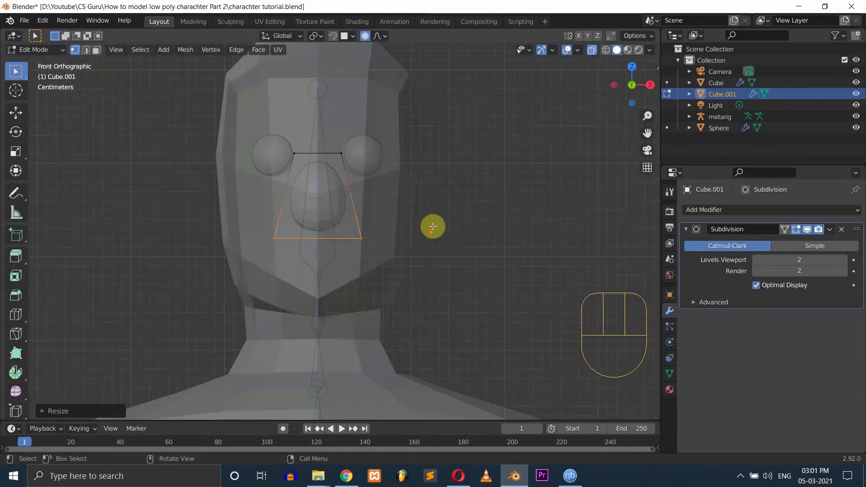
pyautogui.moveTo(457, 218); pyautogui.dragTo(417, 222)
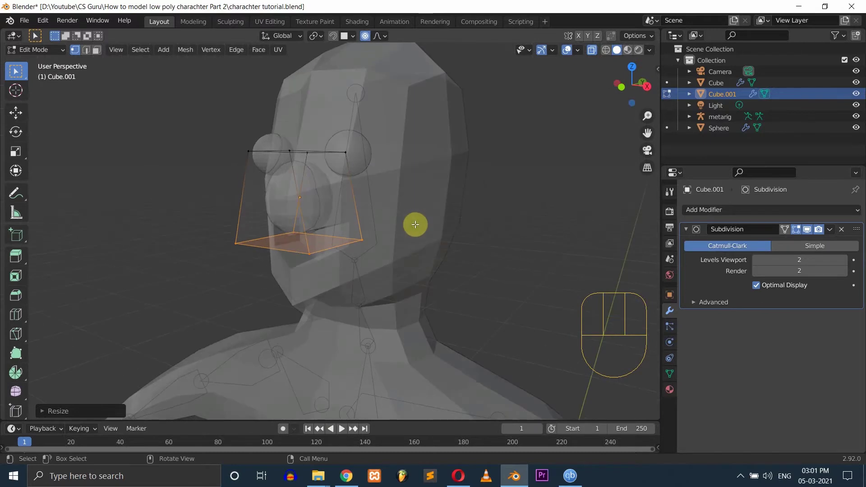
pyautogui.press('Tab')
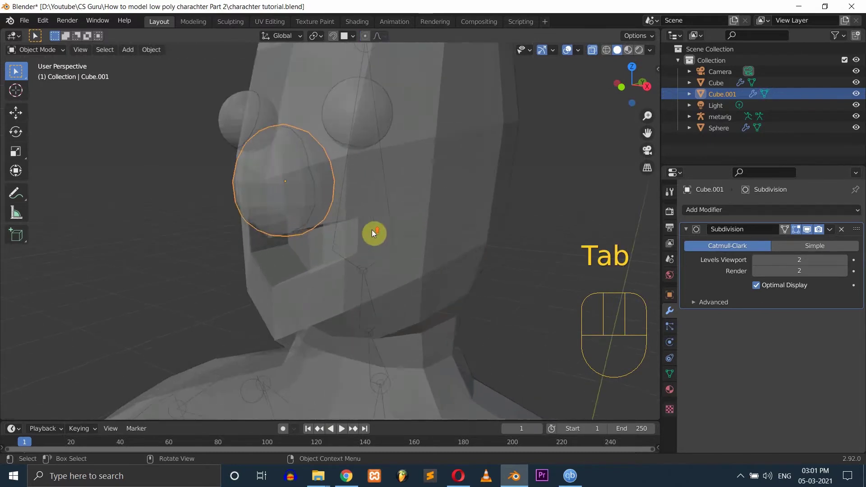
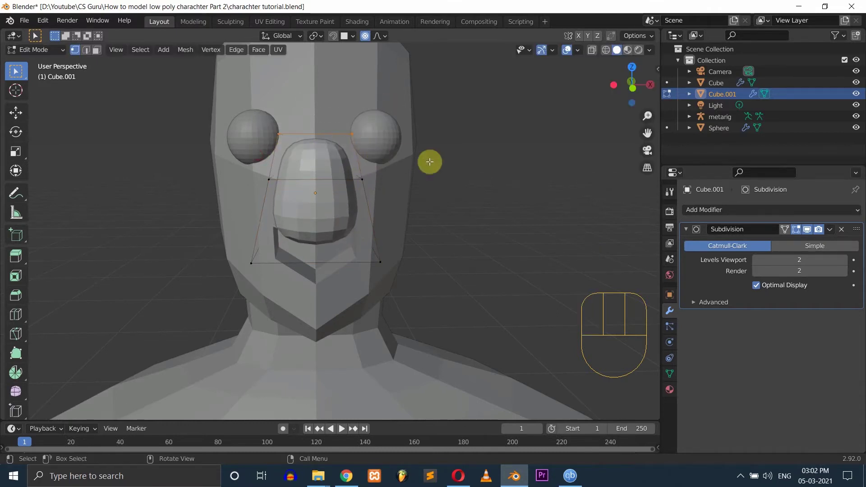
# Narrow the nose's top edge sideways, then scale the whole nose cage smaller
pyautogui.press('s')
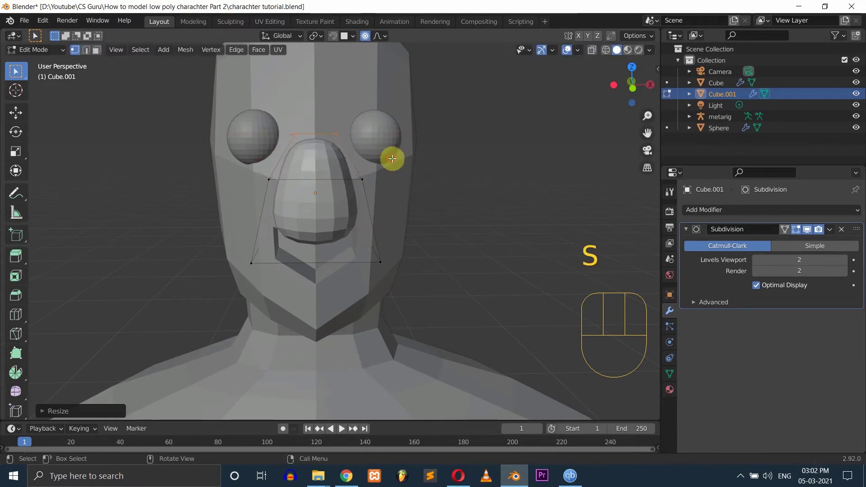
pyautogui.click(370, 175)
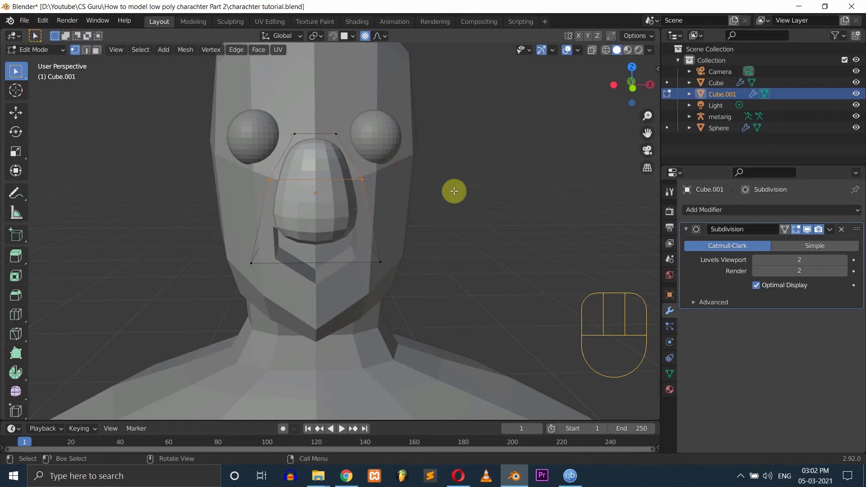
pyautogui.press('s')
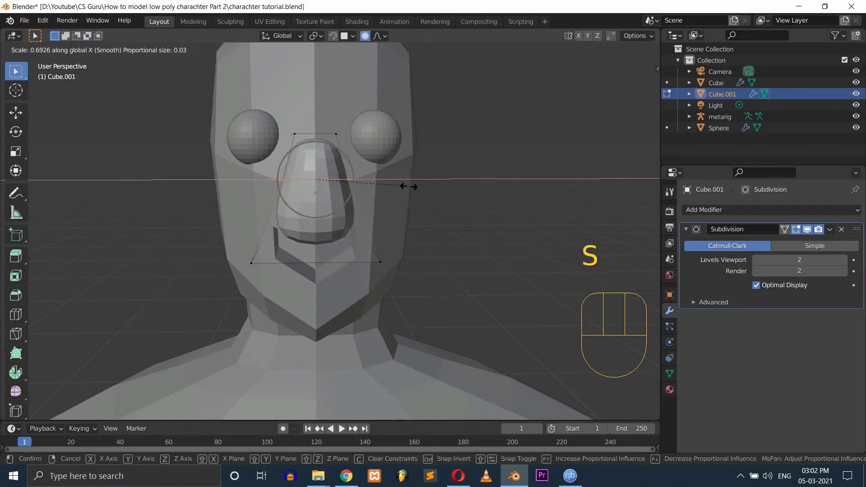
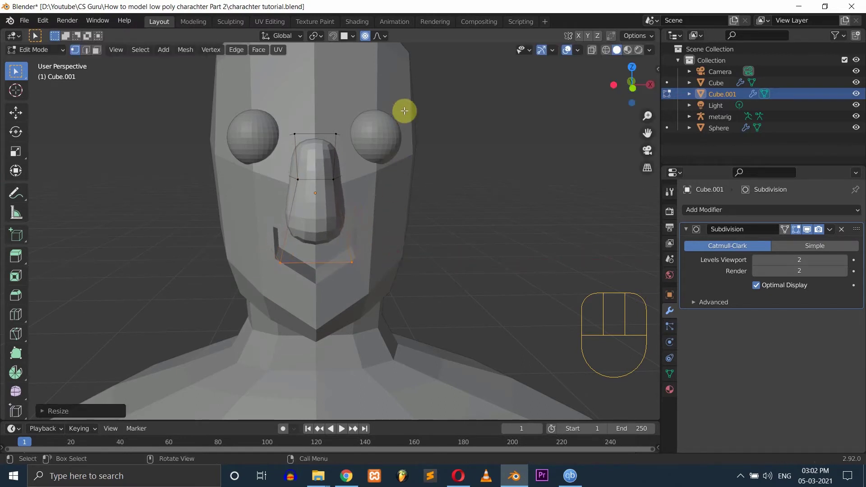
pyautogui.moveTo(440, 190); pyautogui.dragTo(440, 186)
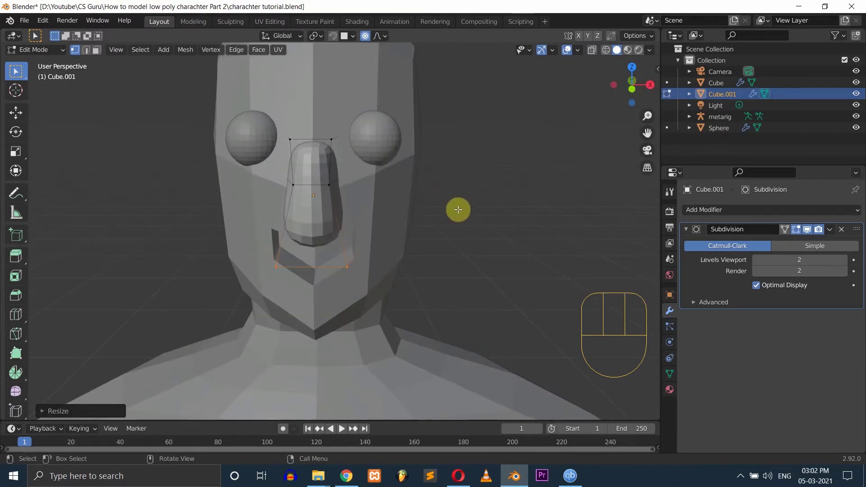
pyautogui.press('a')
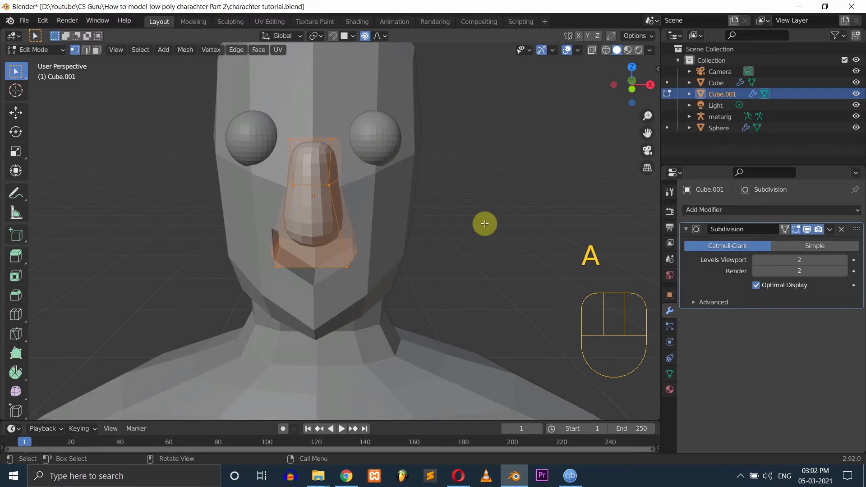
pyautogui.press('s')
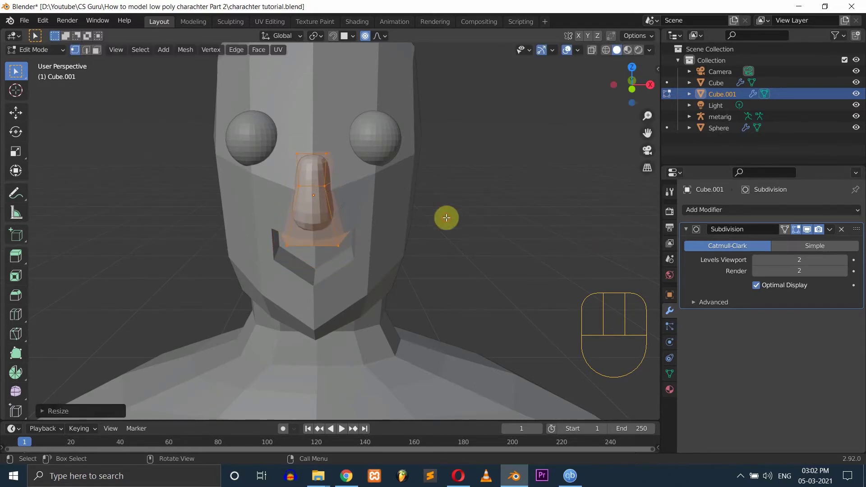
# With X-ray on, view the nose from below and push its top edge back toward the head
pyautogui.moveTo(422, 226); pyautogui.dragTo(353, 218)
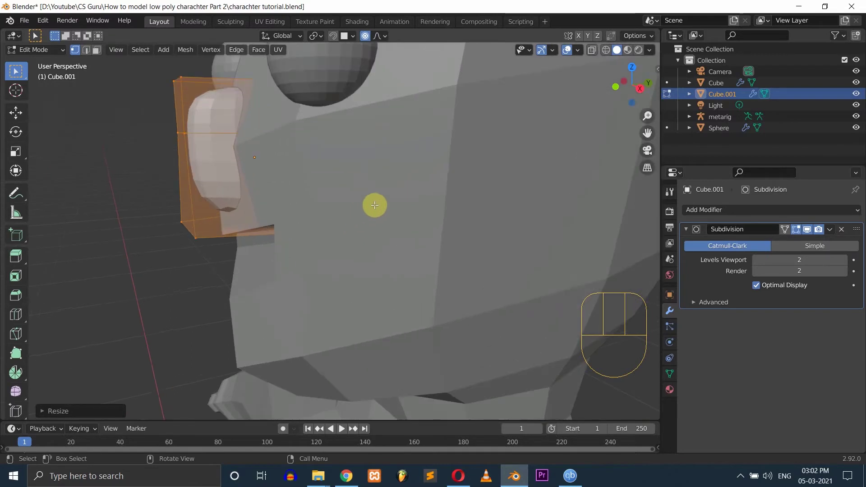
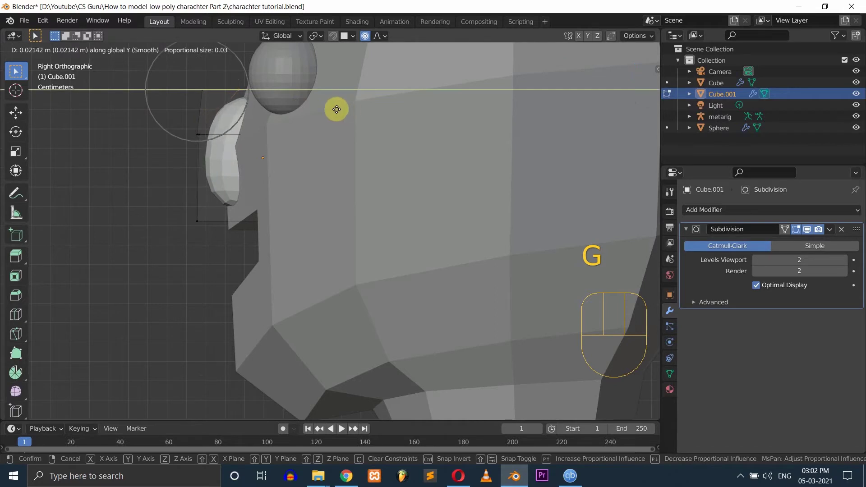
pyautogui.moveTo(310, 191); pyautogui.dragTo(350, 216)
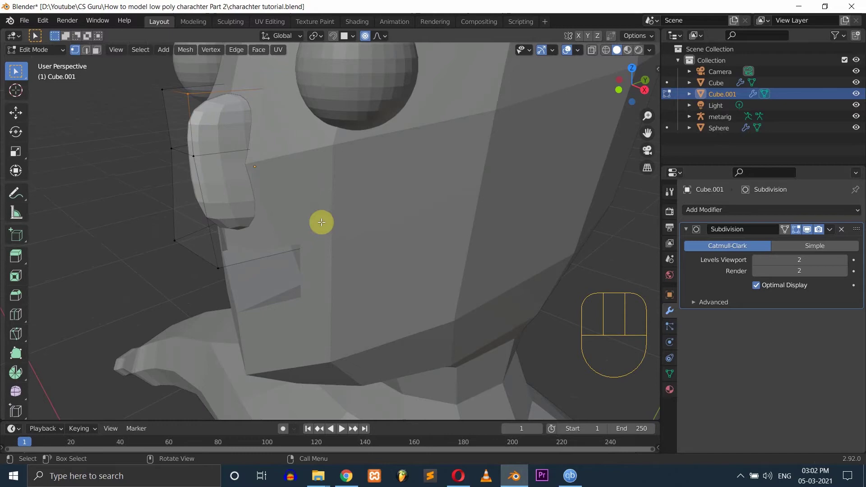
pyautogui.moveTo(272, 229); pyautogui.dragTo(343, 242)
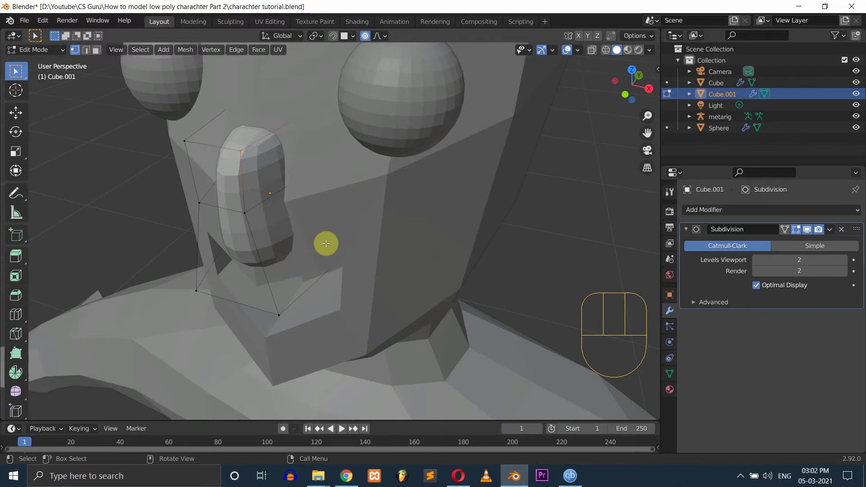
pyautogui.press('alt+z')
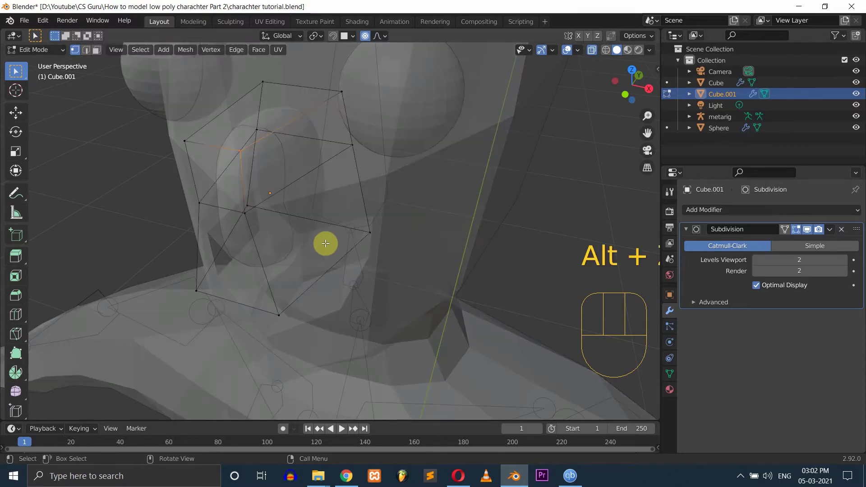
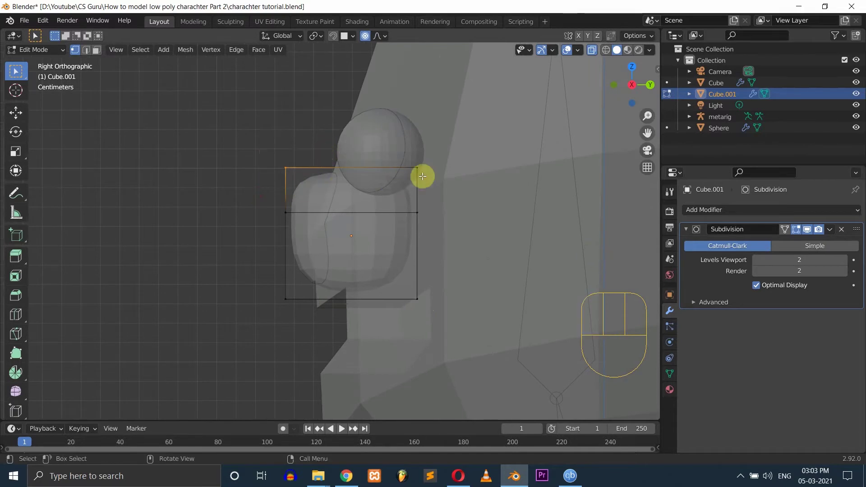
pyautogui.press('g')
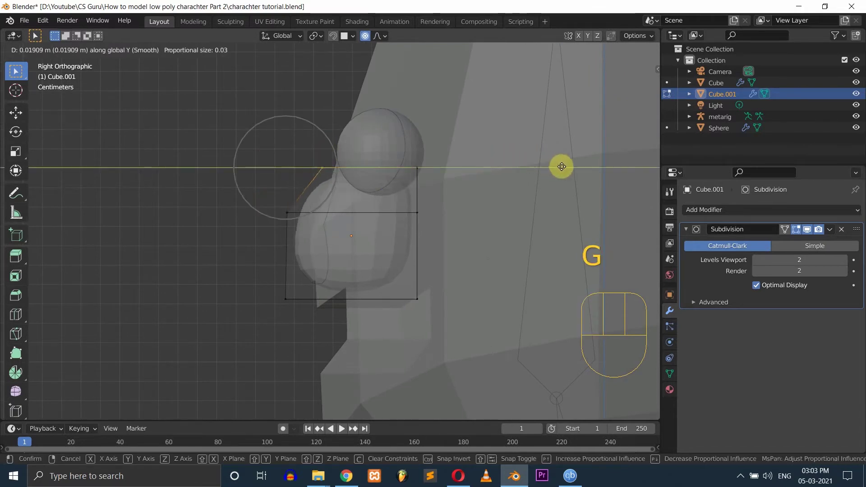
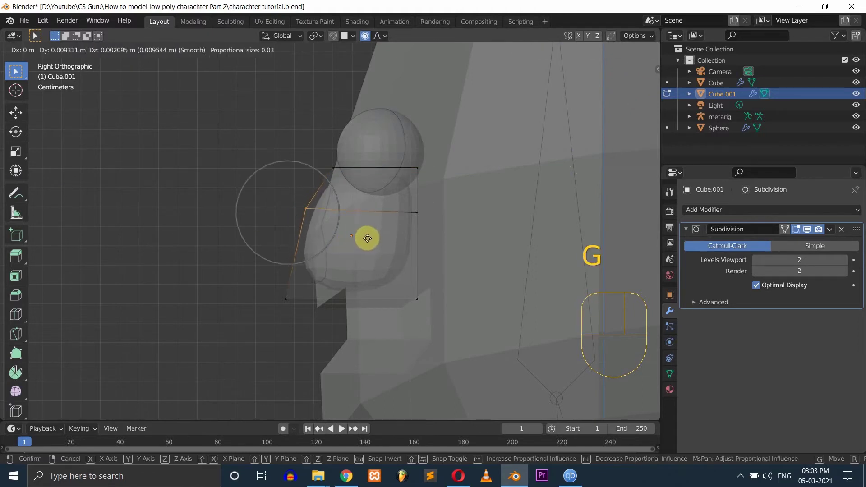
pyautogui.click(314, 309)
# Make final position tweaks to the nose cage and leave Edit Mode
pyautogui.press('g')
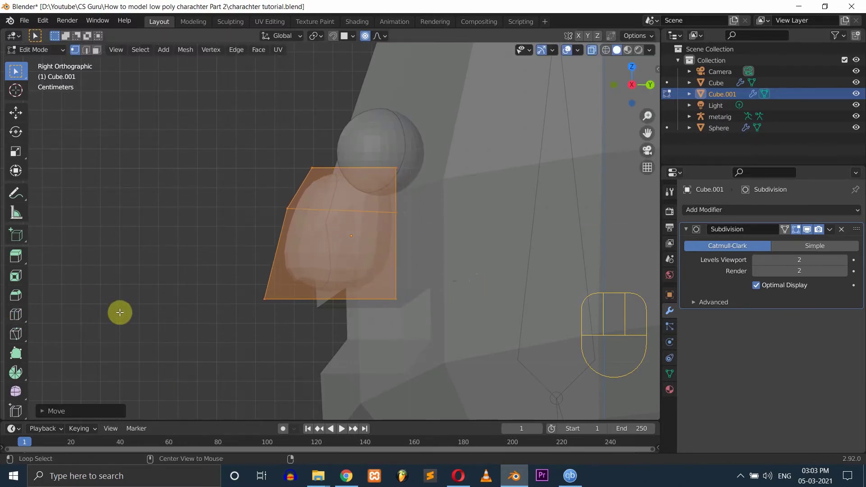
pyautogui.moveTo(142, 320); pyautogui.dragTo(198, 332)
pyautogui.click(140, 318)
pyautogui.moveTo(139, 318); pyautogui.dragTo(183, 321)
pyautogui.moveTo(309, 307); pyautogui.dragTo(332, 299)
pyautogui.click(434, 226)
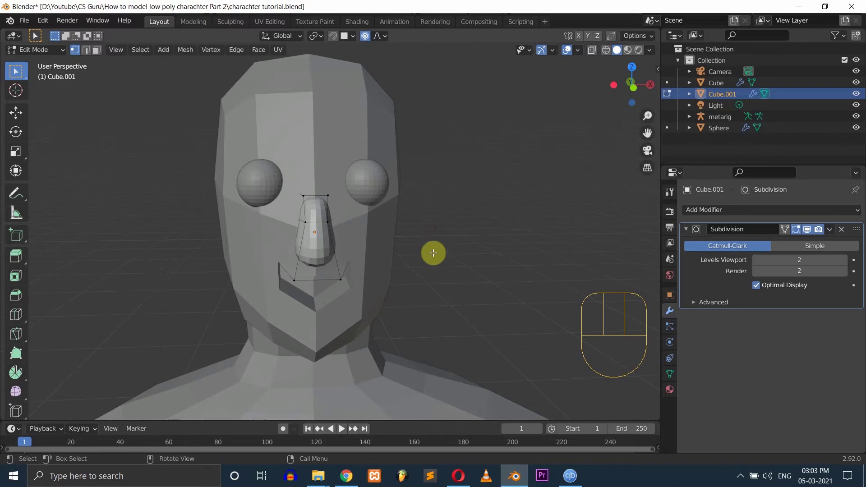
pyautogui.press('Tab')
# Orbit and zoom out until the whole figure is in view, facing front
pyautogui.moveTo(461, 259); pyautogui.dragTo(439, 255)
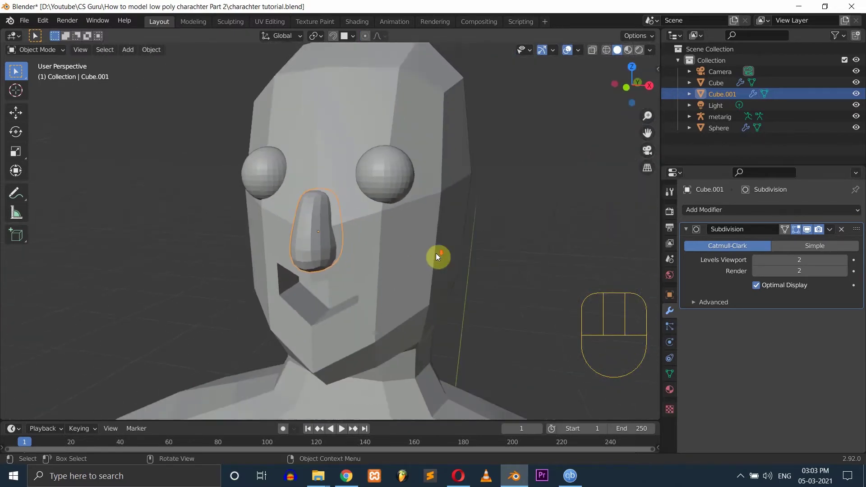
pyautogui.moveTo(477, 298); pyautogui.dragTo(430, 289)
pyautogui.moveTo(461, 274); pyautogui.dragTo(449, 304)
pyautogui.moveTo(399, 233); pyautogui.dragTo(399, 215)
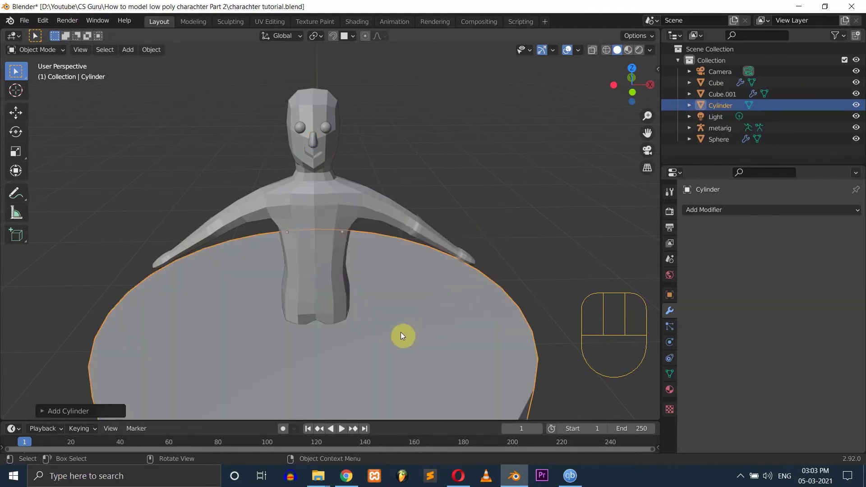
# In front view scale the new cylinder down to roughly a quarter of its size
pyautogui.middleClick(381, 288)
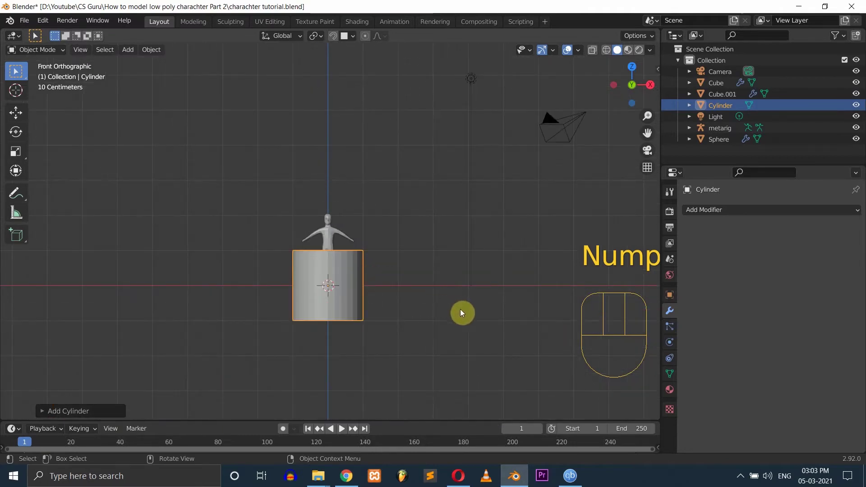
pyautogui.press('s')
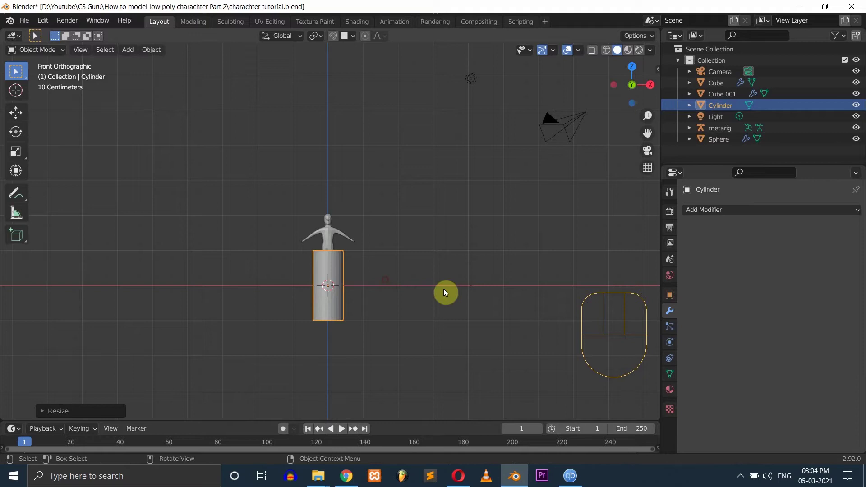
pyautogui.moveTo(392, 267); pyautogui.dragTo(398, 227)
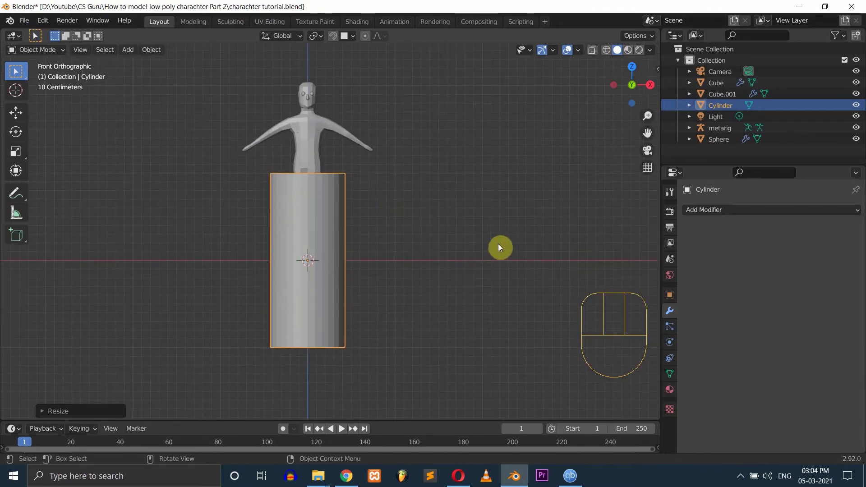
pyautogui.press('s')
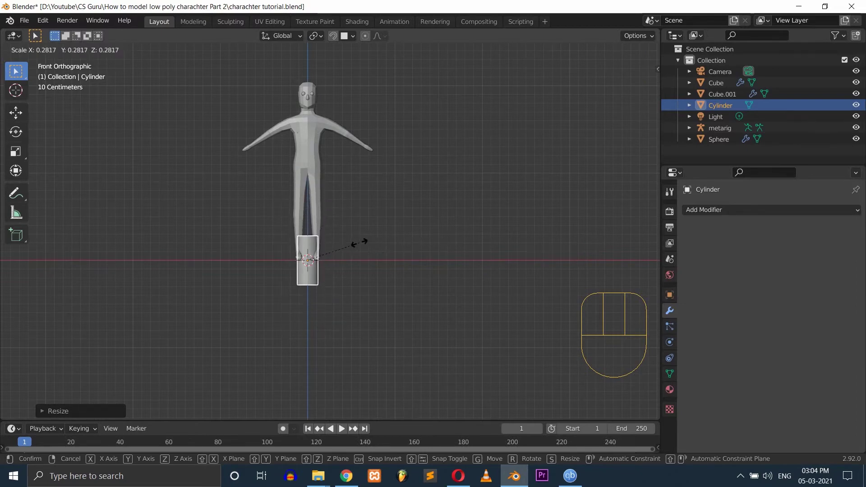
pyautogui.moveTo(350, 256); pyautogui.dragTo(367, 299)
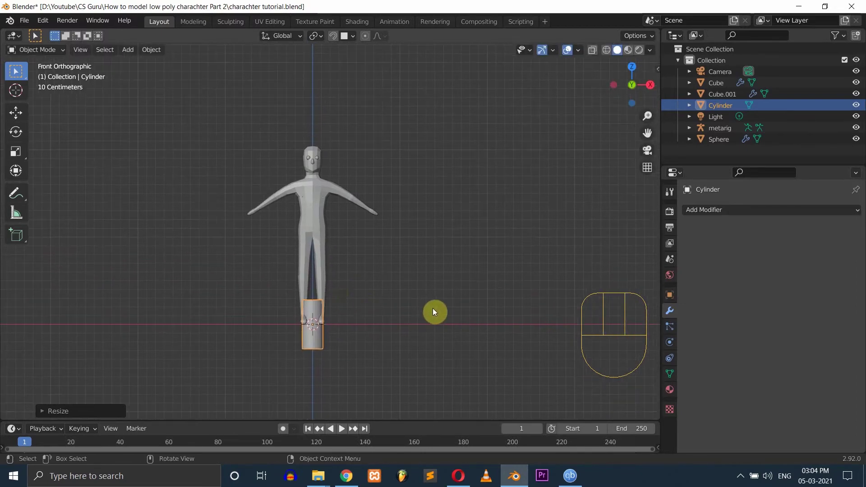
pyautogui.press('s')
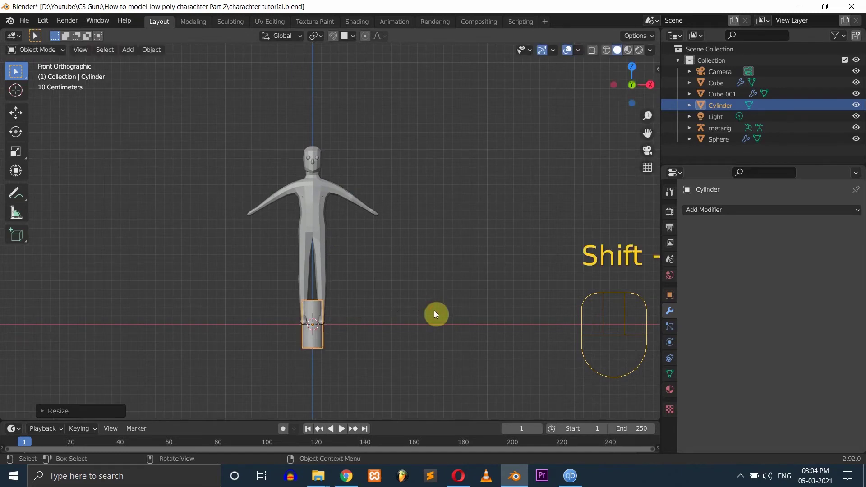
pyautogui.press('shift+s')
pyautogui.press('s')
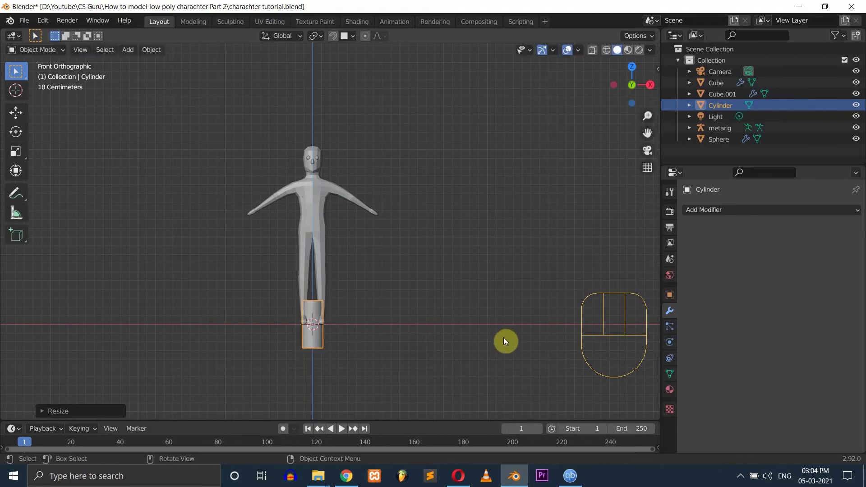
# Slim the cylinder while keeping its height (Shift+Z) and move it up to the head
pyautogui.press('s')
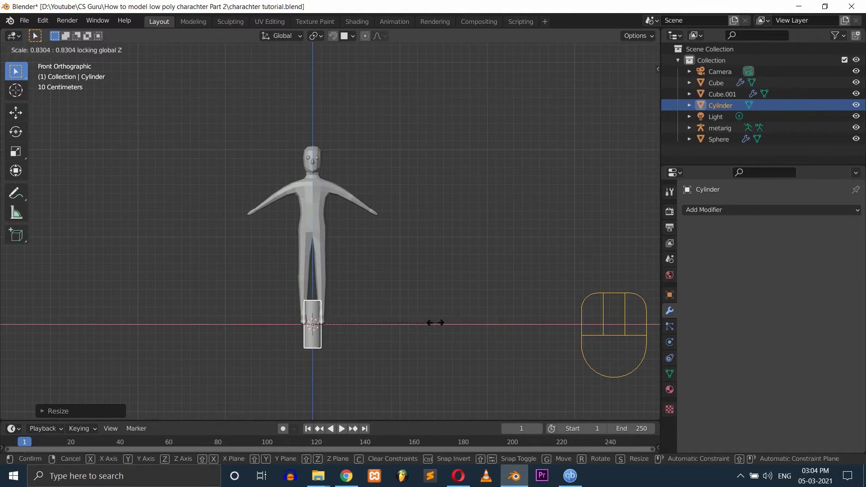
pyautogui.moveTo(353, 301); pyautogui.dragTo(357, 243)
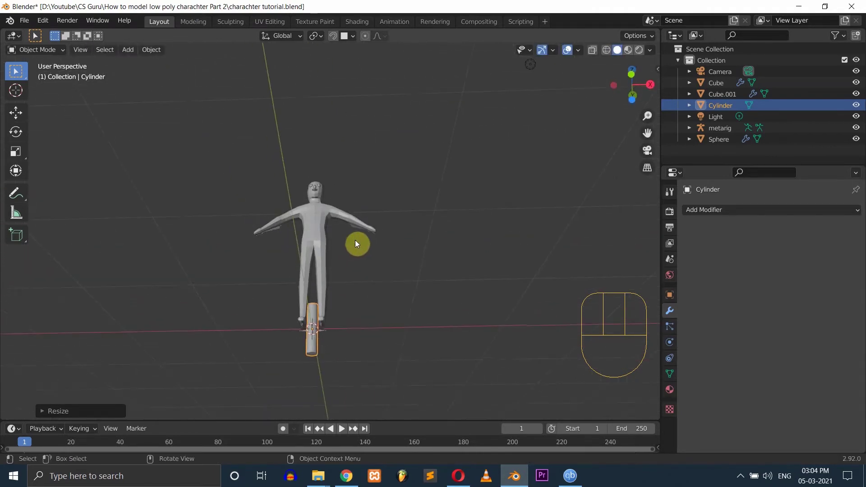
pyautogui.middleClick(370, 275)
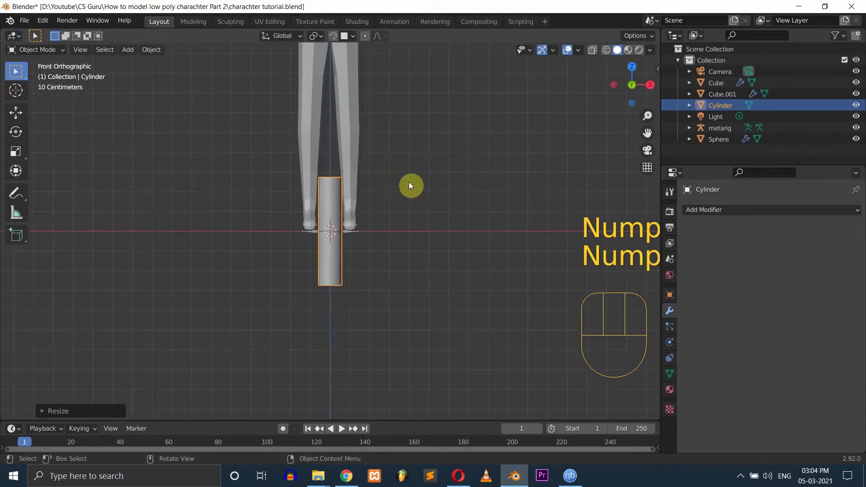
pyautogui.moveTo(415, 198); pyautogui.dragTo(402, 351)
pyautogui.press('g')
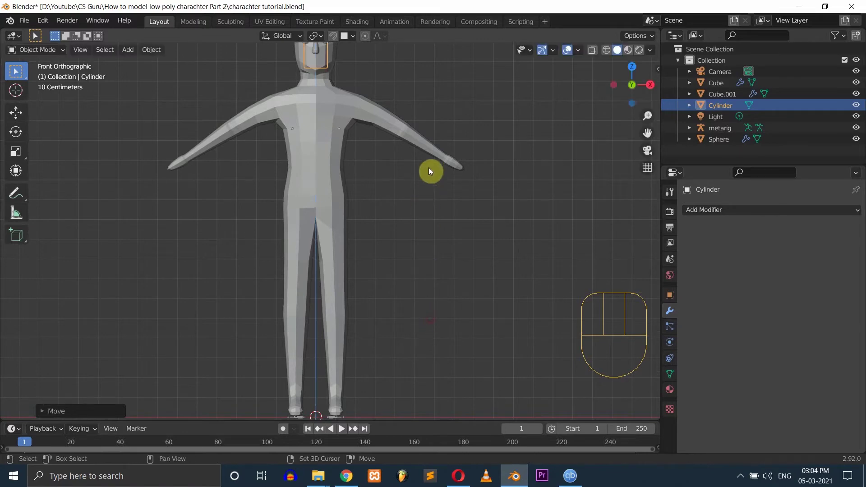
# Tilt, shrink and move the cylinder so it lies above the right eye as an eyebrow
pyautogui.moveTo(418, 255); pyautogui.dragTo(419, 395)
pyautogui.moveTo(427, 347); pyautogui.dragTo(434, 327)
pyautogui.press('r')
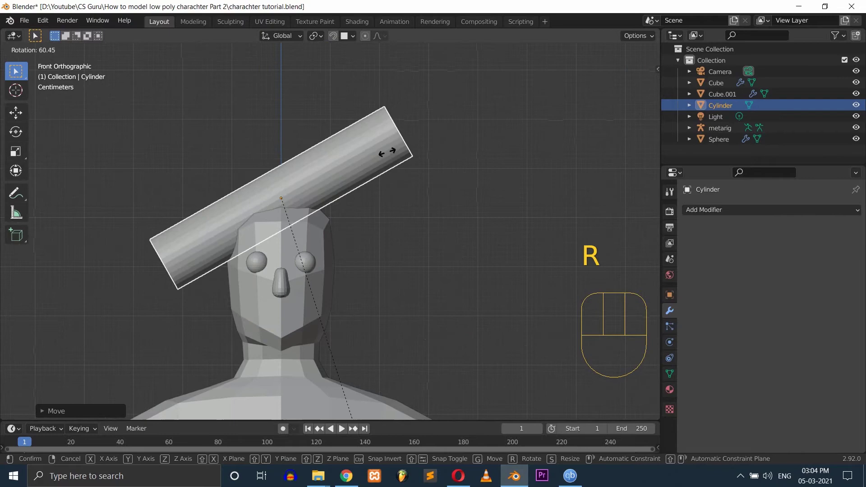
pyautogui.press('s')
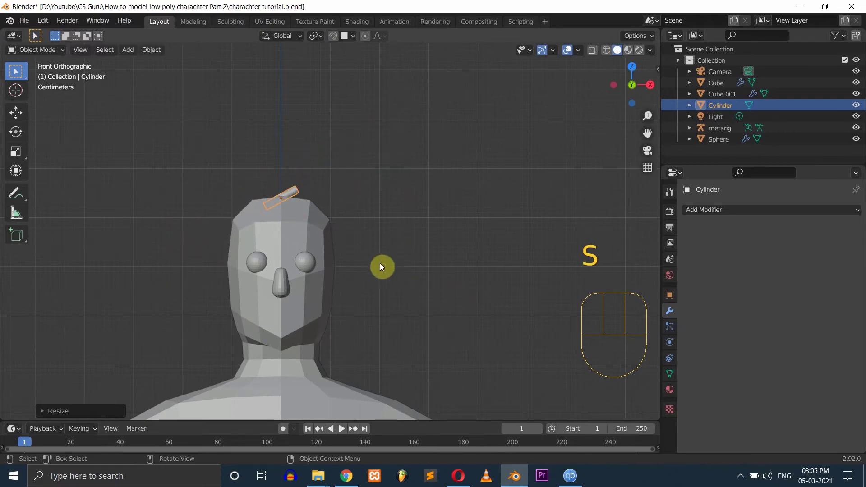
pyautogui.press('g')
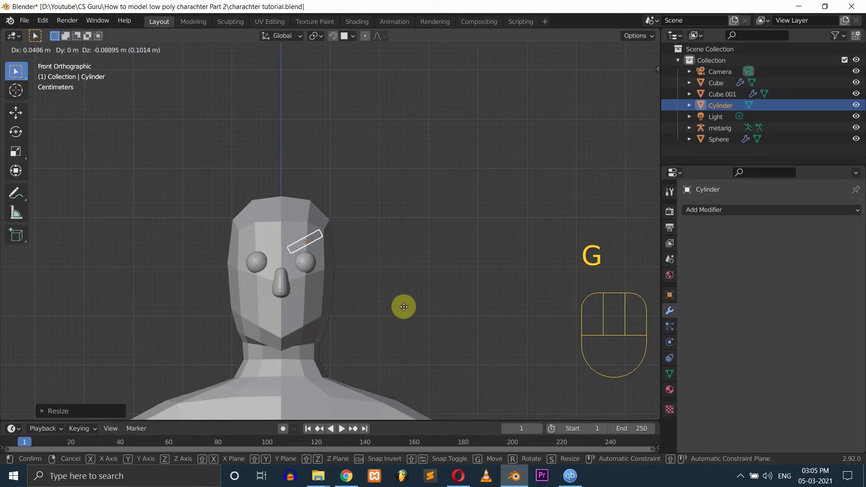
pyautogui.press('r')
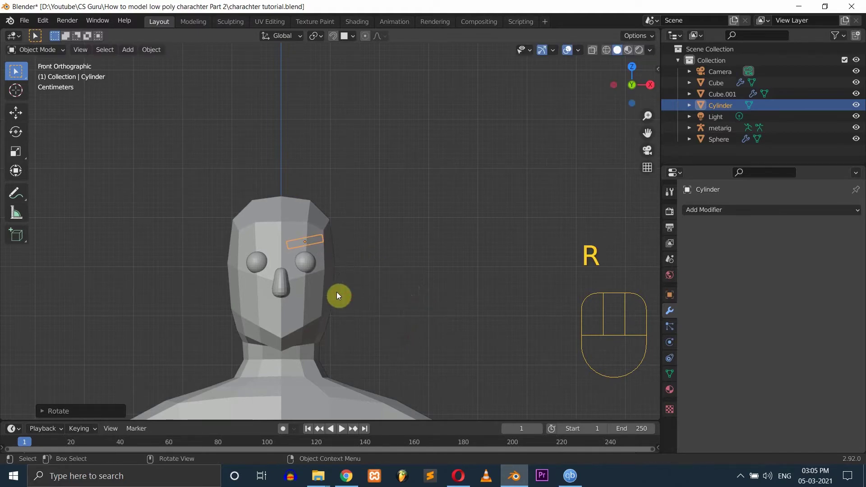
# Refine the eyebrow's size, bring it out in front of the forehead and turn it to follow the brow
pyautogui.middleClick(364, 316)
pyautogui.moveTo(351, 233); pyautogui.dragTo(343, 205)
pyautogui.moveTo(373, 201); pyautogui.dragTo(402, 230)
pyautogui.press('s')
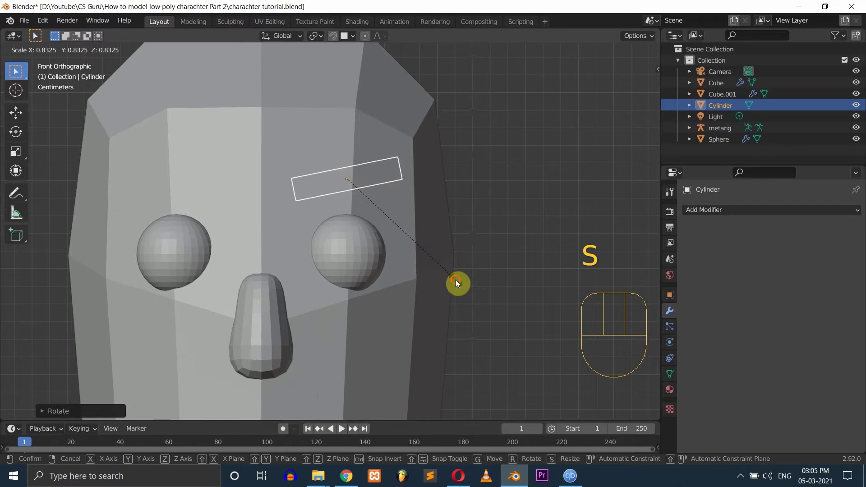
pyautogui.press('g')
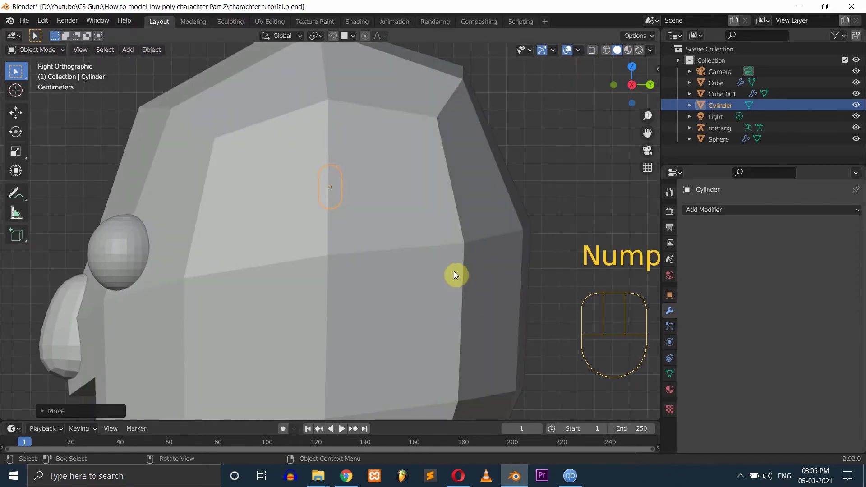
pyautogui.press('g')
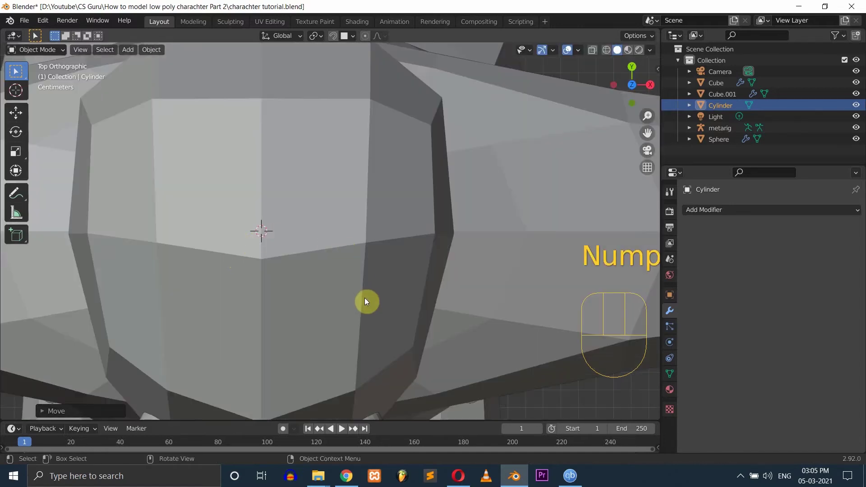
pyautogui.moveTo(345, 266); pyautogui.dragTo(406, 277)
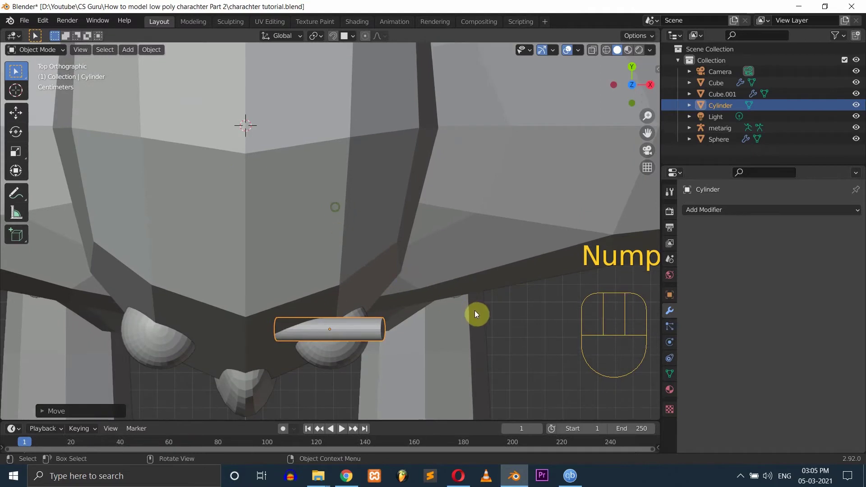
pyautogui.press('r')
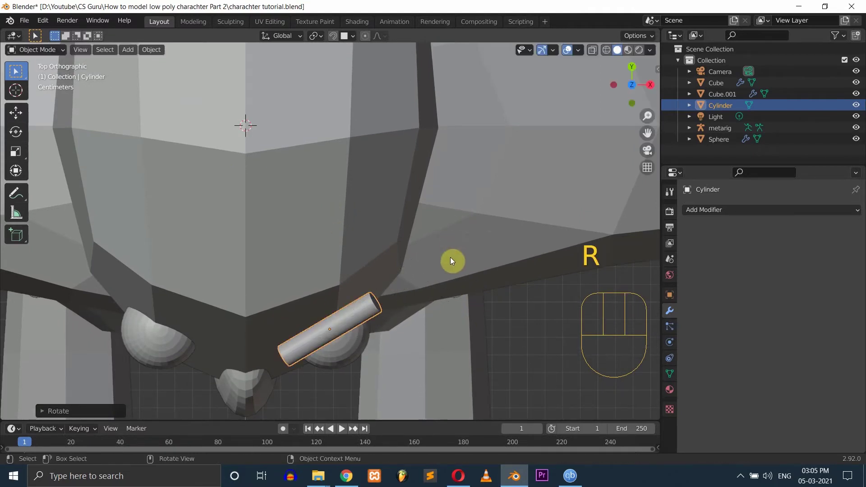
pyautogui.moveTo(402, 351); pyautogui.dragTo(368, 278)
pyautogui.middleClick(371, 297)
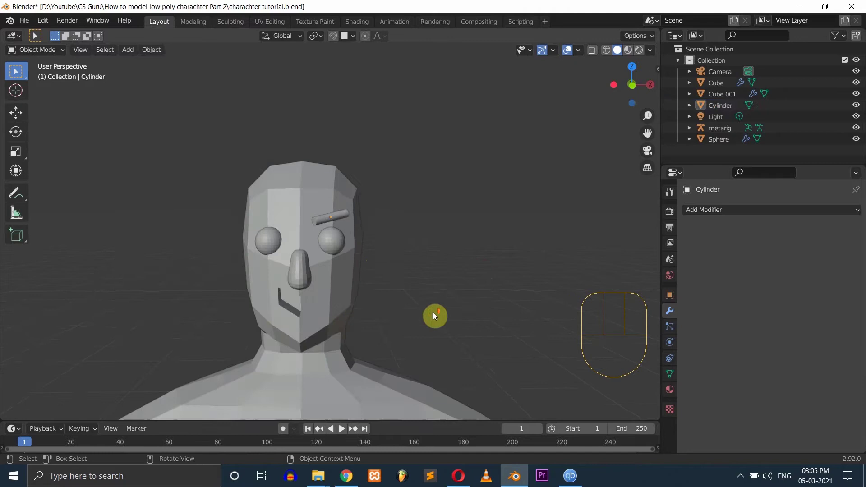
# Rescale the eyebrow cylinder and nudge the eye spheres sideways along X
pyautogui.click(350, 218)
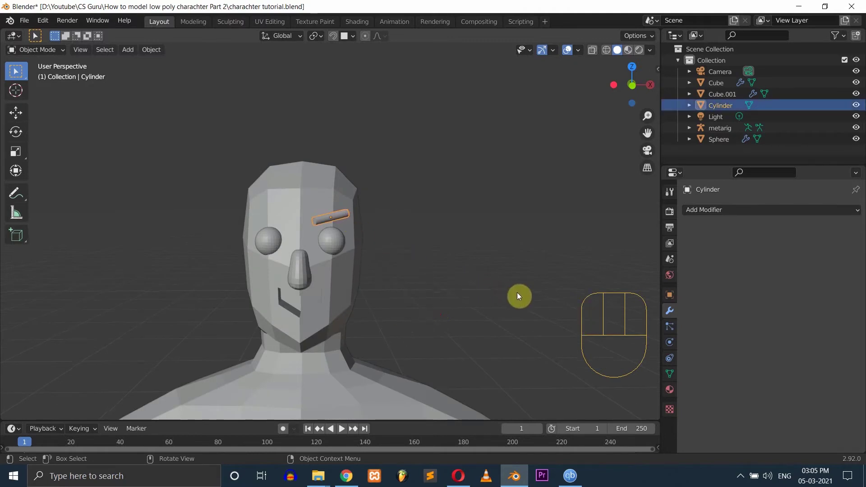
pyautogui.press('s')
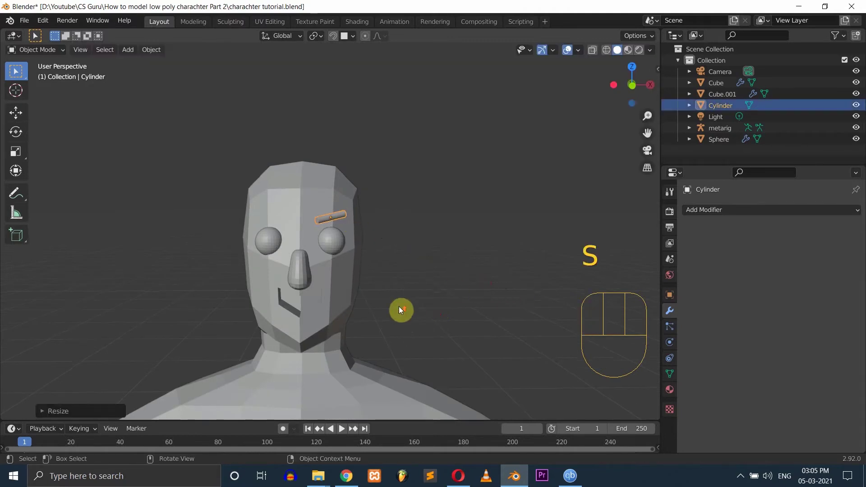
pyautogui.moveTo(438, 322); pyautogui.dragTo(463, 299)
pyautogui.click(383, 231)
pyautogui.press('s')
pyautogui.press('g')
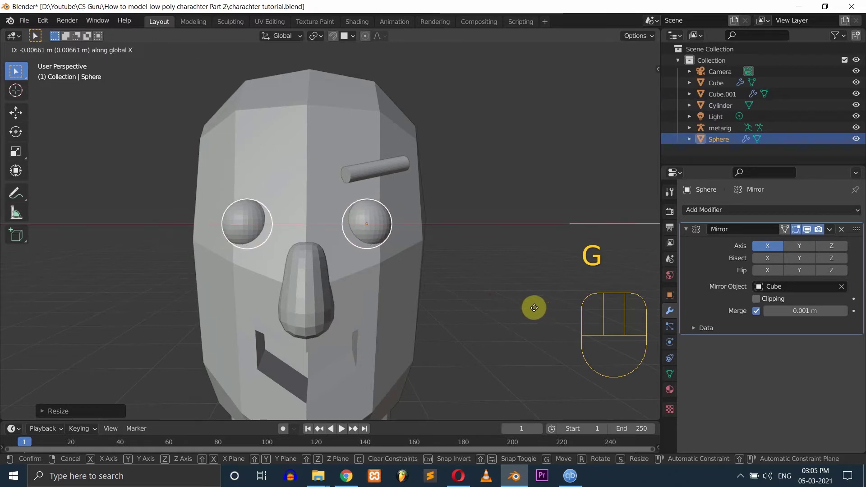
# Move the eyebrow into place above the right eye and check it from an angle
pyautogui.click(382, 166)
pyautogui.press('g')
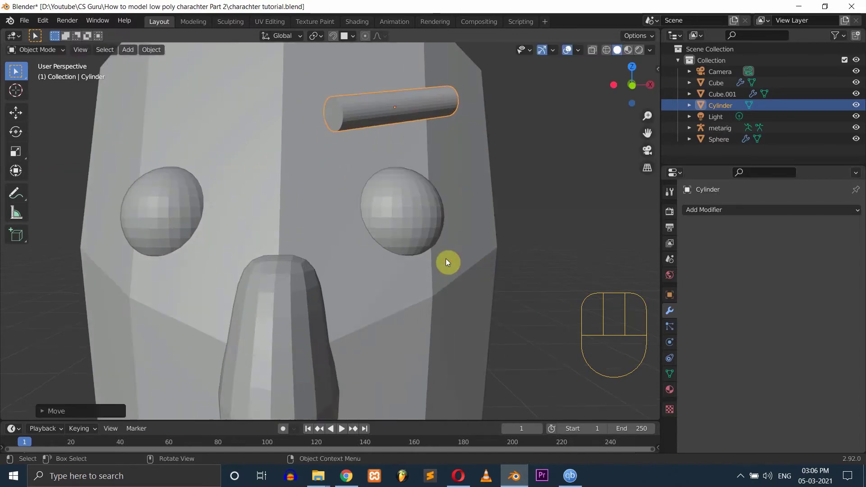
pyautogui.middleClick(522, 275)
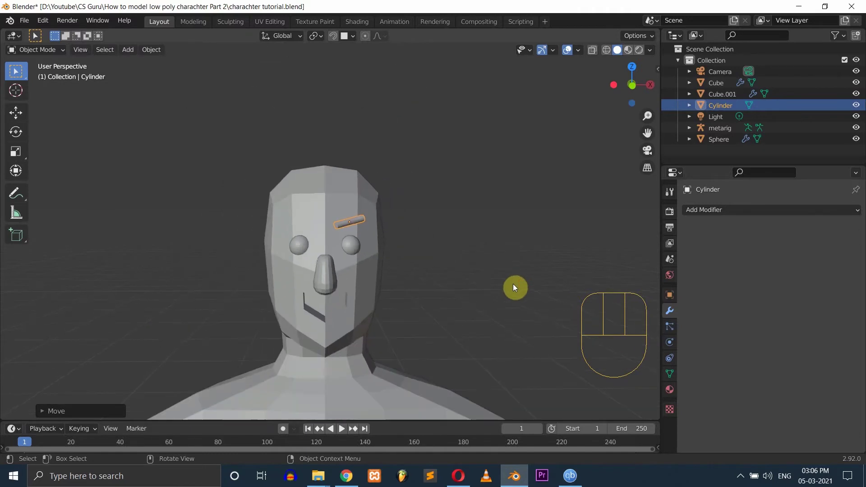
pyautogui.moveTo(405, 298); pyautogui.dragTo(414, 303)
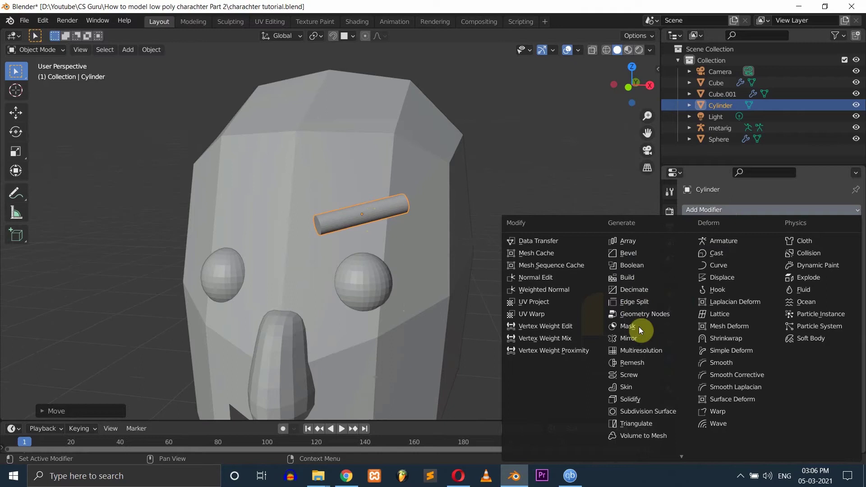
# Give the eyebrow a Mirror modifier using the head Cube as the mirror object
pyautogui.click(637, 345)
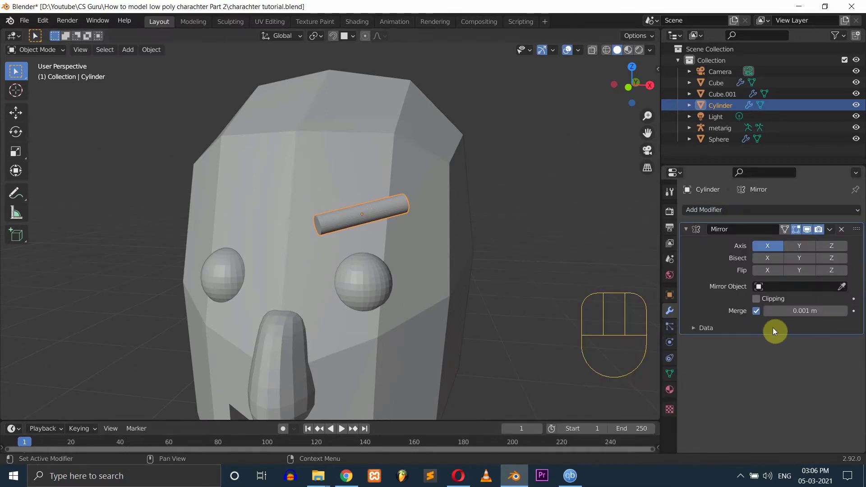
pyautogui.moveTo(814, 292); pyautogui.dragTo(740, 365)
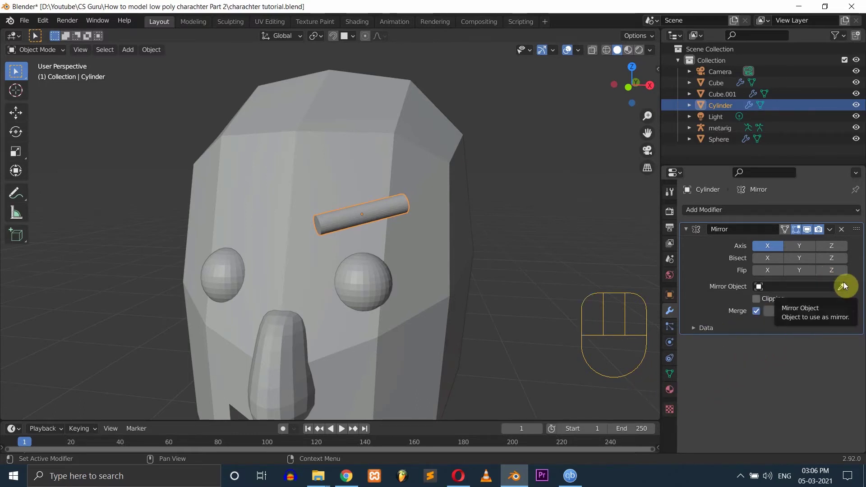
pyautogui.click(846, 285)
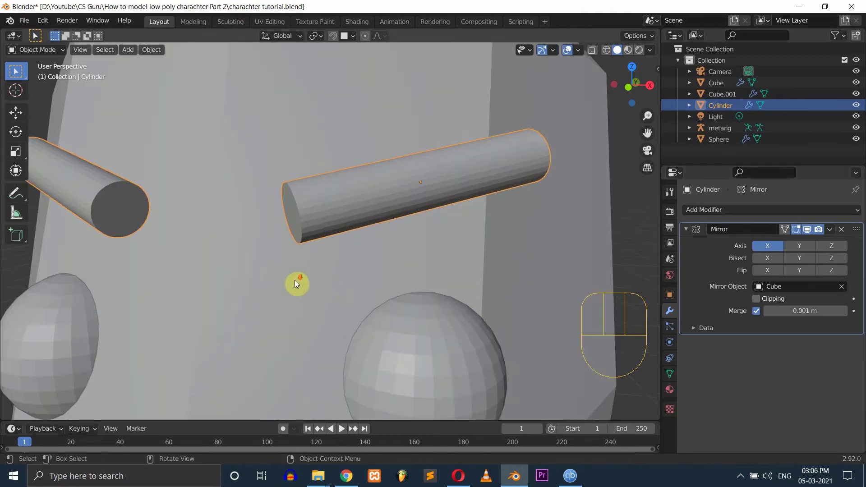
# In front view slant the eyebrows and shift them sideways along X to sit evenly above the eyes
pyautogui.moveTo(326, 287); pyautogui.dragTo(337, 278)
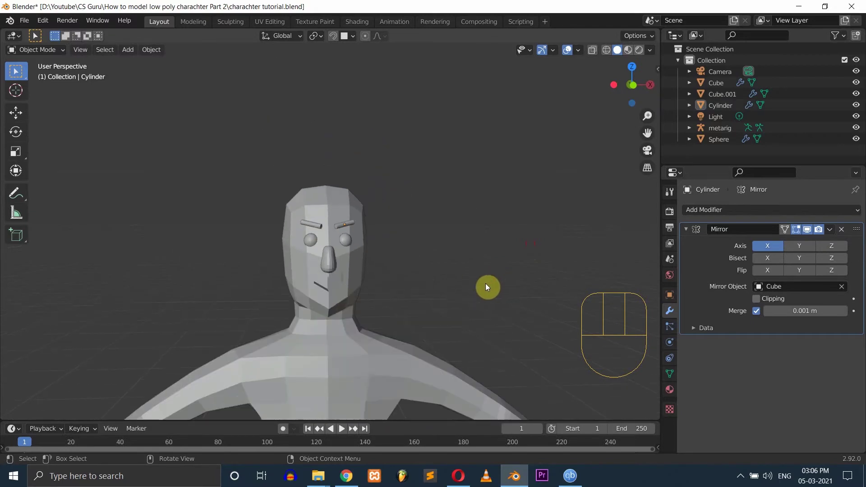
pyautogui.middleClick(422, 292)
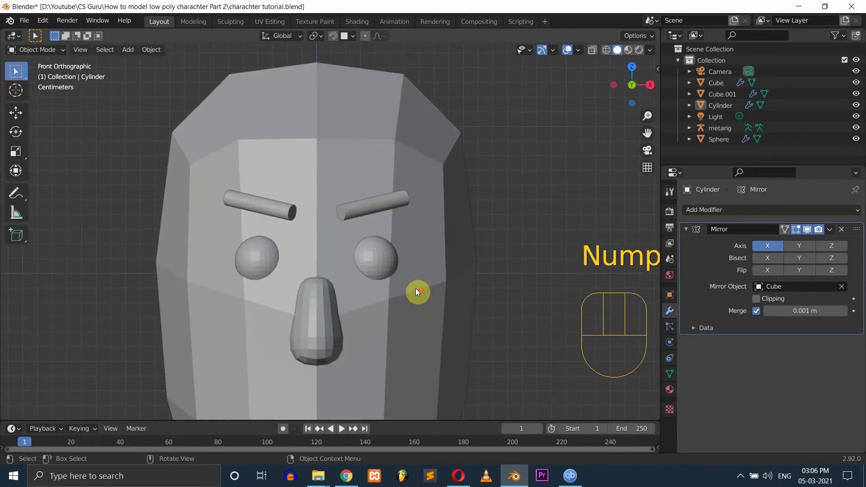
pyautogui.click(378, 199)
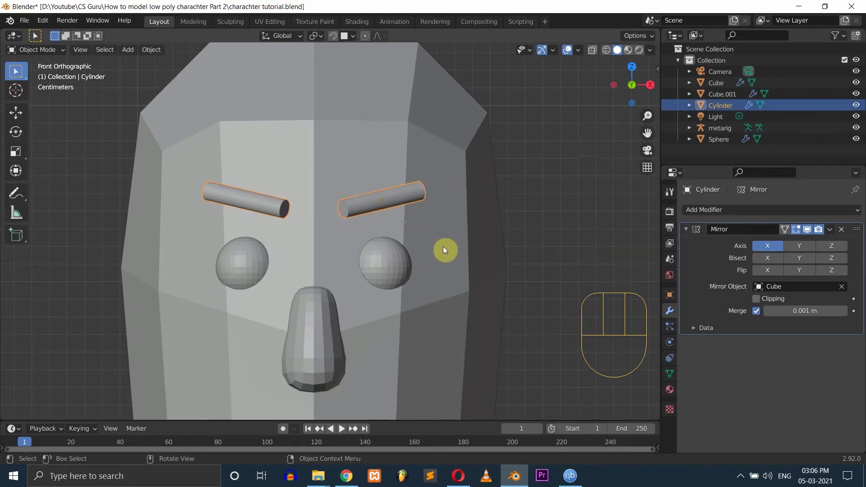
pyautogui.press('g')
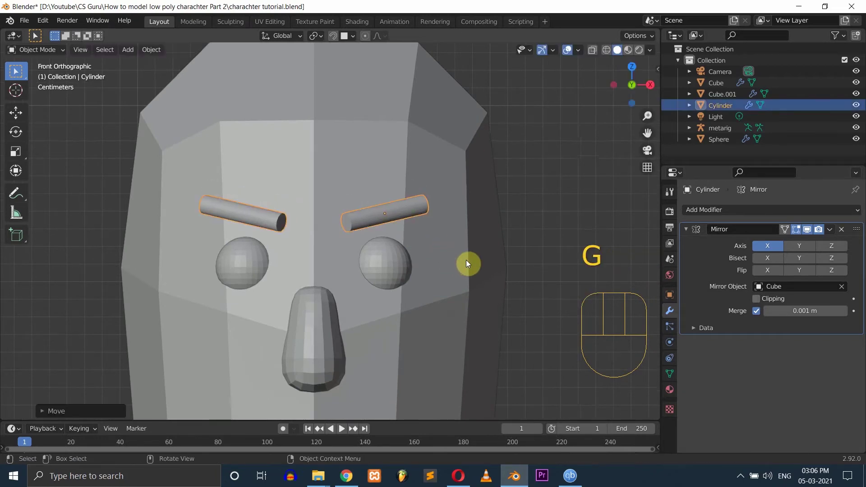
pyautogui.press('g')
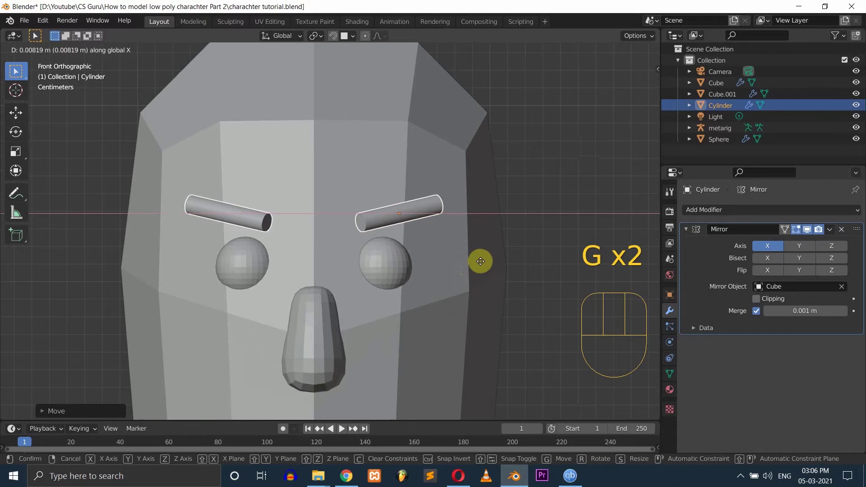
pyautogui.press('g')
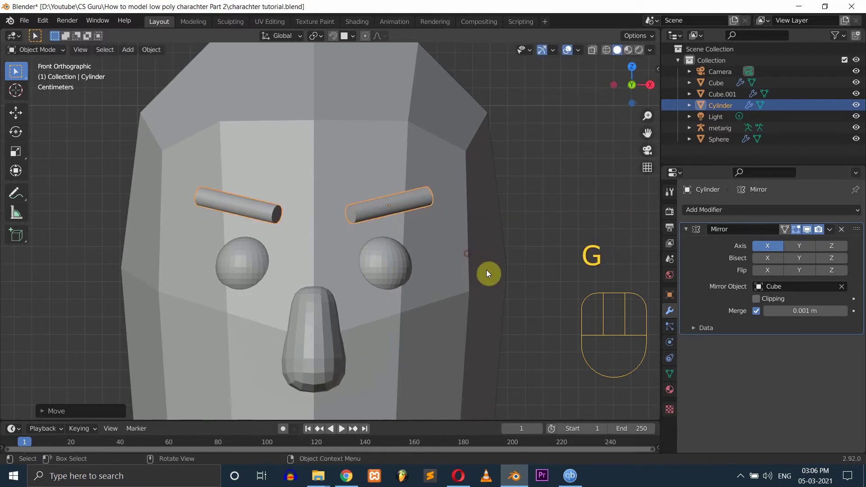
pyautogui.click(495, 267)
pyautogui.moveTo(491, 281); pyautogui.dragTo(442, 284)
pyautogui.moveTo(431, 279); pyautogui.dragTo(352, 245)
pyautogui.moveTo(381, 253); pyautogui.dragTo(418, 265)
pyautogui.moveTo(345, 232); pyautogui.dragTo(335, 233)
pyautogui.moveTo(325, 235); pyautogui.dragTo(309, 232)
pyautogui.moveTo(348, 237); pyautogui.dragTo(383, 227)
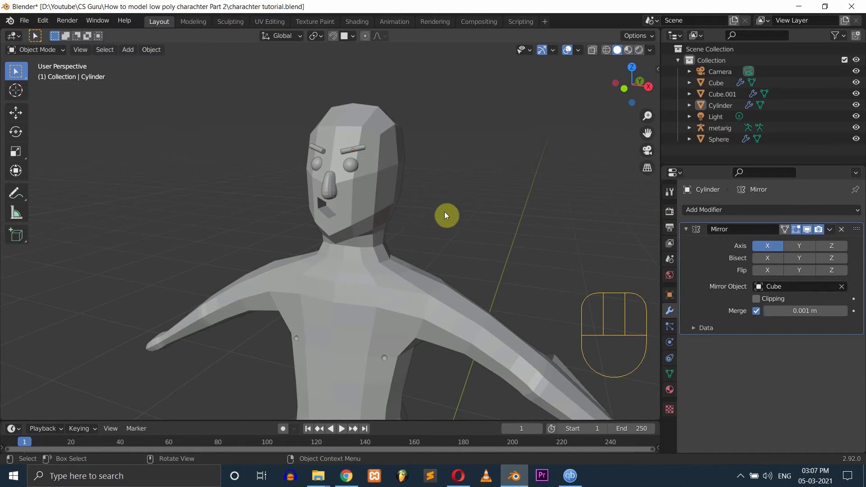
pyautogui.moveTo(418, 230); pyautogui.dragTo(411, 214)
pyautogui.moveTo(399, 217); pyautogui.dragTo(409, 187)
pyautogui.moveTo(397, 228); pyautogui.dragTo(391, 263)
pyautogui.moveTo(378, 276); pyautogui.dragTo(366, 305)
pyautogui.moveTo(356, 267); pyautogui.dragTo(359, 254)
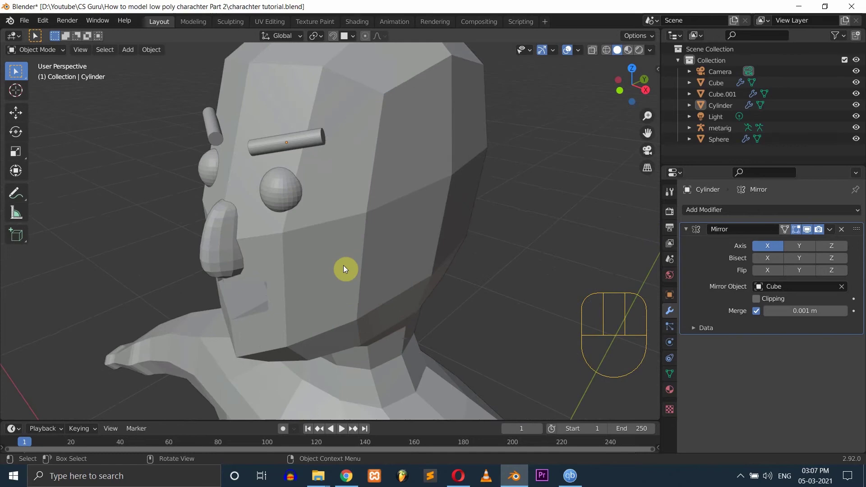
pyautogui.moveTo(335, 261); pyautogui.dragTo(356, 245)
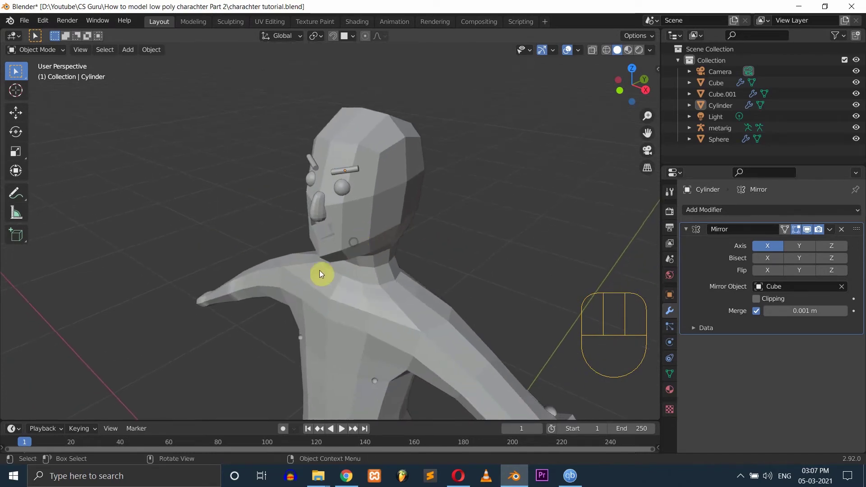
pyautogui.moveTo(320, 273); pyautogui.dragTo(334, 251)
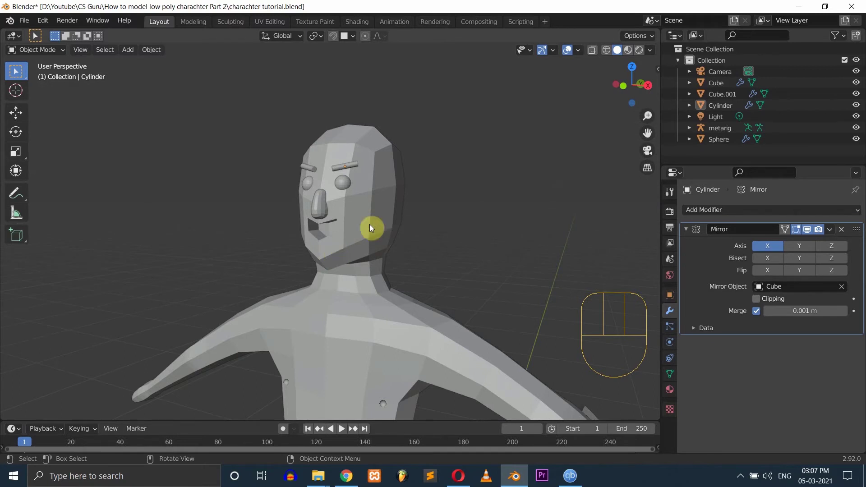
pyautogui.moveTo(434, 227); pyautogui.dragTo(428, 217)
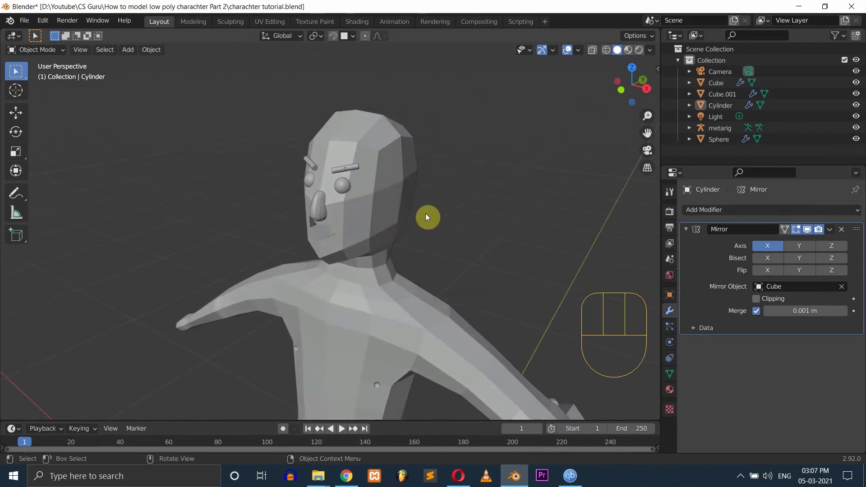
pyautogui.moveTo(412, 217); pyautogui.dragTo(405, 239)
pyautogui.moveTo(392, 241); pyautogui.dragTo(362, 247)
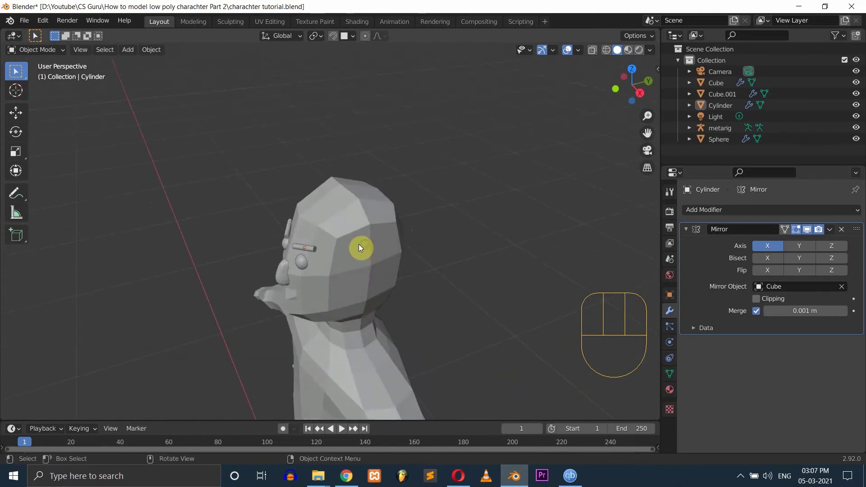
pyautogui.moveTo(332, 236); pyautogui.dragTo(247, 221)
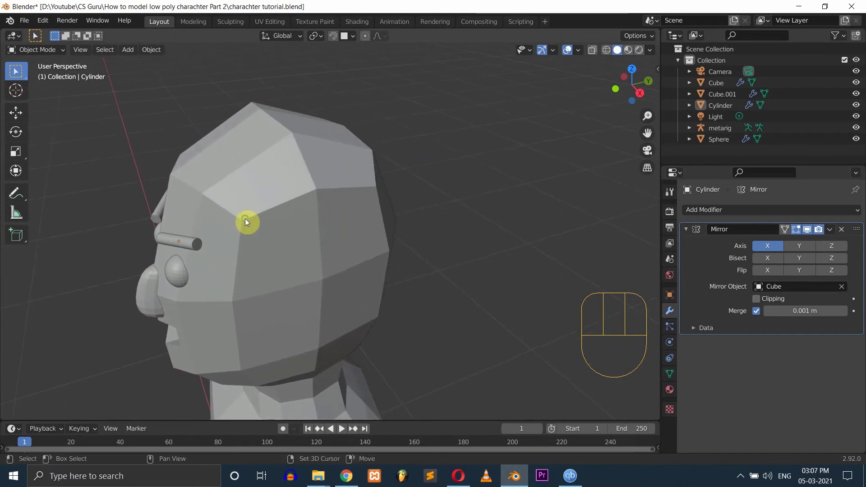
pyautogui.moveTo(369, 243); pyautogui.dragTo(351, 247)
pyautogui.moveTo(295, 209); pyautogui.dragTo(298, 219)
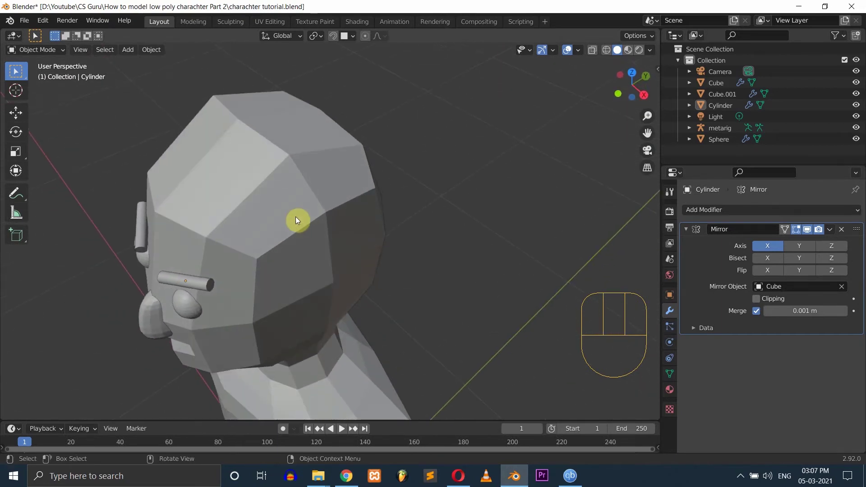
pyautogui.middleClick(288, 259)
pyautogui.moveTo(290, 200); pyautogui.dragTo(274, 184)
pyautogui.moveTo(381, 240); pyautogui.dragTo(416, 243)
pyautogui.moveTo(400, 255); pyautogui.dragTo(336, 280)
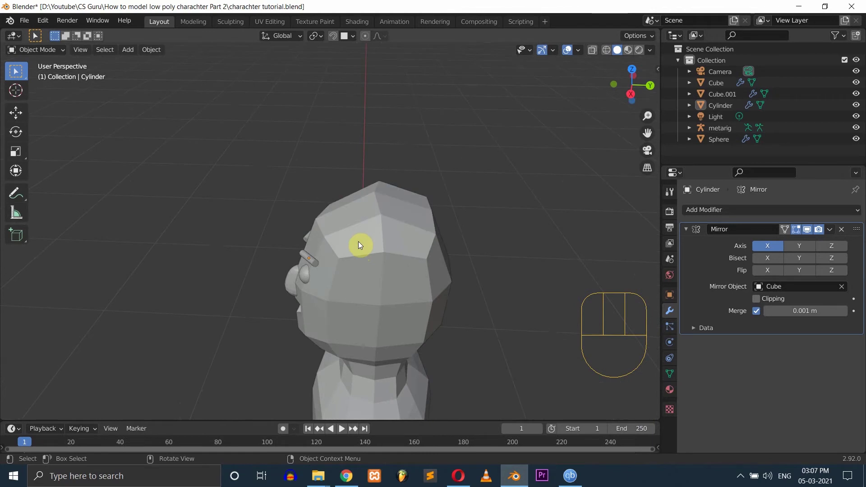
pyautogui.press('3')
pyautogui.moveTo(398, 262); pyautogui.dragTo(423, 262)
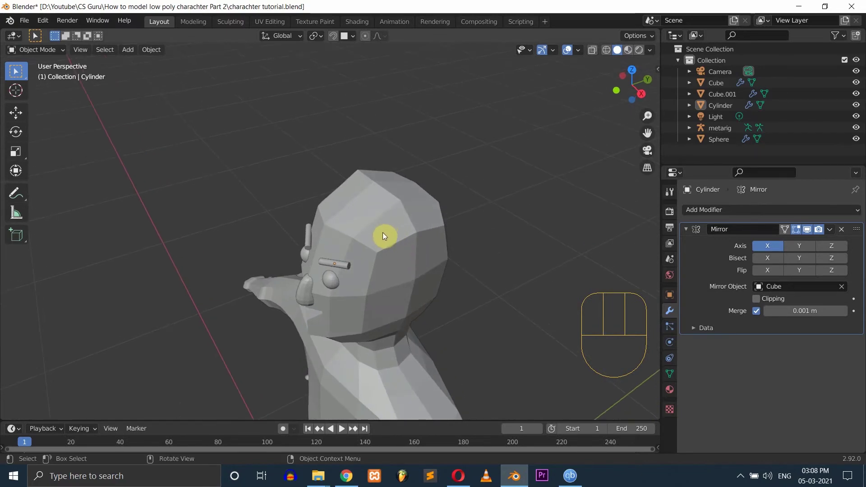
# In face select mode pick the faces across the top of the head mesh
pyautogui.click(385, 235)
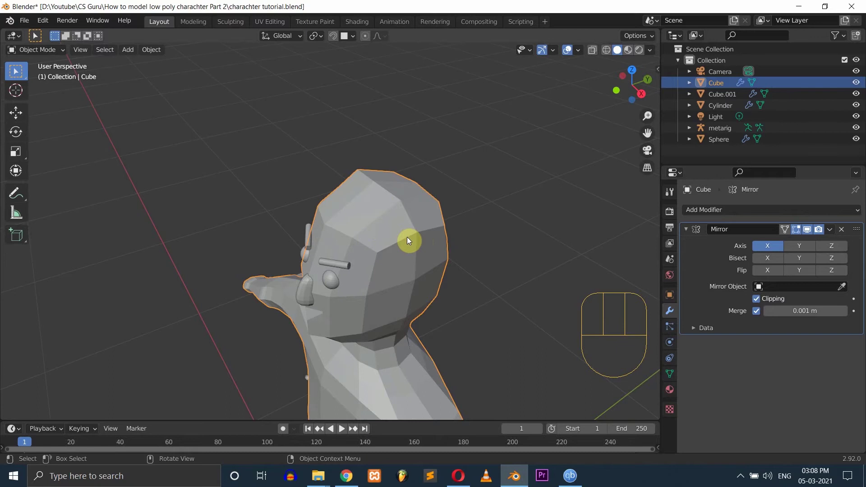
pyautogui.press('Tab')
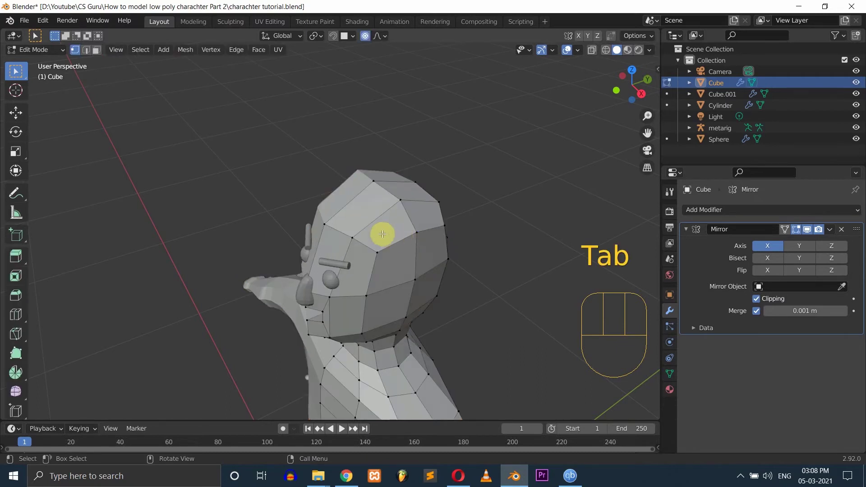
pyautogui.press('3')
pyautogui.click(366, 208)
pyautogui.moveTo(411, 191); pyautogui.dragTo(415, 211)
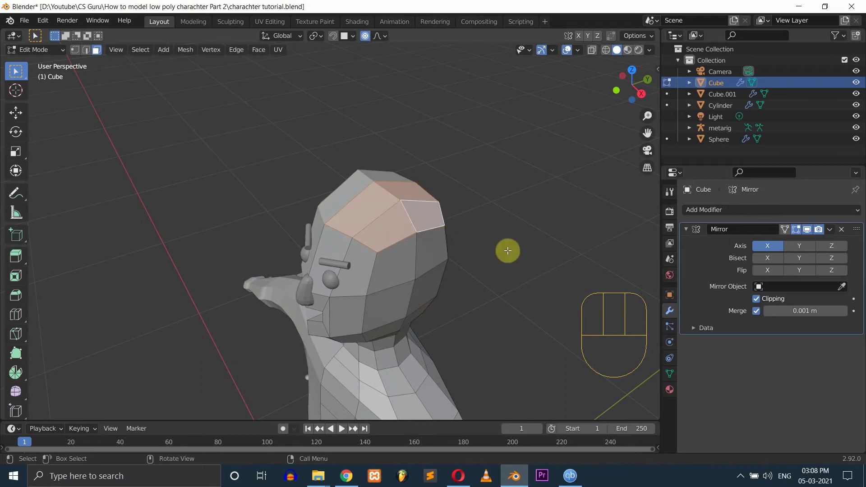
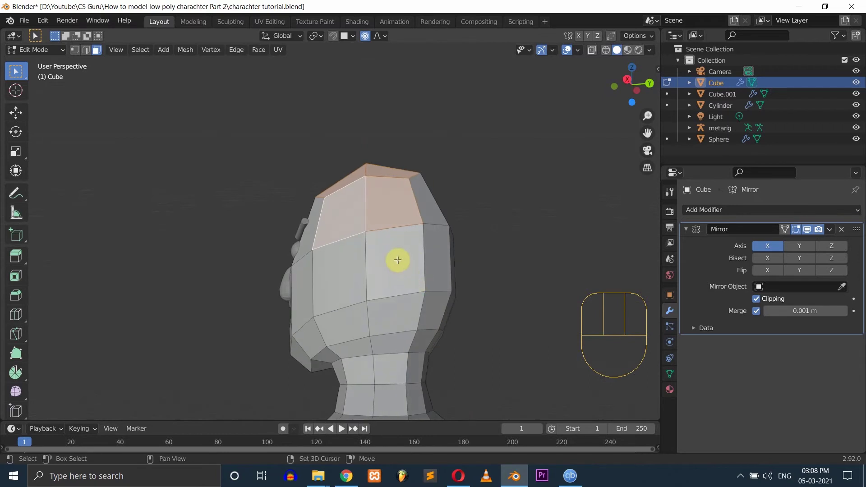
pyautogui.click(399, 258)
# Add the back-of-head faces, duplicate the selection and separate it as its own object (P > Selection)
pyautogui.moveTo(441, 258); pyautogui.dragTo(446, 196)
pyautogui.moveTo(463, 319); pyautogui.dragTo(441, 316)
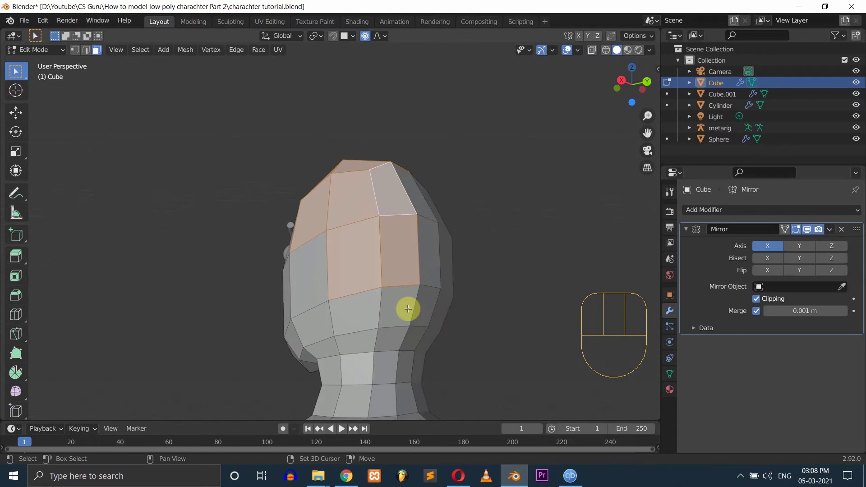
pyautogui.moveTo(494, 278); pyautogui.dragTo(432, 304)
pyautogui.click(333, 301)
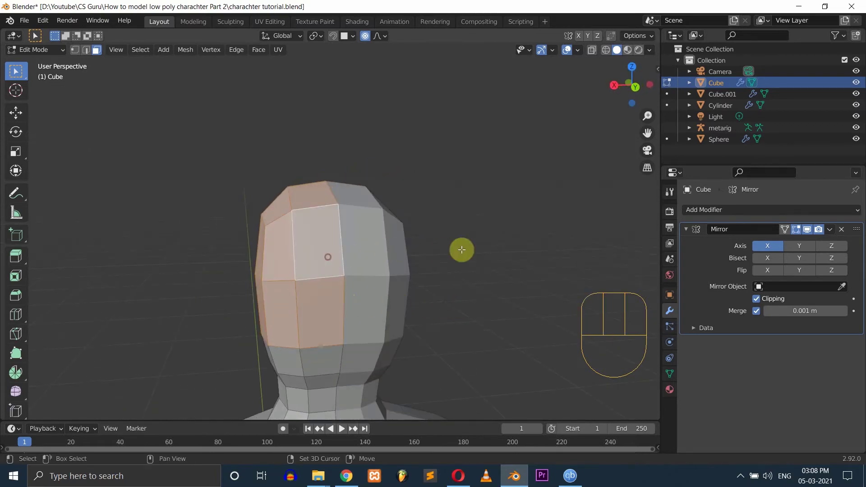
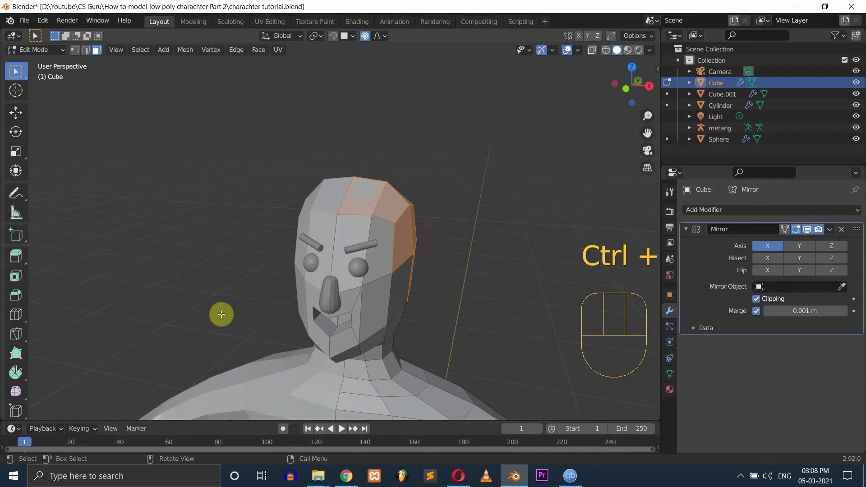
pyautogui.moveTo(413, 301); pyautogui.dragTo(386, 306)
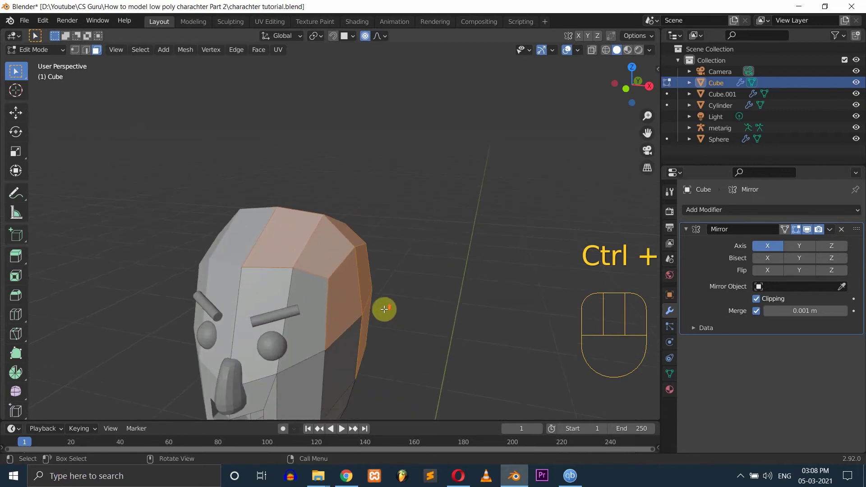
pyautogui.moveTo(402, 250); pyautogui.dragTo(437, 195)
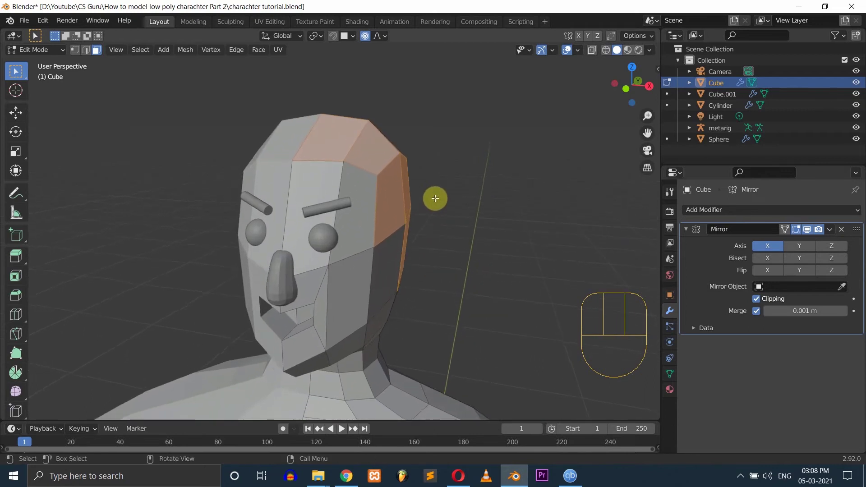
pyautogui.moveTo(406, 234); pyautogui.dragTo(418, 238)
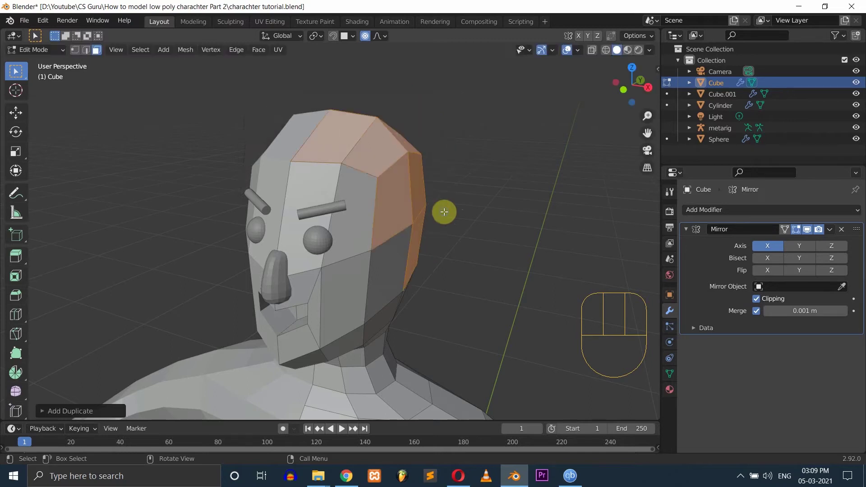
pyautogui.moveTo(461, 255); pyautogui.dragTo(434, 276)
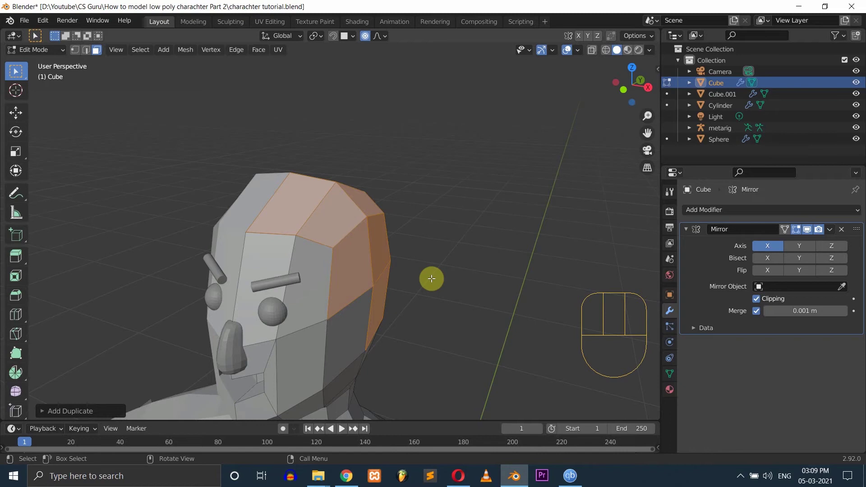
pyautogui.press('p')
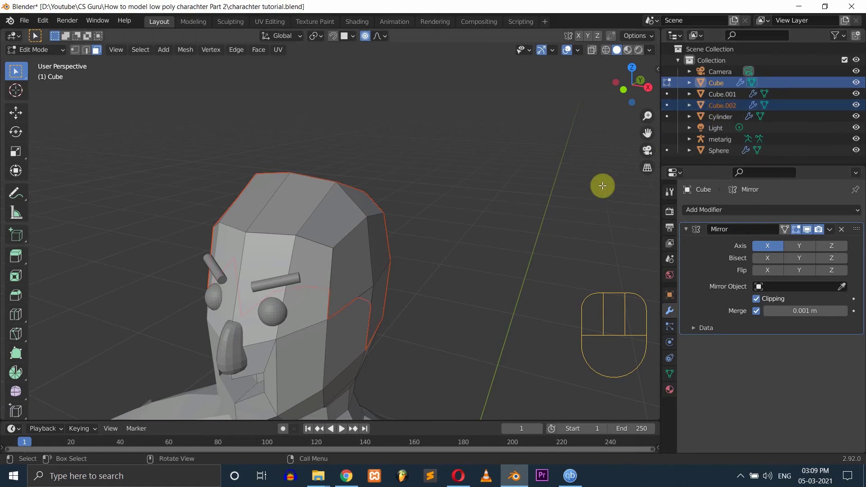
# Return to Object Mode and rename the separated Cube.002 piece to Hair
pyautogui.click(358, 263)
pyautogui.click(505, 206)
pyautogui.middleClick(469, 217)
pyautogui.click(460, 217)
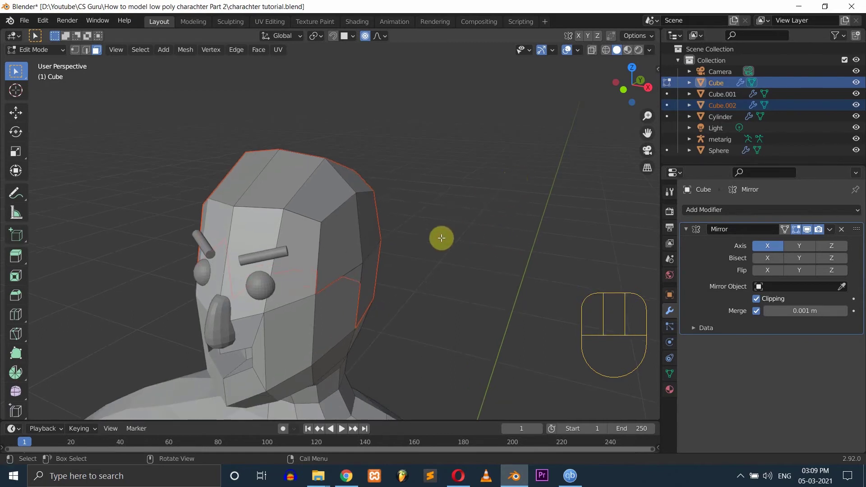
pyautogui.press('Tab')
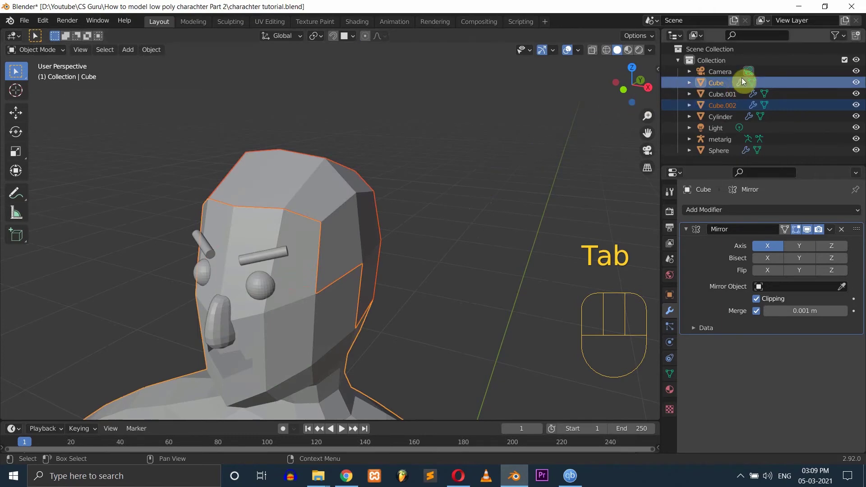
pyautogui.click(715, 110)
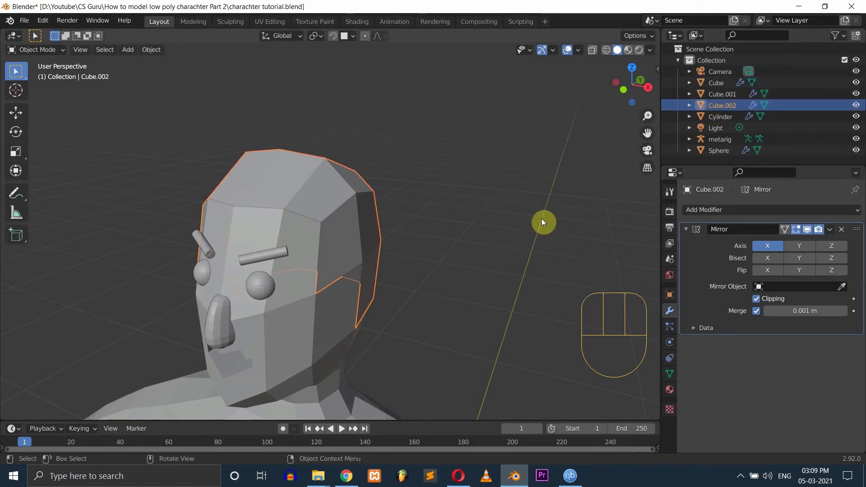
pyautogui.press('g')
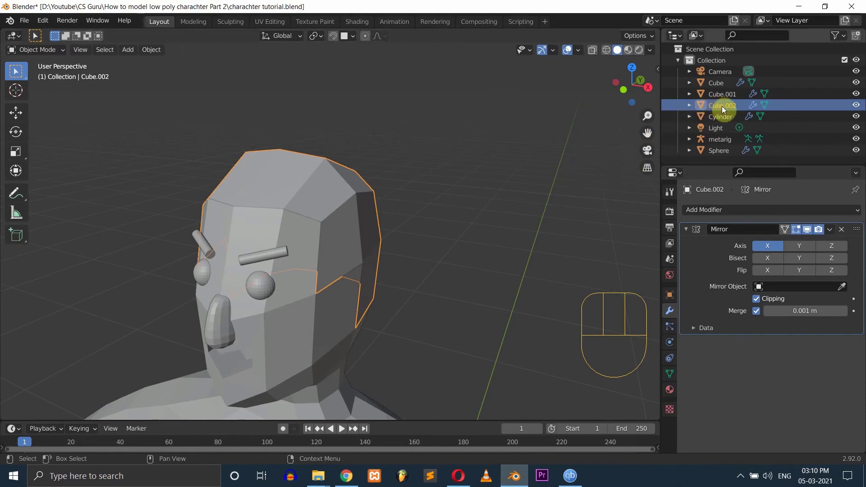
pyautogui.click(725, 109)
pyautogui.moveTo(725, 109); pyautogui.dragTo(717, 118)
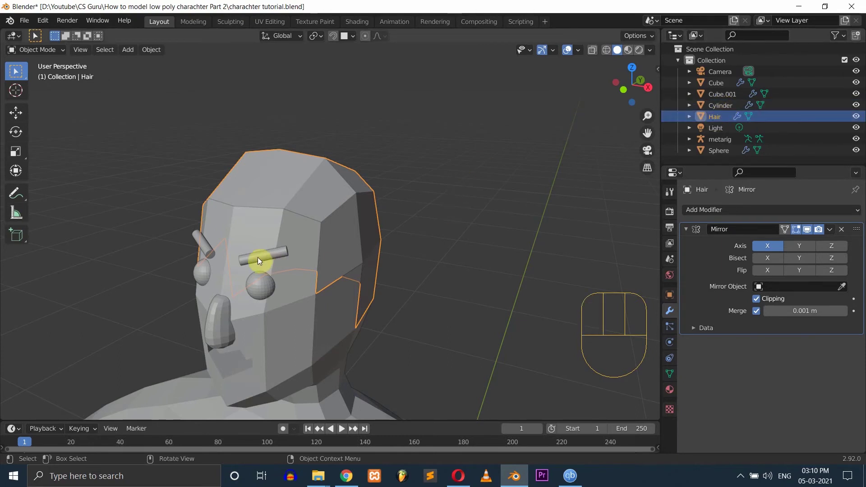
# Rename the eyebrow, eyeball and nose objects with F2
pyautogui.click(260, 260)
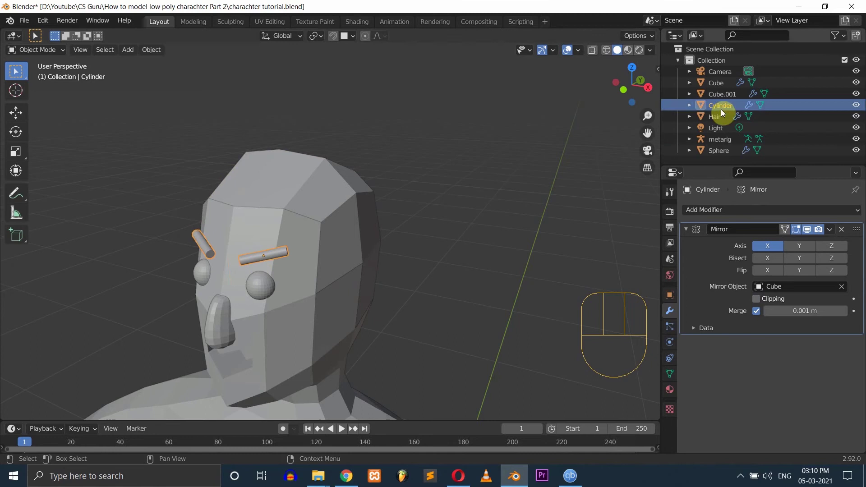
pyautogui.moveTo(446, 272); pyautogui.dragTo(356, 250)
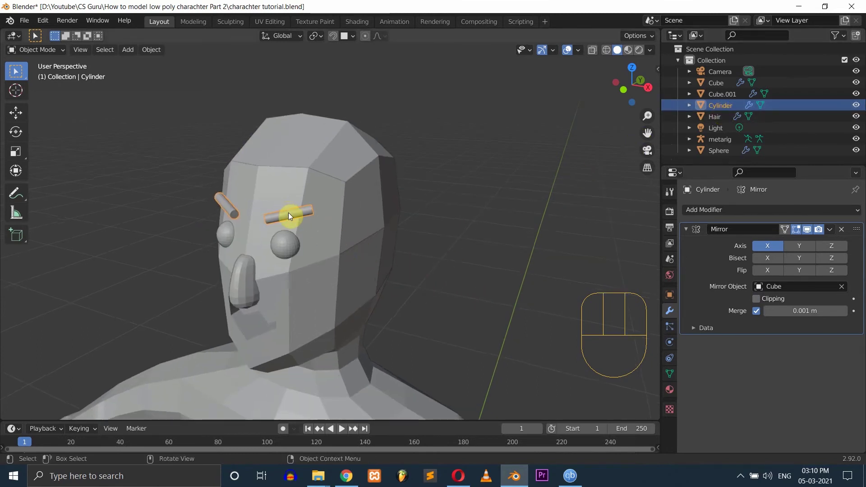
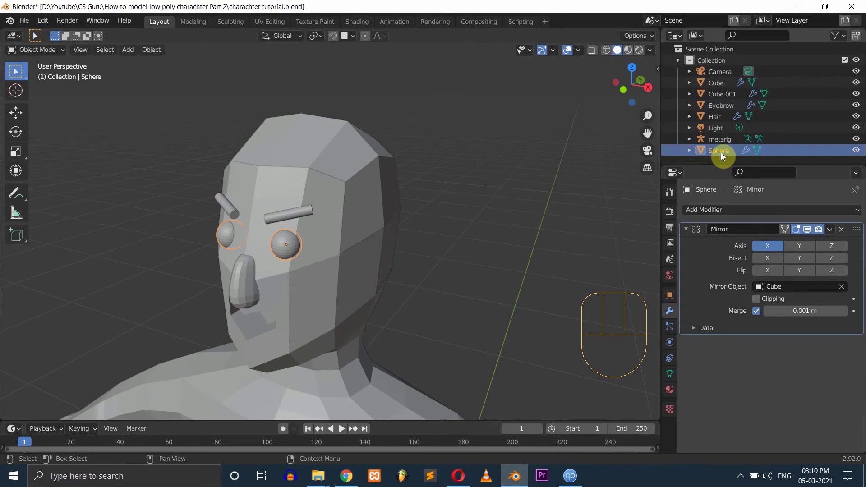
pyautogui.press('F2')
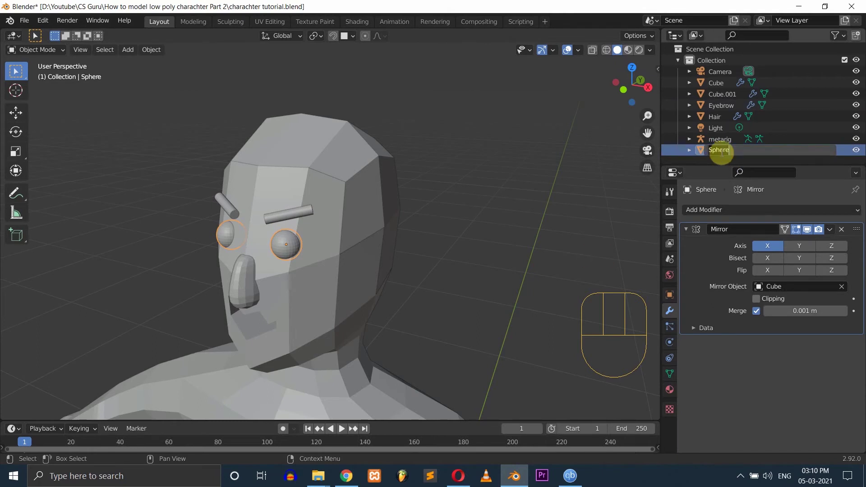
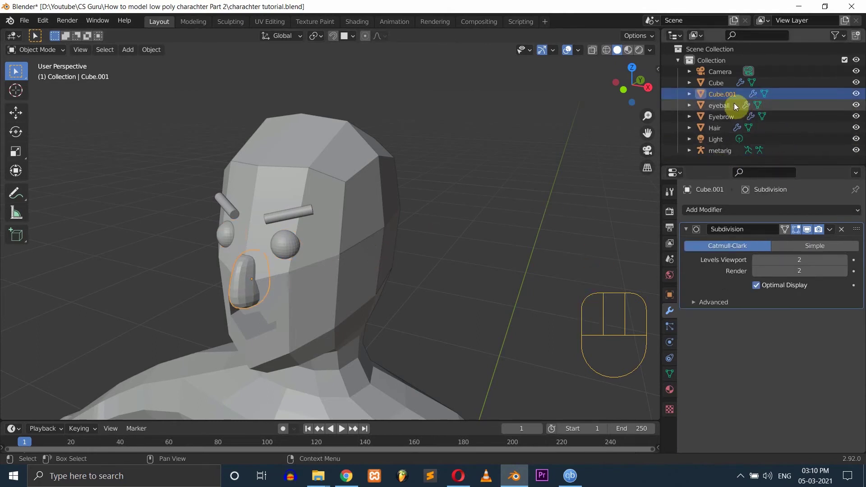
pyautogui.press('F2')
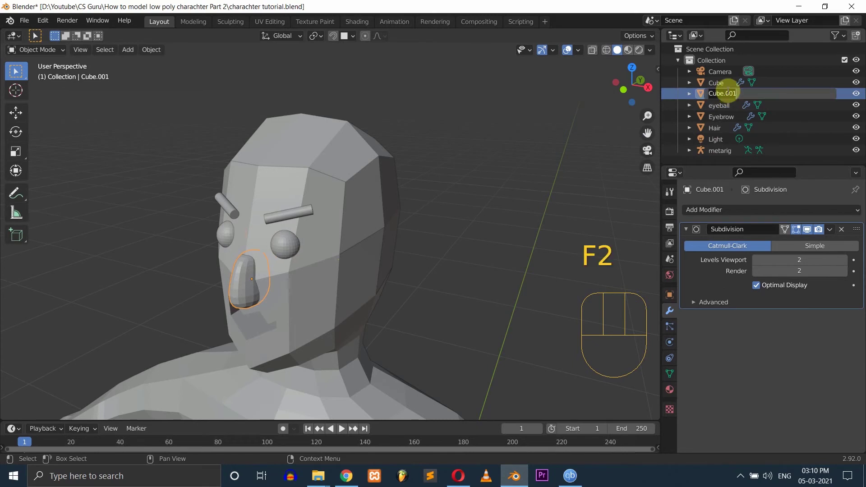
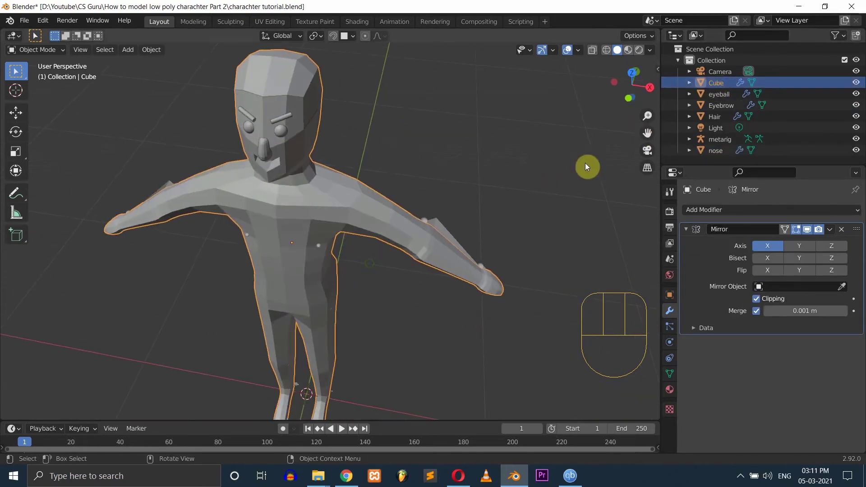
# Rename the Cube object to 'the body', then inspect the face up close
pyautogui.press('F2')
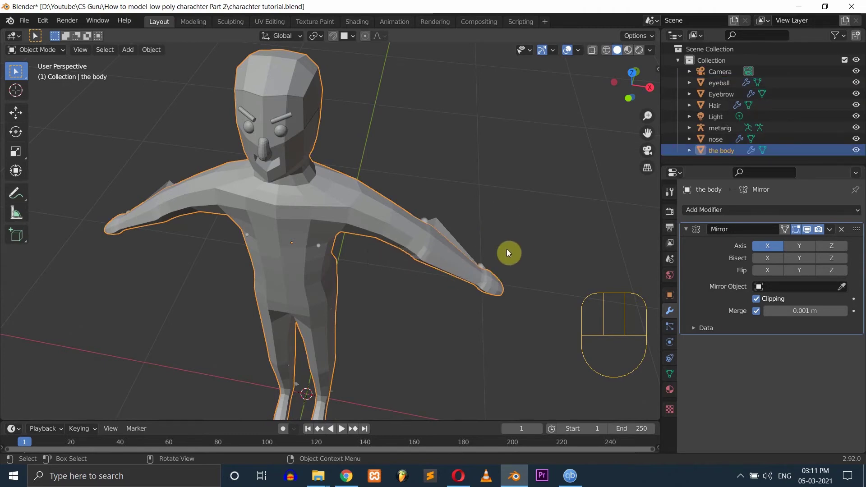
pyautogui.middleClick(447, 214)
pyautogui.moveTo(421, 268); pyautogui.dragTo(427, 309)
pyautogui.moveTo(439, 320); pyautogui.dragTo(450, 320)
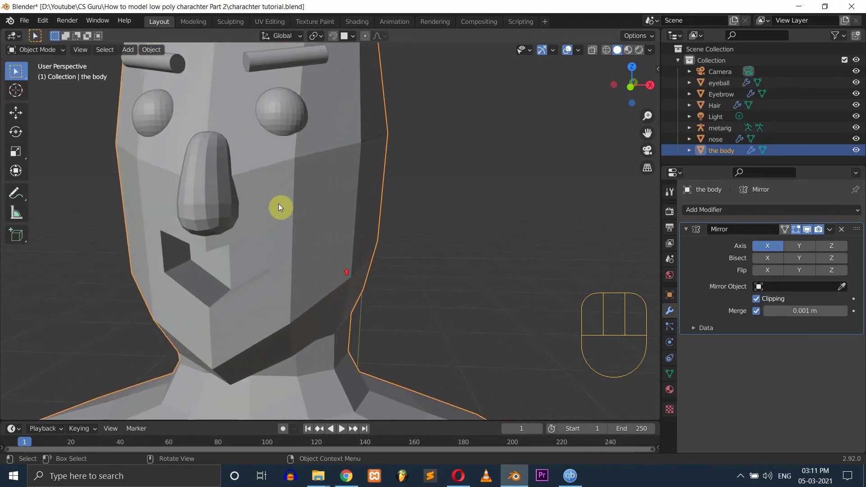
pyautogui.moveTo(291, 193); pyautogui.dragTo(304, 262)
pyautogui.moveTo(360, 257); pyautogui.dragTo(348, 259)
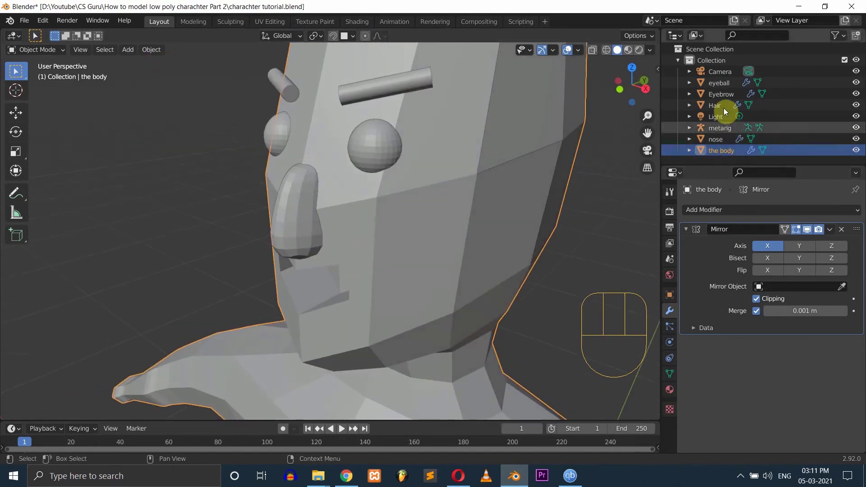
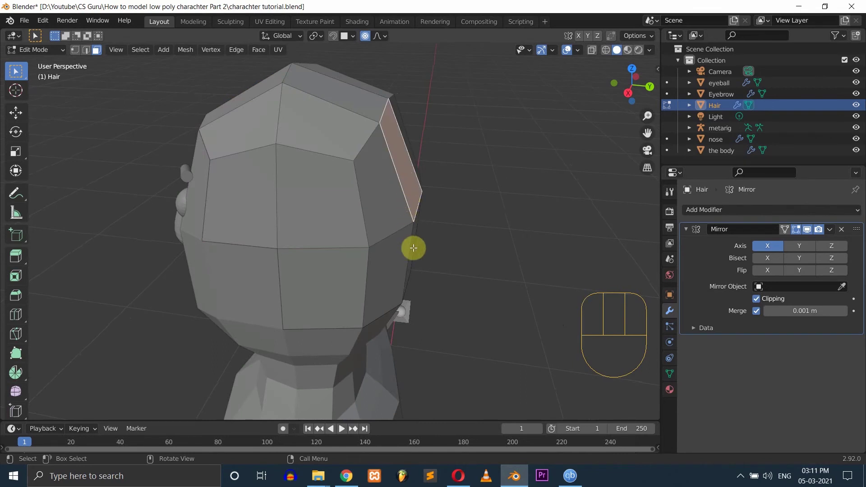
# Select the head-top faces of the Hair mesh in Edit Mode
pyautogui.moveTo(417, 270); pyautogui.dragTo(466, 268)
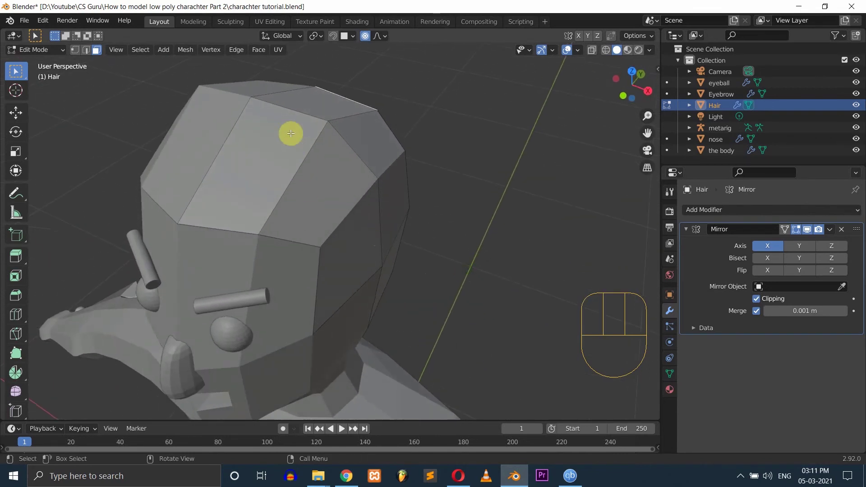
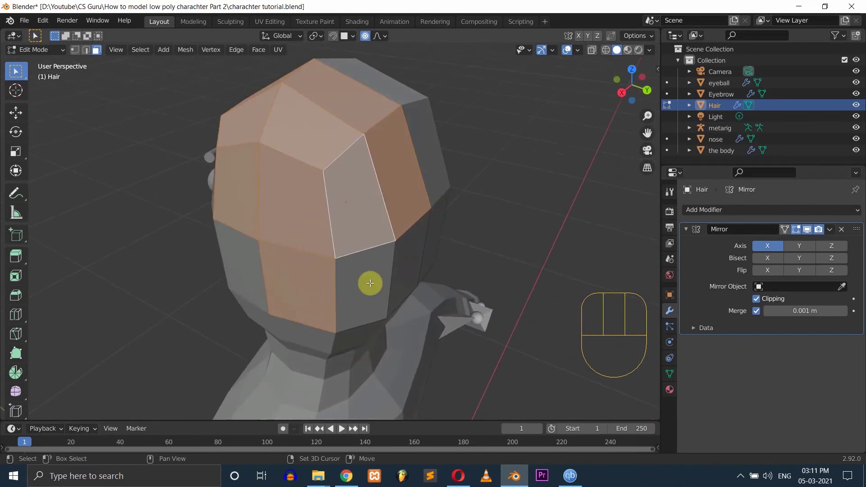
pyautogui.middleClick(511, 273)
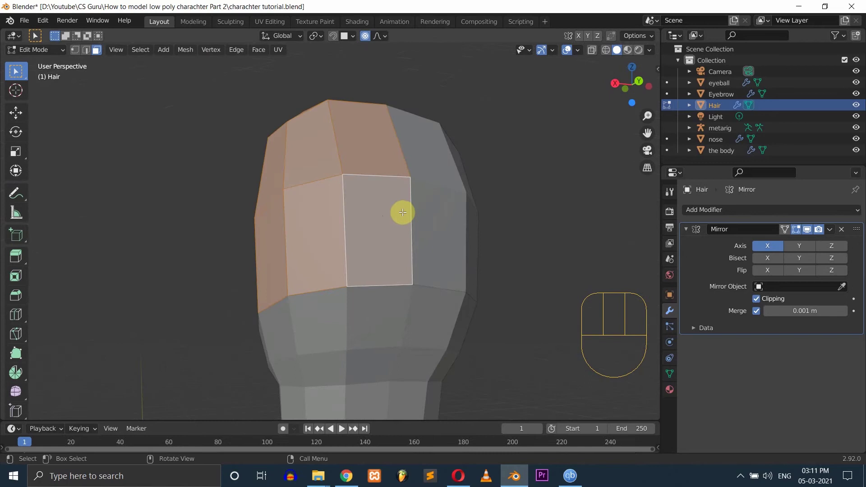
pyautogui.moveTo(440, 226); pyautogui.dragTo(575, 249)
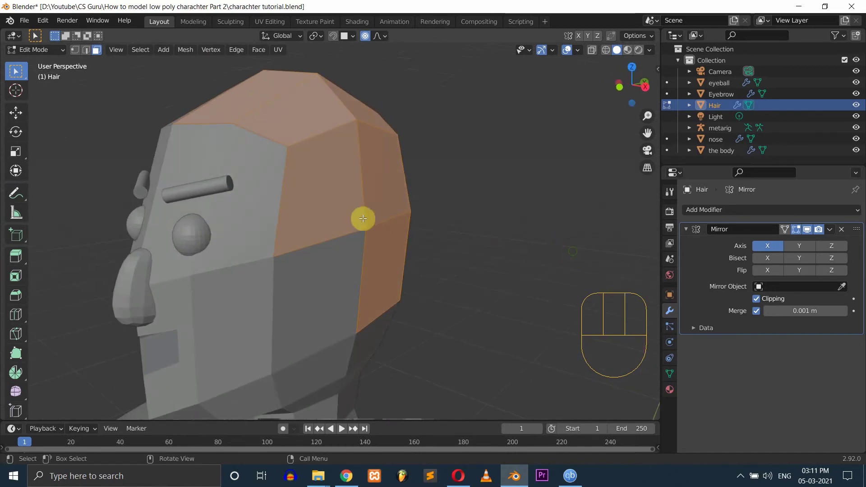
pyautogui.moveTo(486, 158); pyautogui.dragTo(481, 168)
pyautogui.moveTo(449, 192); pyautogui.dragTo(445, 209)
# Extrude and scale the Hair faces outward into a blocky shell, then return to Object Mode
pyautogui.moveTo(432, 213); pyautogui.dragTo(356, 187)
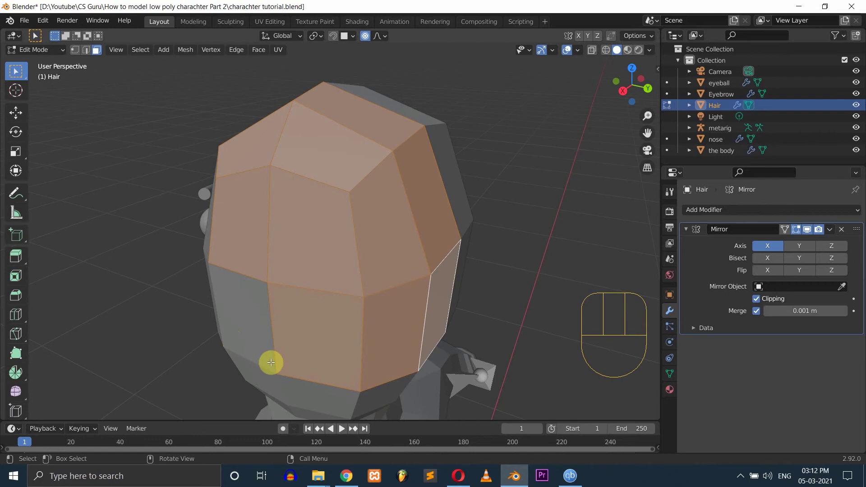
pyautogui.moveTo(274, 344); pyautogui.dragTo(356, 301)
pyautogui.moveTo(304, 239); pyautogui.dragTo(308, 238)
pyautogui.moveTo(323, 266); pyautogui.dragTo(303, 280)
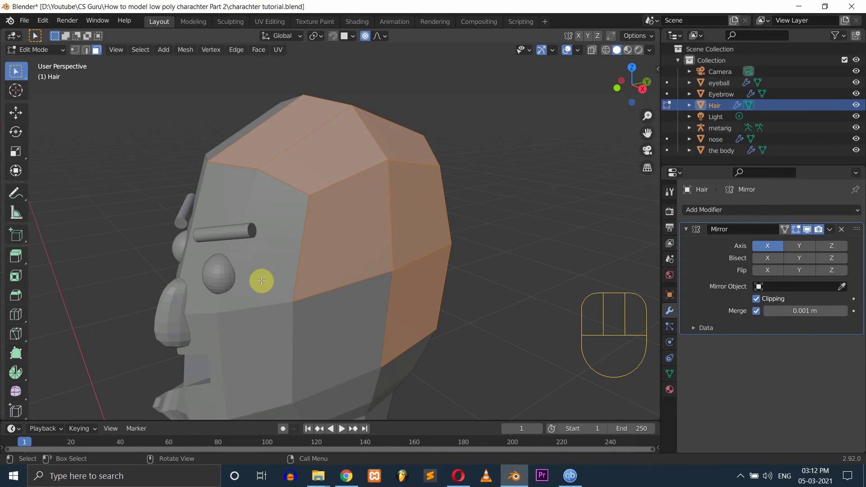
pyautogui.moveTo(506, 254); pyautogui.dragTo(555, 242)
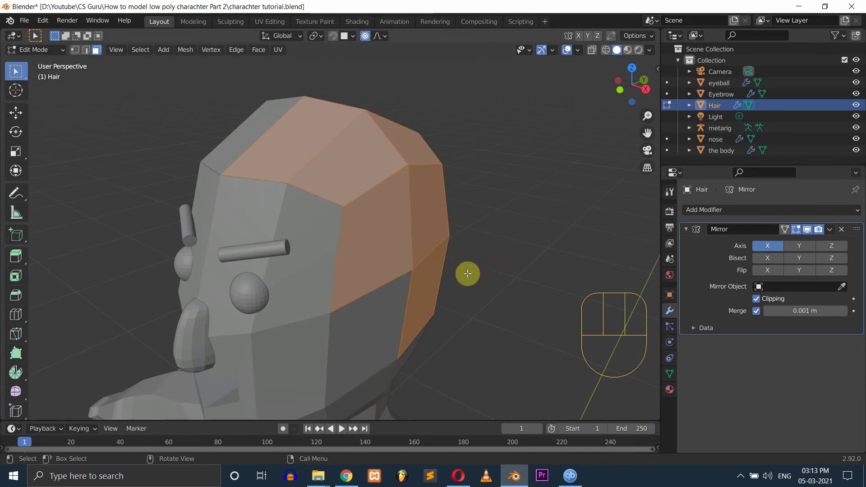
pyautogui.press('Tab')
# Enter vertex editing on the Hair mesh with proportional editing toggled
pyautogui.moveTo(455, 322); pyautogui.dragTo(453, 302)
pyautogui.click(374, 207)
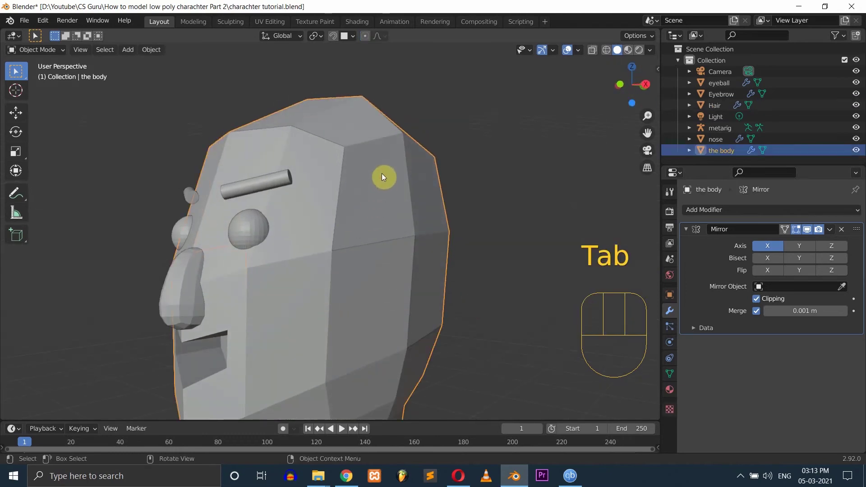
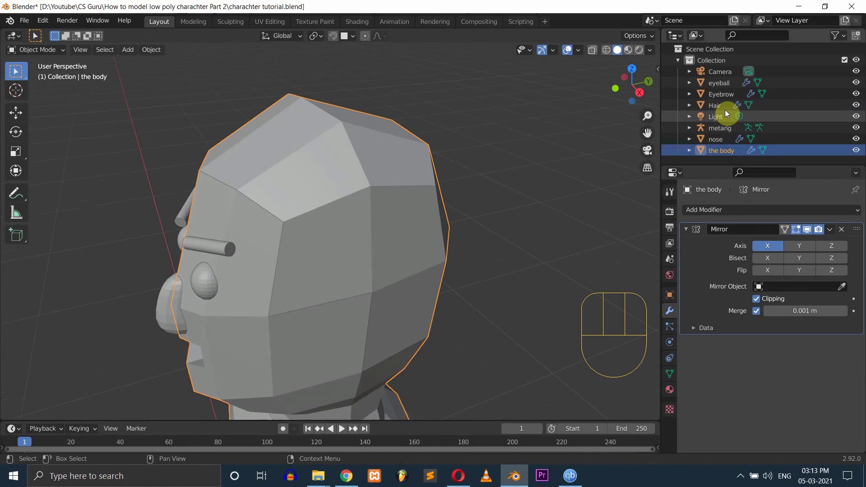
pyautogui.moveTo(720, 108); pyautogui.dragTo(672, 144)
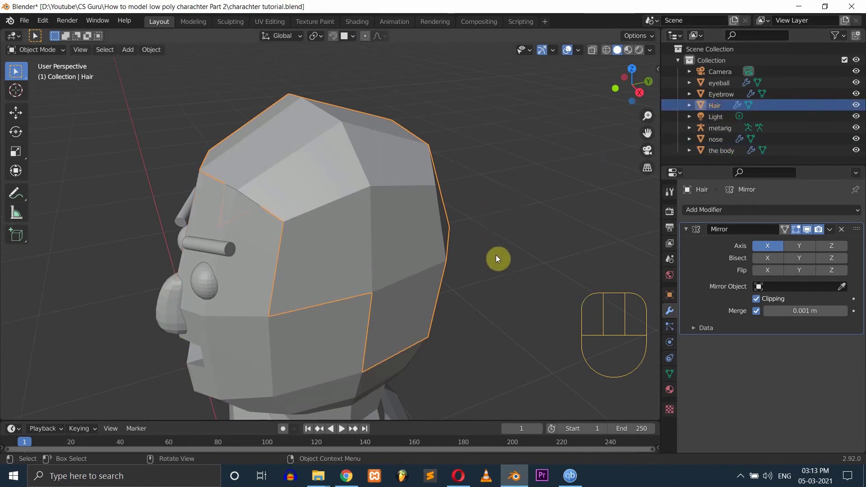
pyautogui.press('Tab')
pyautogui.press('1')
pyautogui.moveTo(261, 318); pyautogui.dragTo(265, 342)
pyautogui.moveTo(298, 331); pyautogui.dragTo(303, 301)
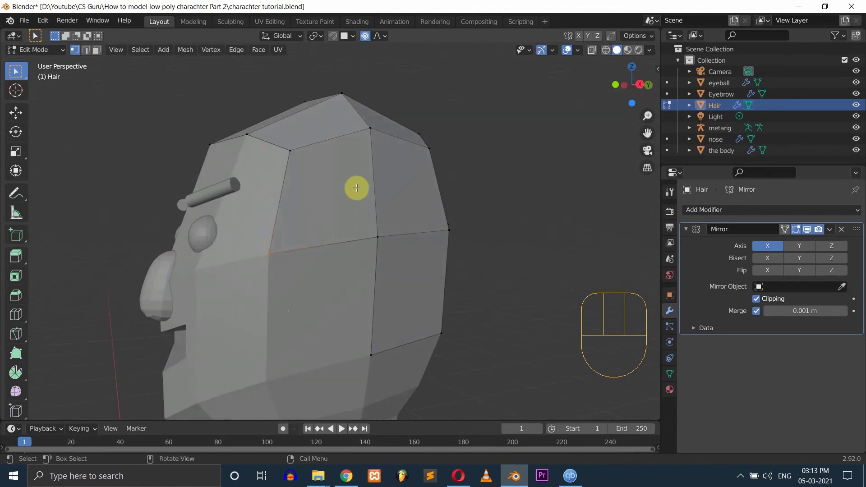
pyautogui.press('o')
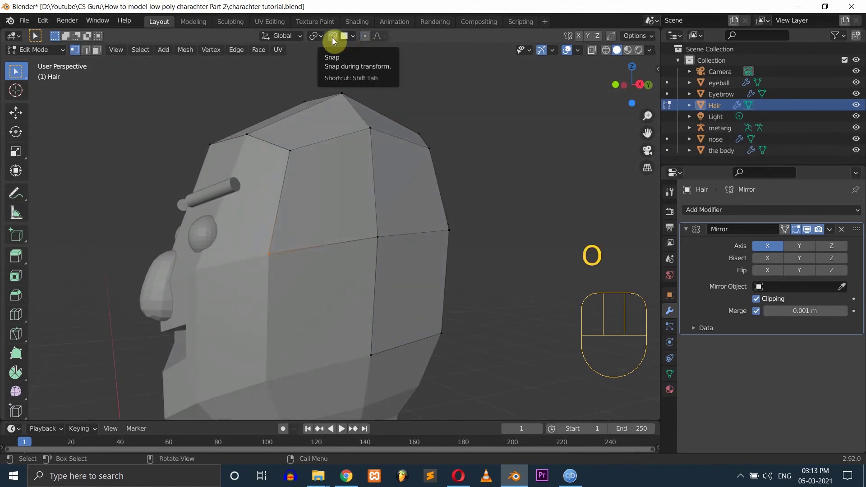
# Enable snapping in the header for moving vertices
pyautogui.click(334, 40)
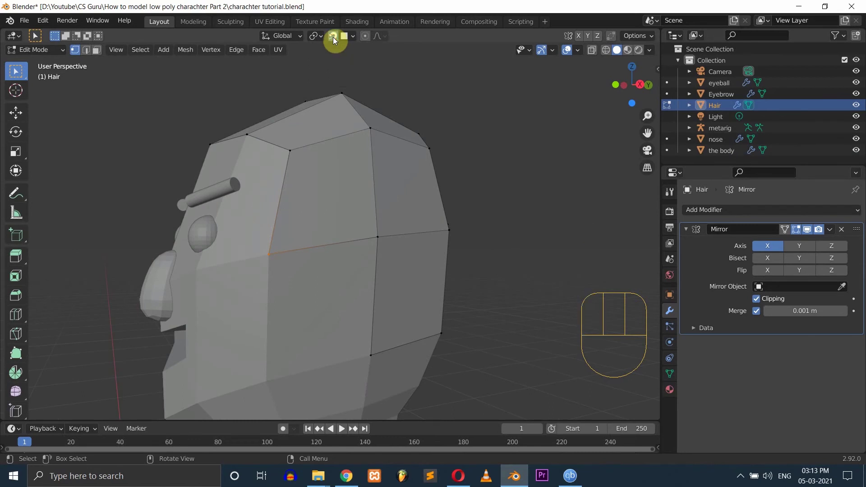
pyautogui.moveTo(352, 39); pyautogui.dragTo(265, 261)
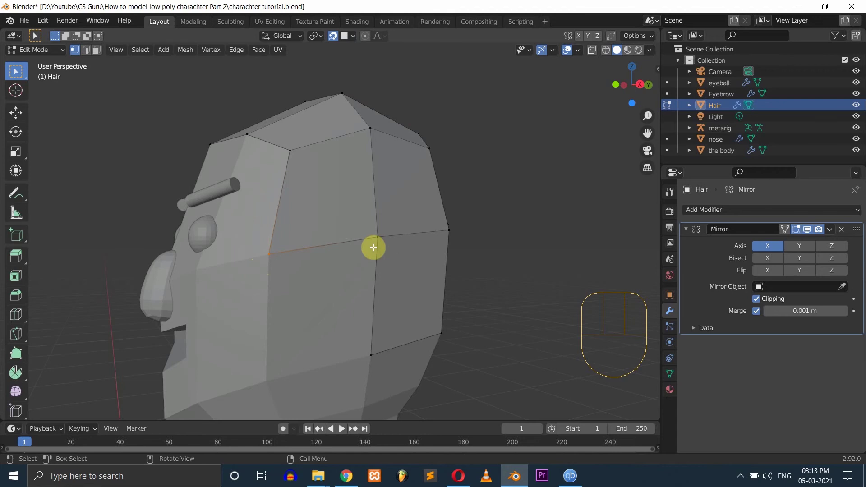
pyautogui.moveTo(352, 40); pyautogui.dragTo(474, 212)
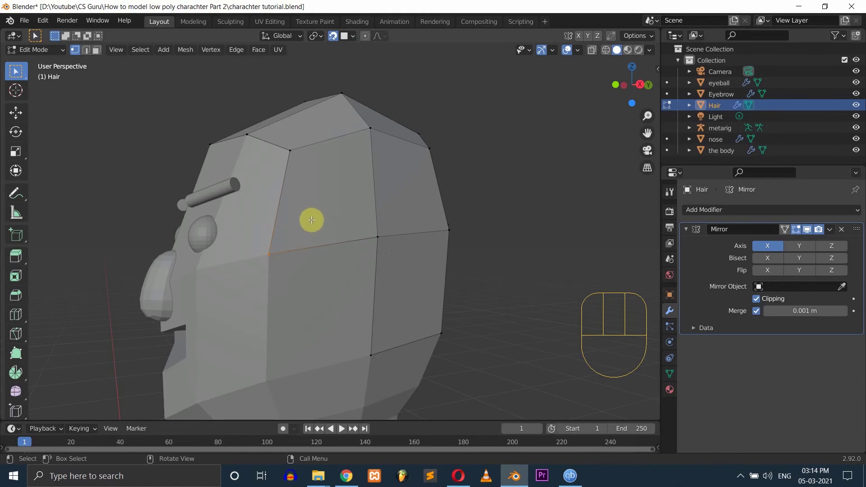
# Move the hair's front corner vertices onto the head surface and return to Object Mode
pyautogui.press('g')
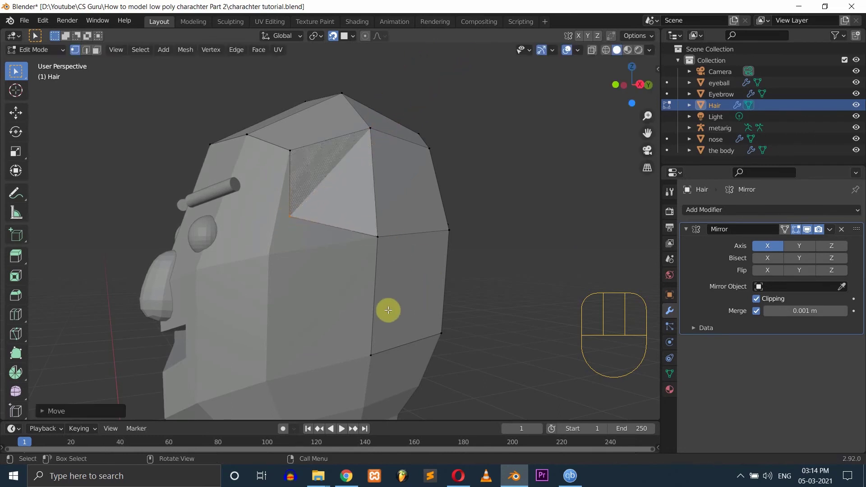
pyautogui.moveTo(391, 293); pyautogui.dragTo(329, 271)
pyautogui.moveTo(260, 308); pyautogui.dragTo(241, 303)
pyautogui.moveTo(251, 302); pyautogui.dragTo(274, 300)
pyautogui.press('Tab')
pyautogui.moveTo(407, 282); pyautogui.dragTo(433, 253)
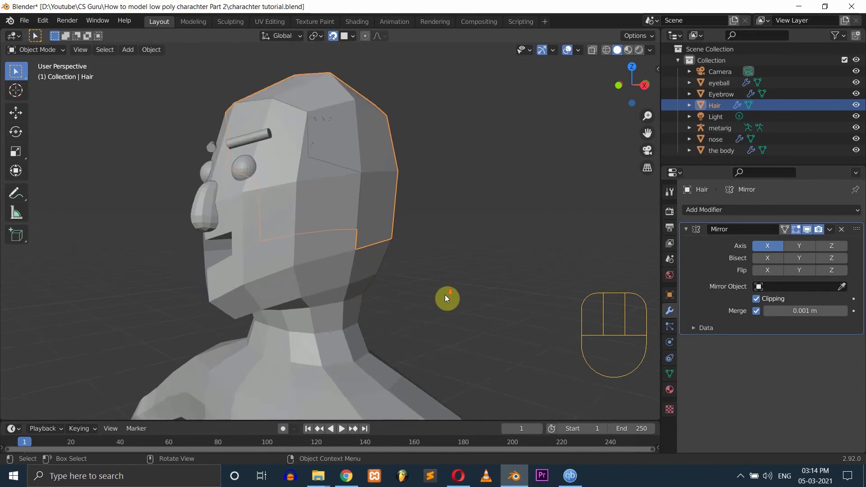
# Add a cube, move it up near the head, shrink it and round it with Subdivision (Ctrl+2)
pyautogui.moveTo(364, 291); pyautogui.dragTo(380, 291)
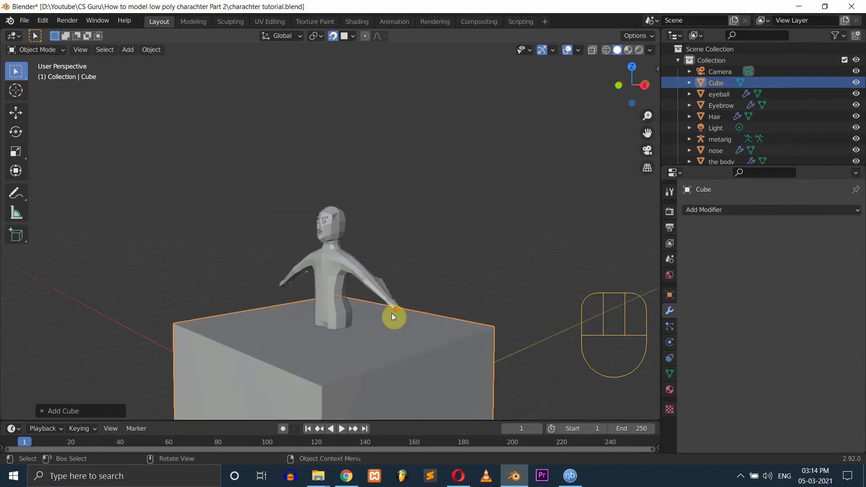
pyautogui.moveTo(414, 318); pyautogui.dragTo(422, 312)
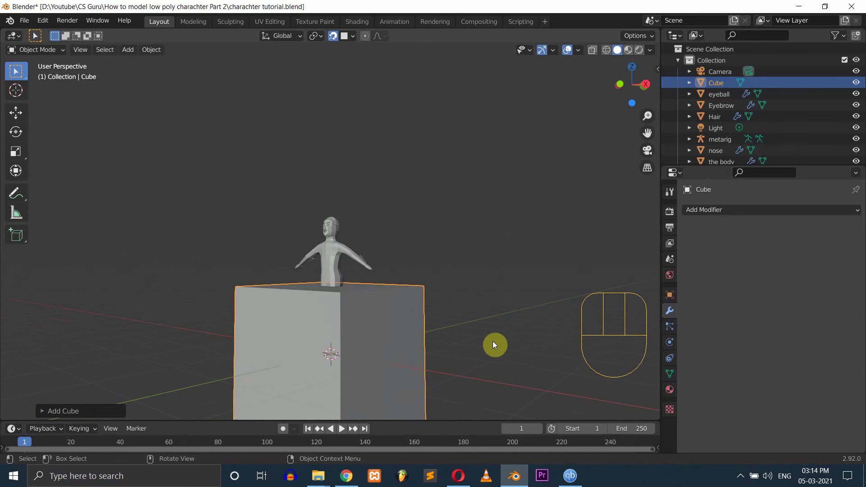
pyautogui.press('g')
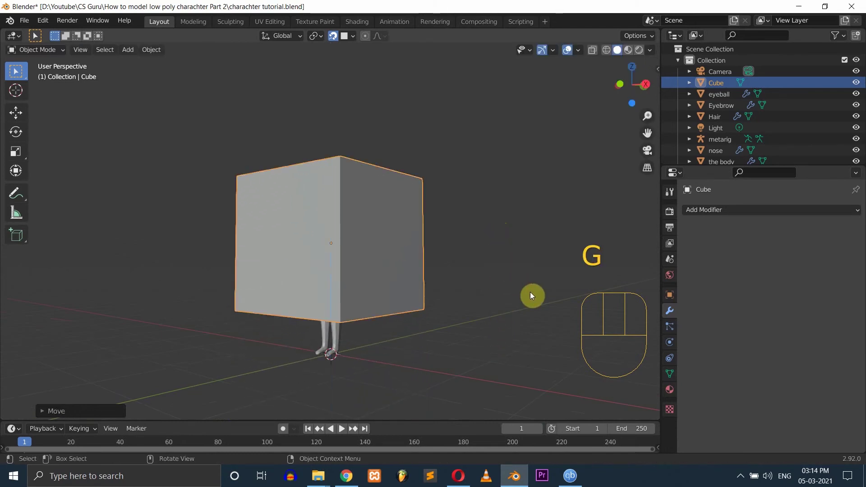
pyautogui.press('s')
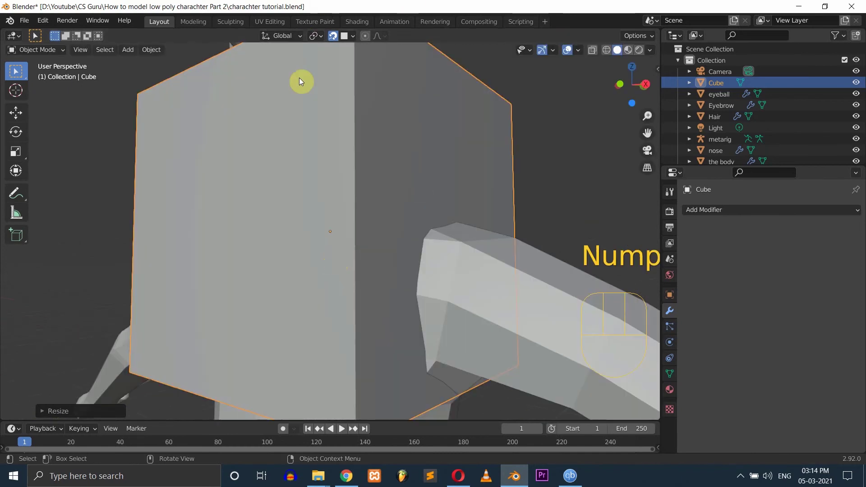
pyautogui.click(335, 38)
pyautogui.middleClick(434, 211)
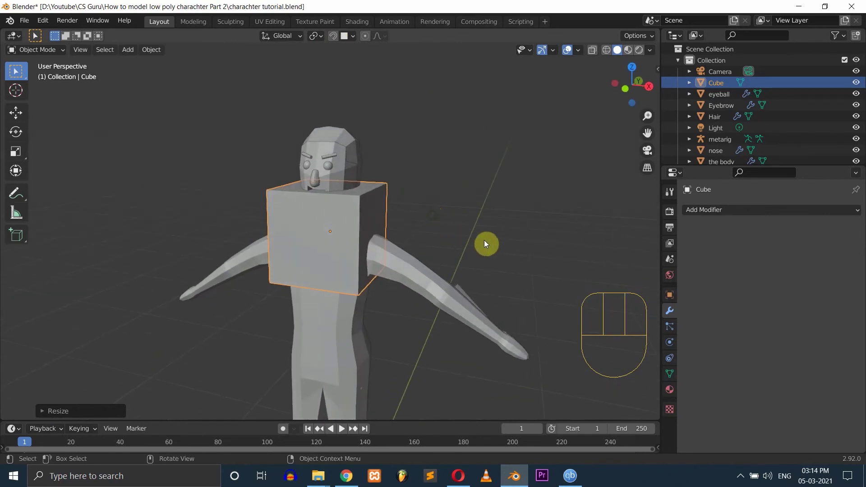
pyautogui.press('s')
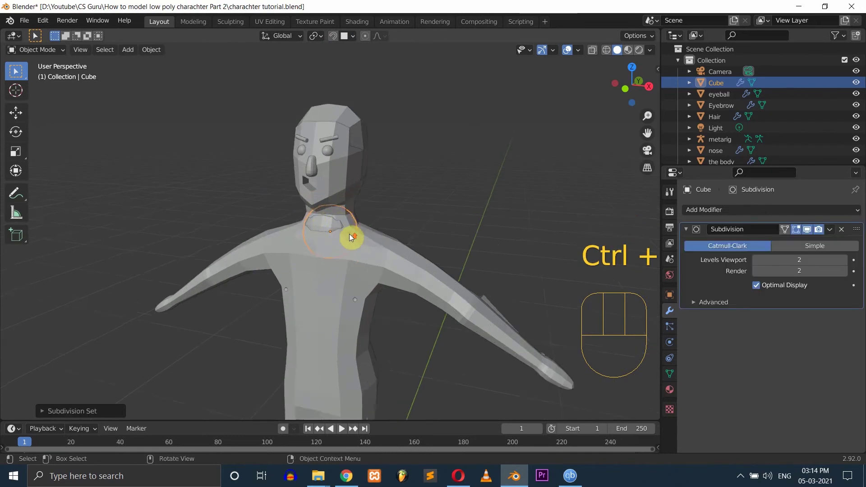
# Slide the rounded sphere sideways beside the head and shrink it to ear size
pyautogui.middleClick(365, 221)
pyautogui.moveTo(407, 238); pyautogui.dragTo(378, 307)
pyautogui.press('g')
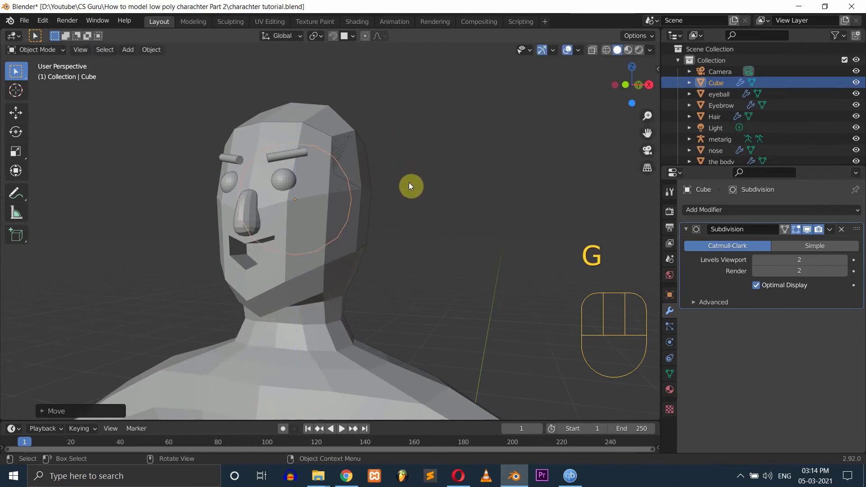
pyautogui.press('g')
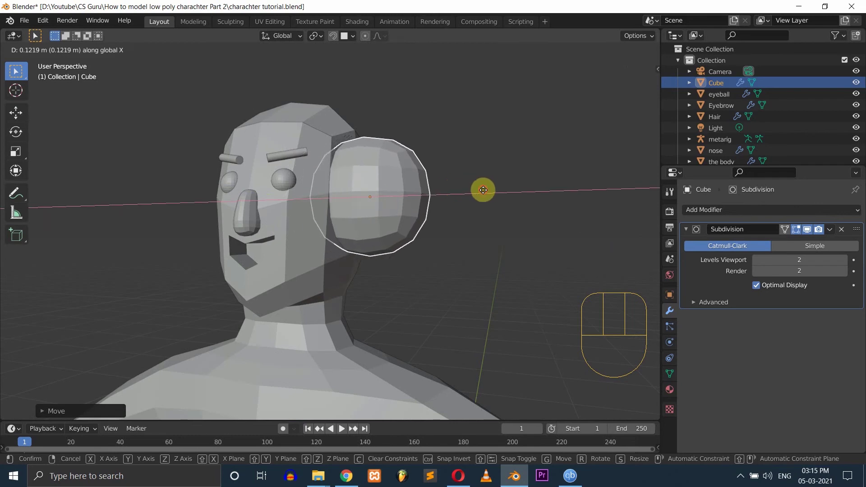
pyautogui.press('s')
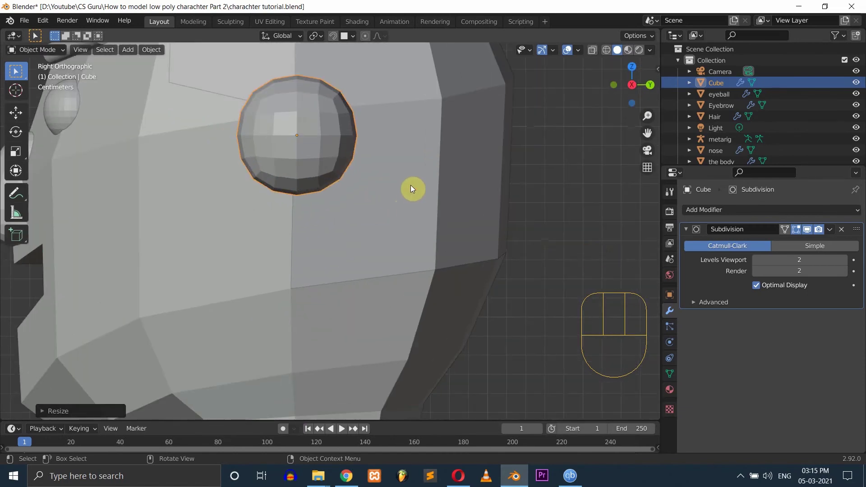
pyautogui.press('Tab')
pyautogui.moveTo(353, 218); pyautogui.dragTo(411, 218)
# Flatten the ear along its X width only
pyautogui.press('a')
pyautogui.press('s')
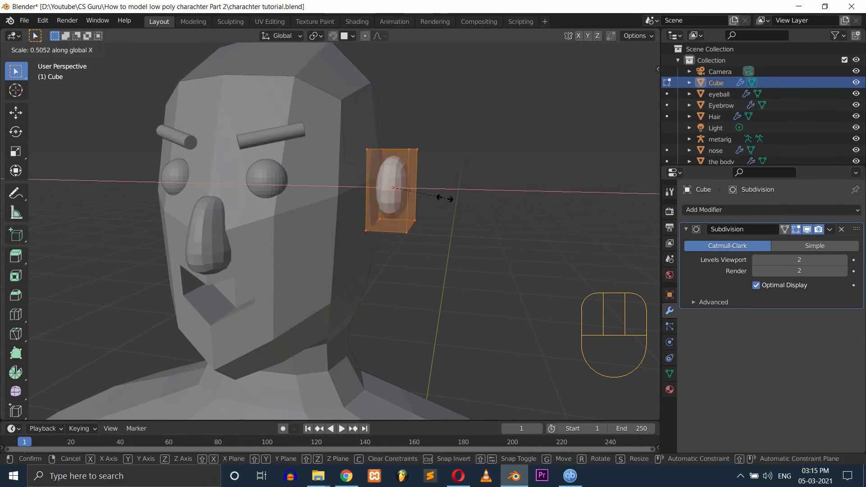
pyautogui.middleClick(477, 208)
pyautogui.middleClick(503, 235)
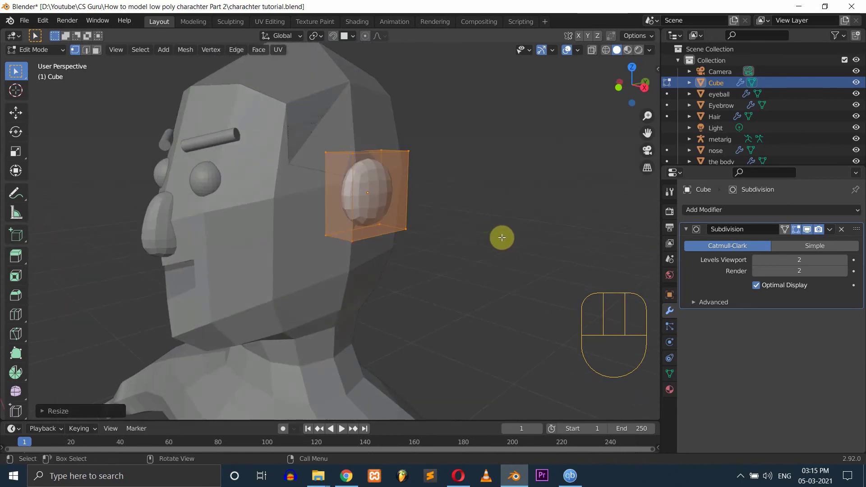
pyautogui.press('Tab')
# Rotate the ear around Z and place it flush against the side of the head
pyautogui.moveTo(458, 220); pyautogui.dragTo(449, 237)
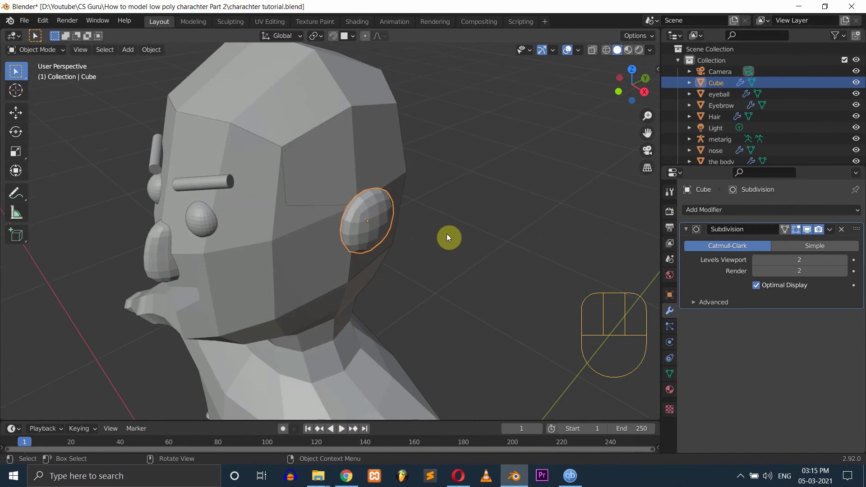
pyautogui.press('r')
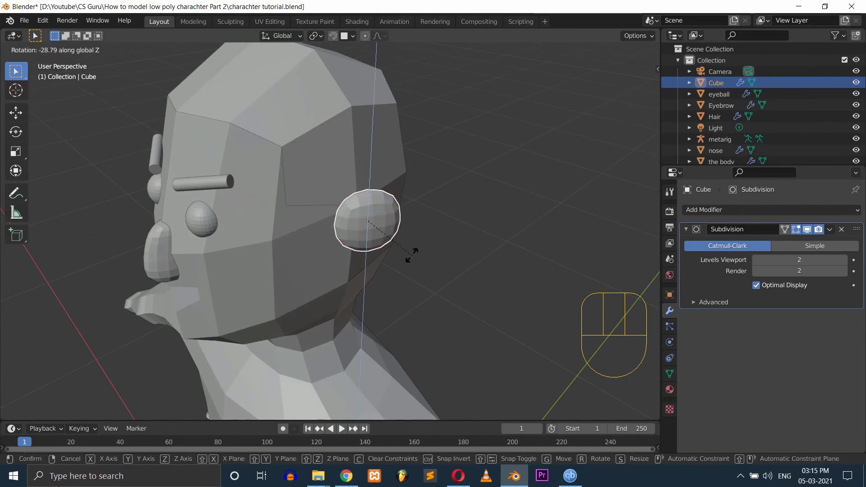
pyautogui.middleClick(424, 282)
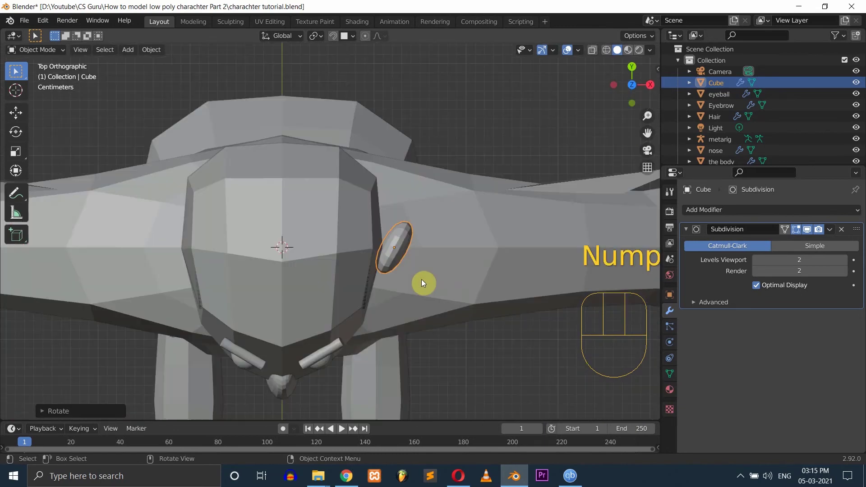
pyautogui.press('g')
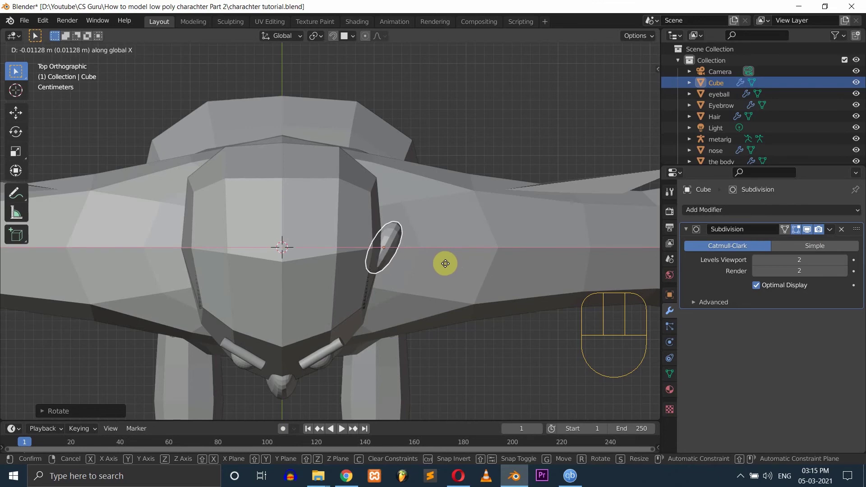
pyautogui.moveTo(432, 300); pyautogui.dragTo(367, 179)
pyautogui.moveTo(485, 205); pyautogui.dragTo(499, 212)
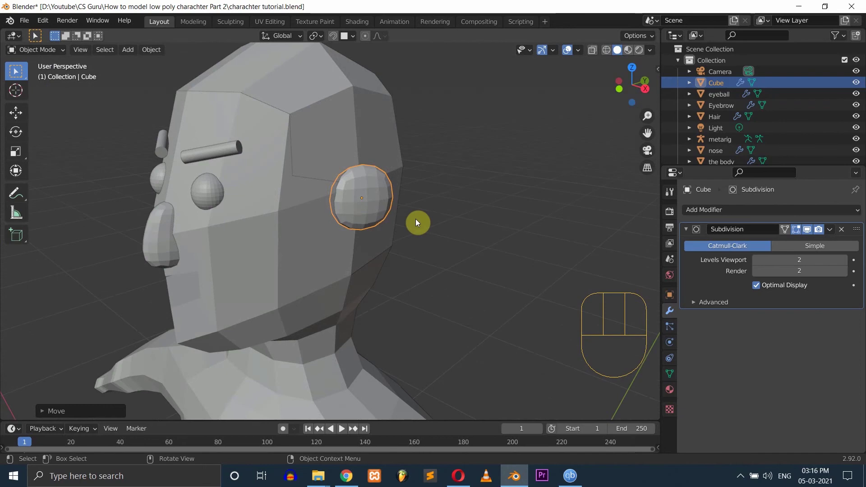
pyautogui.moveTo(394, 214); pyautogui.dragTo(391, 187)
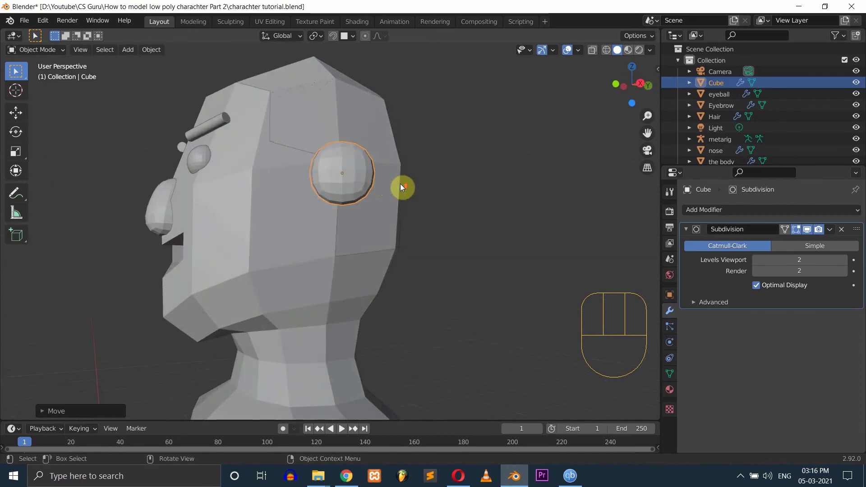
pyautogui.middleClick(501, 236)
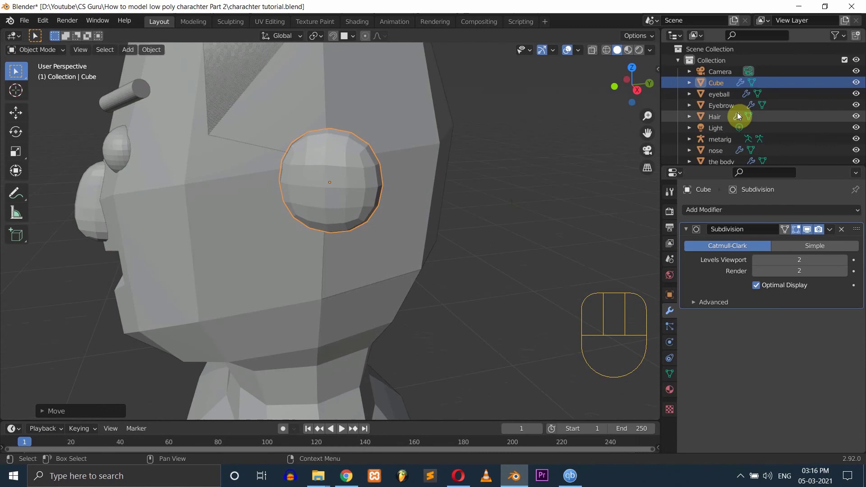
pyautogui.moveTo(452, 240); pyautogui.dragTo(477, 235)
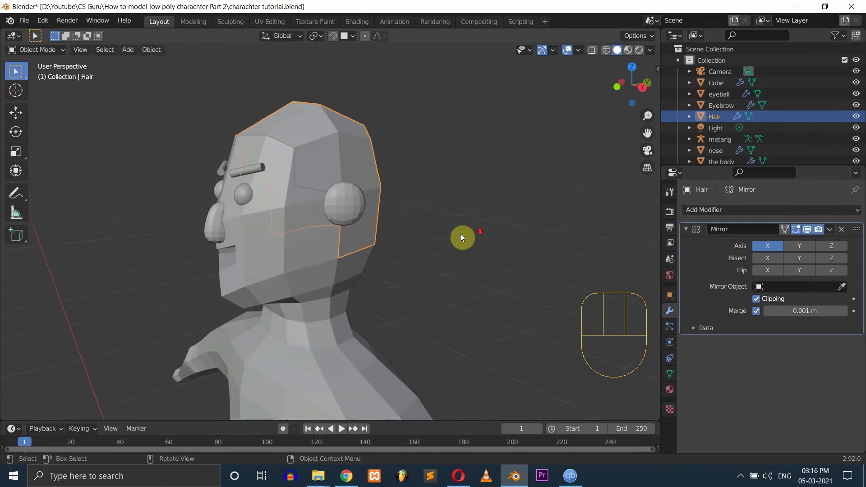
# Zoom in on the hair edge near the ear and enter Edit Mode on the Hair mesh
pyautogui.middleClick(417, 263)
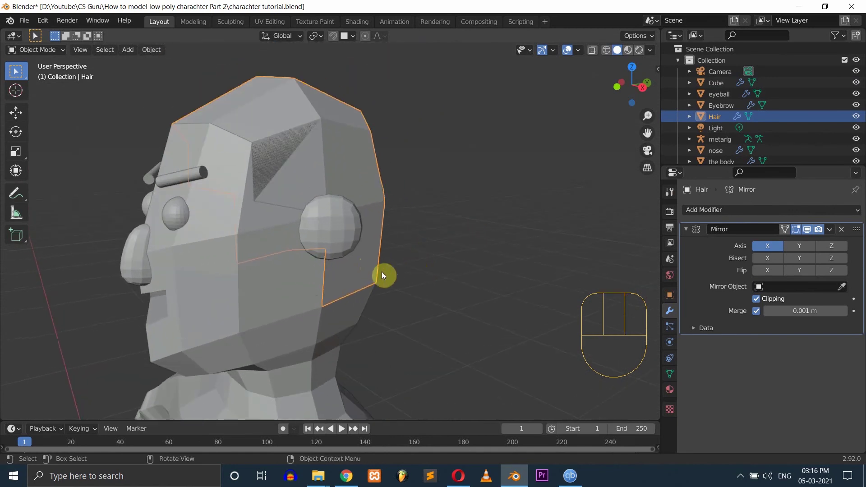
pyautogui.moveTo(434, 260); pyautogui.dragTo(470, 254)
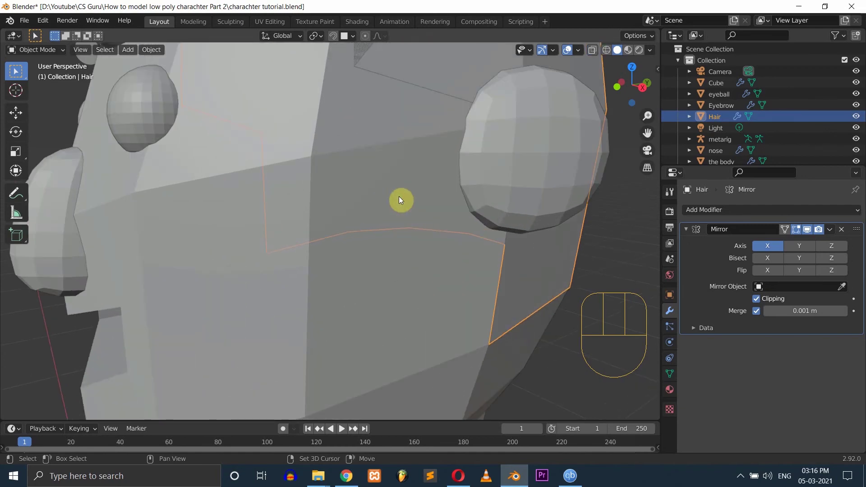
pyautogui.moveTo(387, 227); pyautogui.dragTo(349, 300)
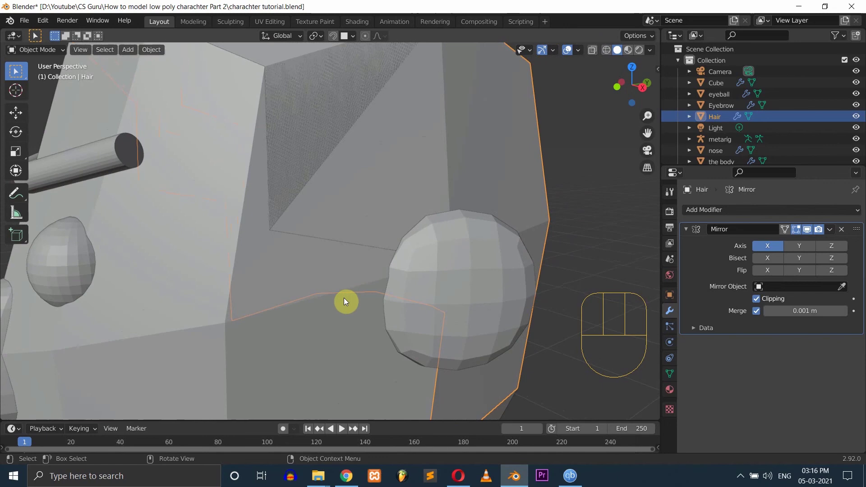
pyautogui.moveTo(342, 281); pyautogui.dragTo(323, 276)
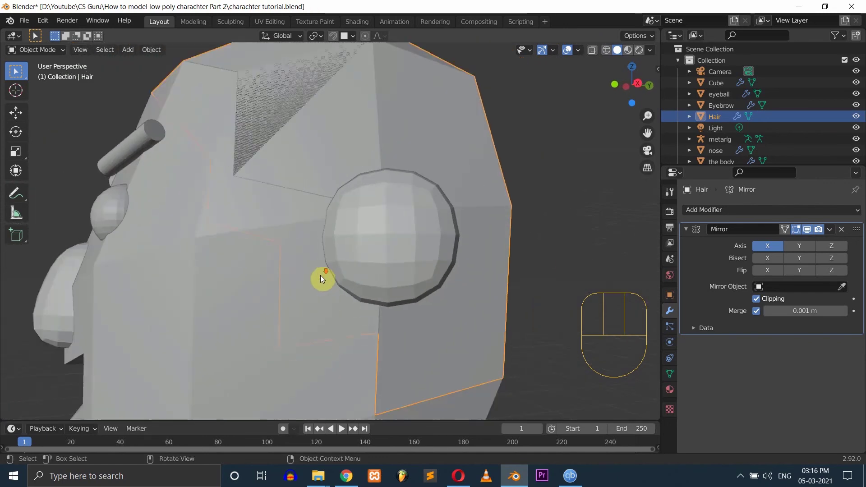
pyautogui.middleClick(335, 299)
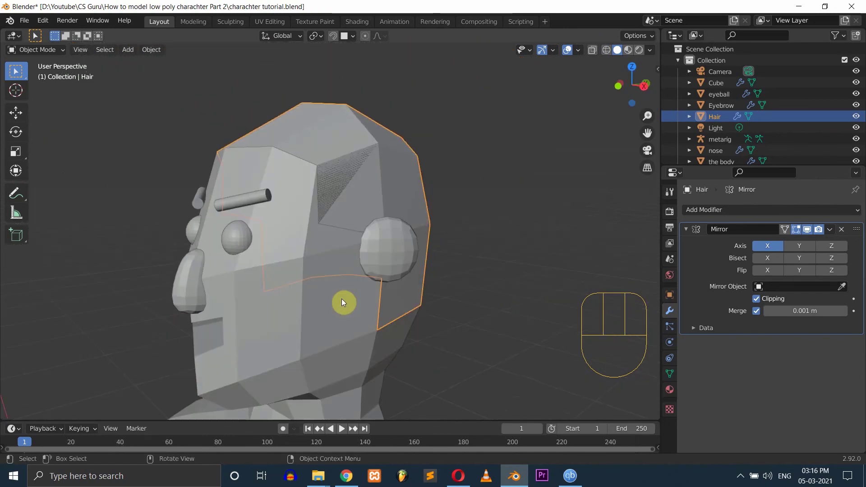
pyautogui.moveTo(337, 280); pyautogui.dragTo(319, 273)
pyautogui.moveTo(364, 304); pyautogui.dragTo(345, 293)
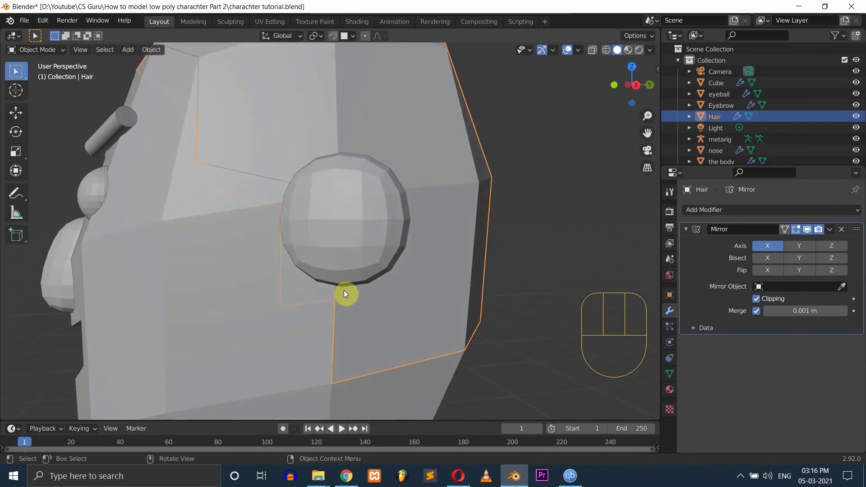
pyautogui.press('Tab')
pyautogui.moveTo(411, 297); pyautogui.dragTo(386, 274)
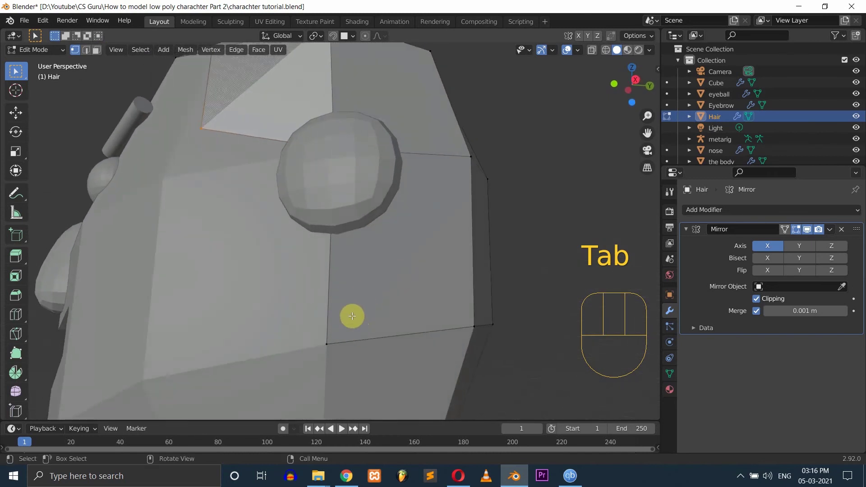
# Select the hair face and edge below the ear and move them with snapping enabled
pyautogui.press('3')
pyautogui.click(332, 271)
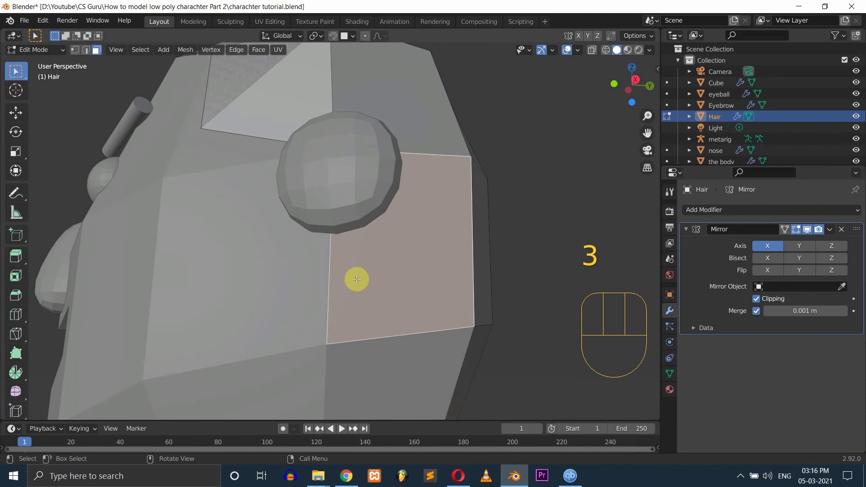
pyautogui.press('2')
pyautogui.click(329, 278)
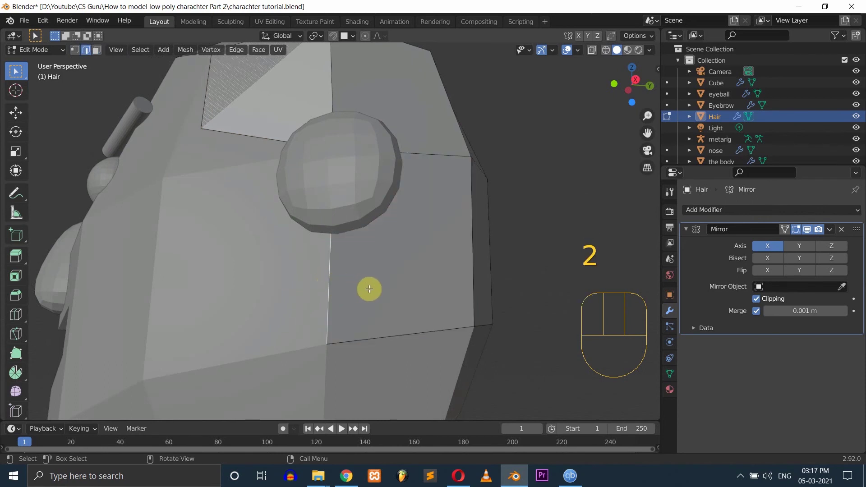
pyautogui.press('g')
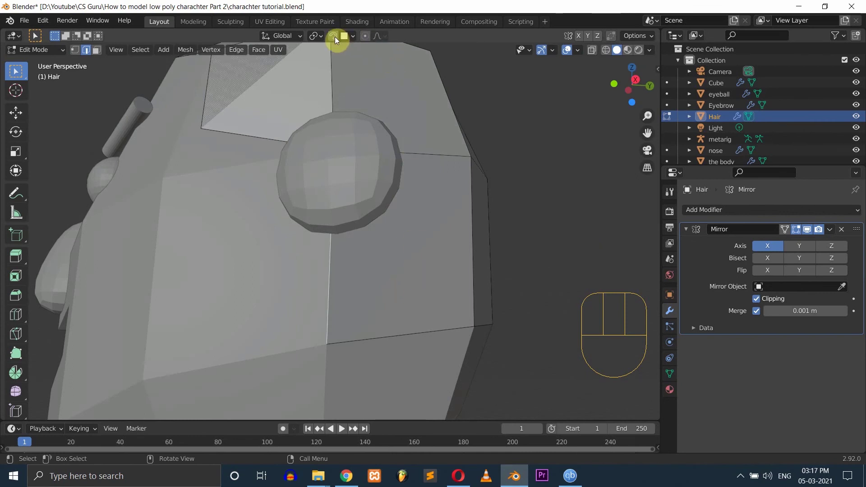
pyautogui.click(337, 39)
pyautogui.moveTo(352, 40); pyautogui.dragTo(517, 159)
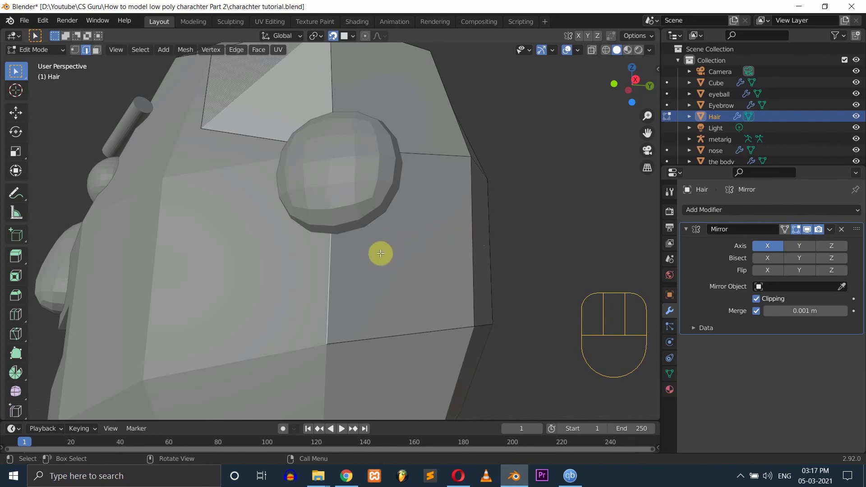
pyautogui.press('g')
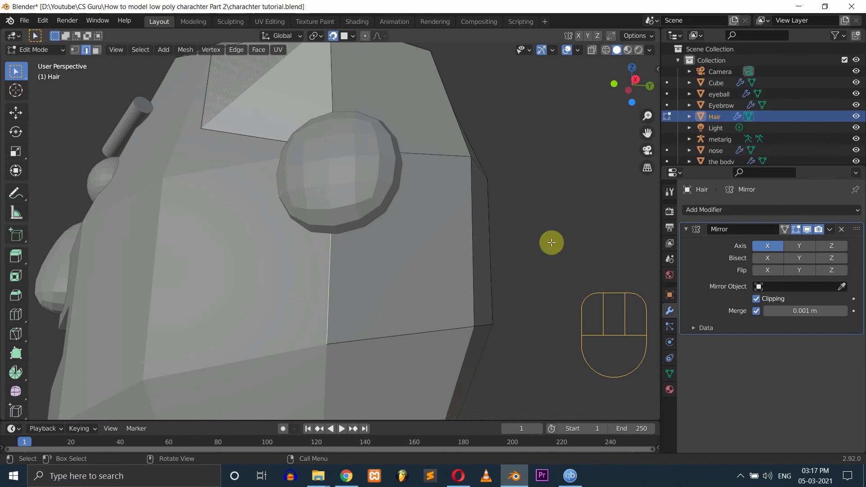
# Pull the lower hair vertex up to the ear's underside so the edge tapers behind the ear
pyautogui.moveTo(564, 266); pyautogui.dragTo(494, 286)
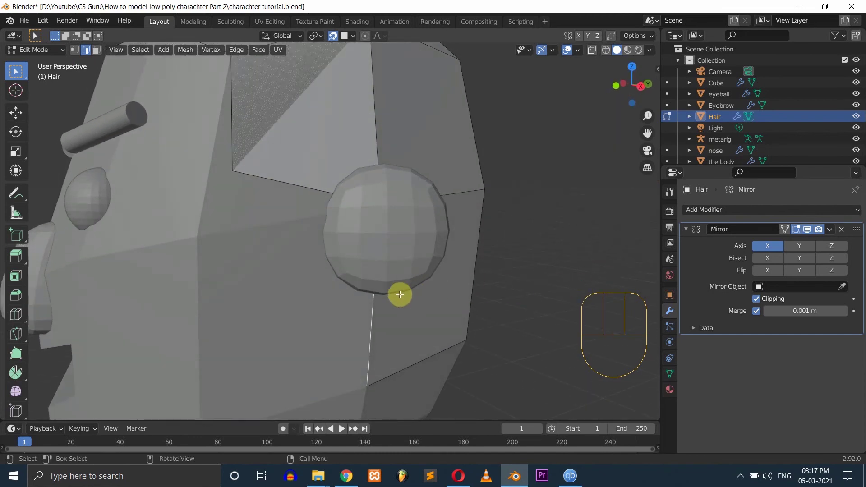
pyautogui.moveTo(378, 280); pyautogui.dragTo(360, 235)
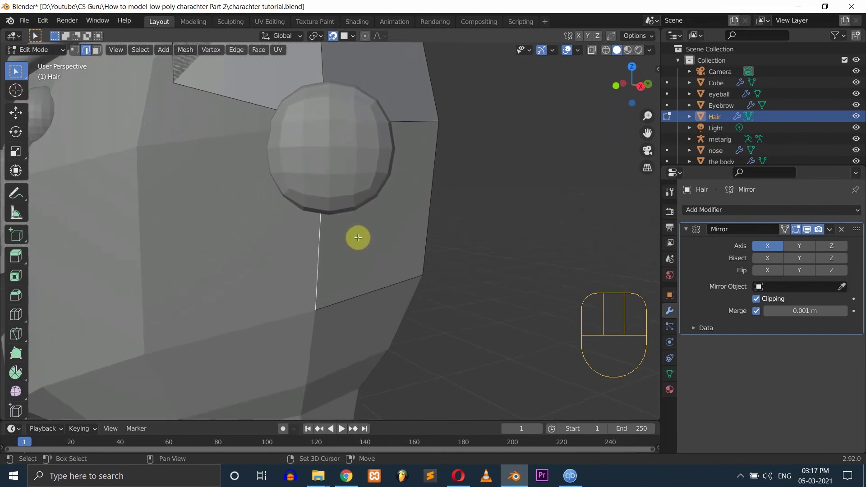
pyautogui.press('1')
pyautogui.moveTo(352, 288); pyautogui.dragTo(333, 324)
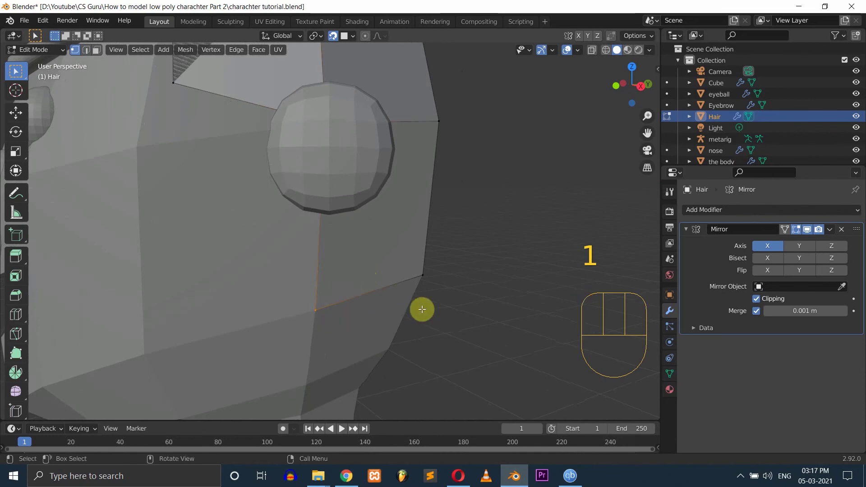
pyautogui.moveTo(381, 302); pyautogui.dragTo(346, 247)
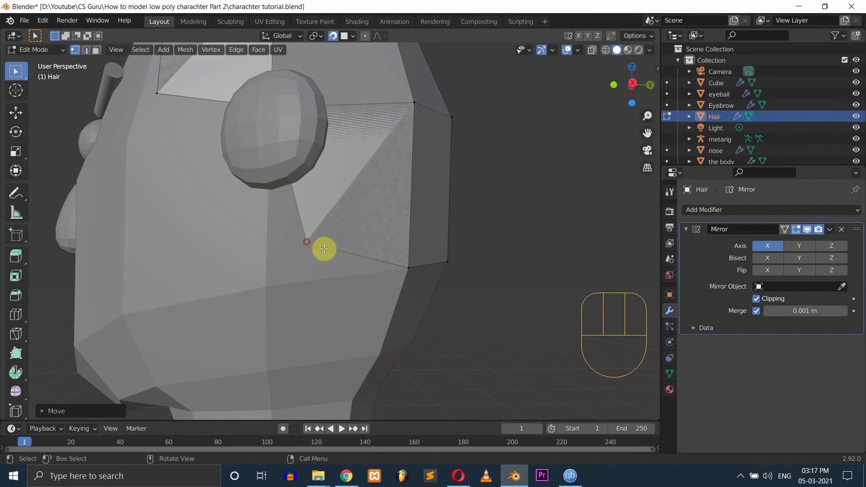
pyautogui.moveTo(386, 273); pyautogui.dragTo(405, 272)
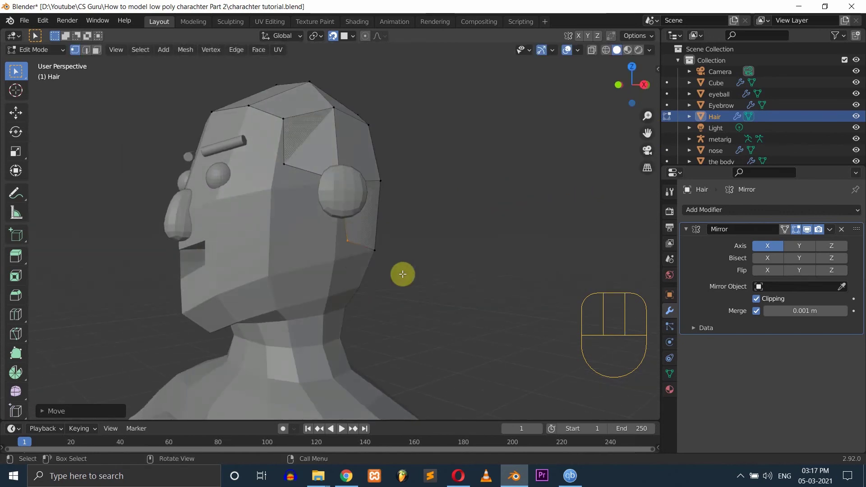
# Check the hair outline from above and switch to face selection for the hair faces
pyautogui.press('Tab')
pyautogui.moveTo(395, 239); pyautogui.dragTo(388, 231)
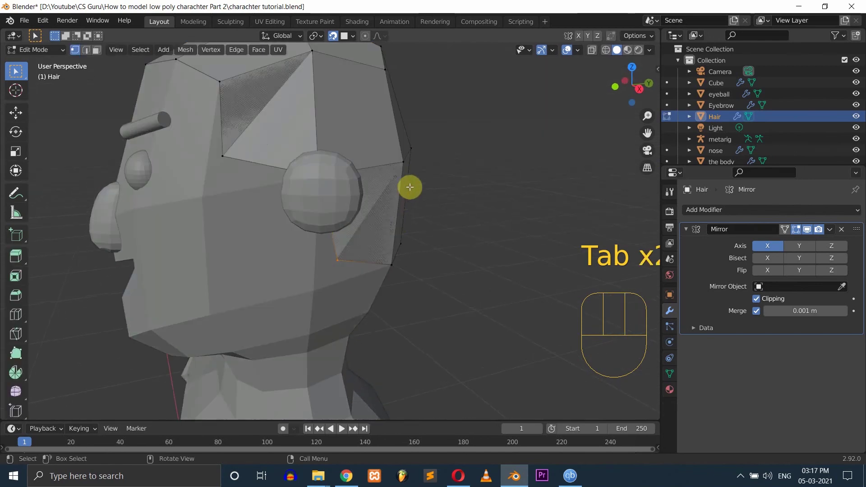
pyautogui.moveTo(441, 249); pyautogui.dragTo(444, 312)
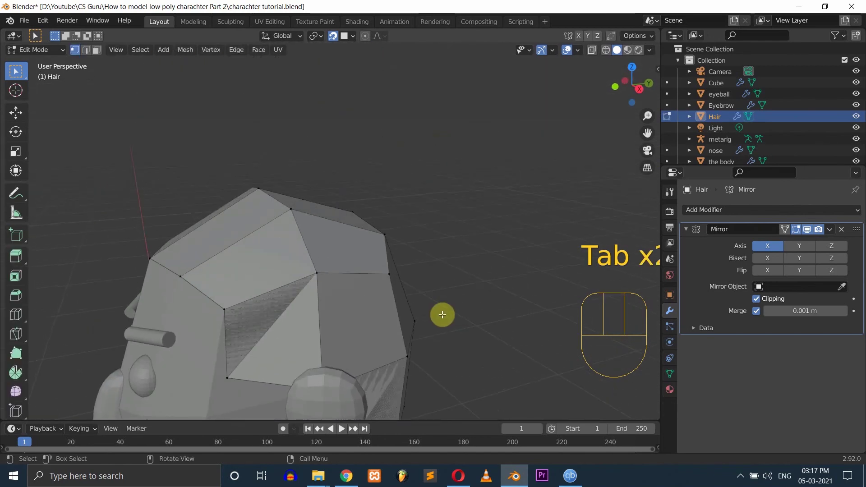
pyautogui.press('3')
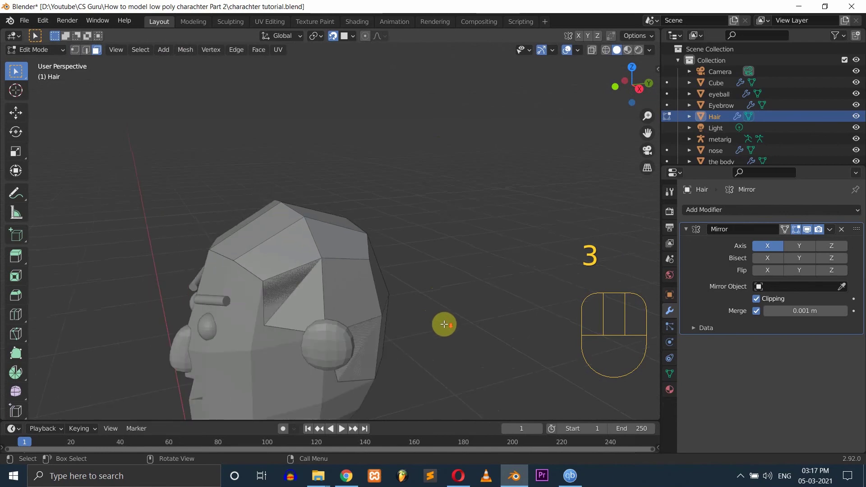
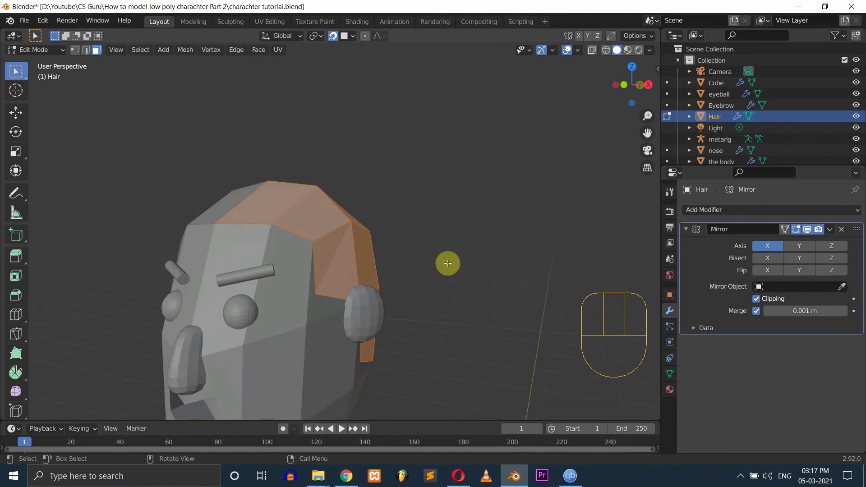
# Extrude the hair faces along their normals, pushing the surface outward from the head
pyautogui.press('e')
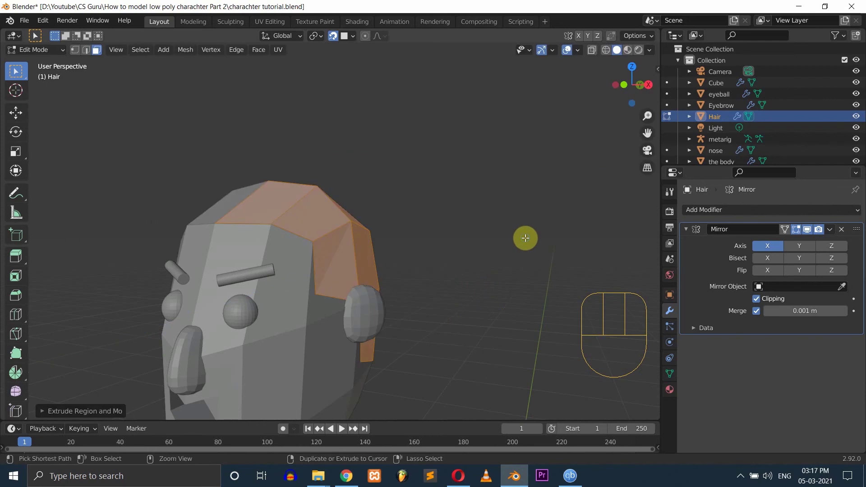
pyautogui.moveTo(390, 264); pyautogui.dragTo(381, 273)
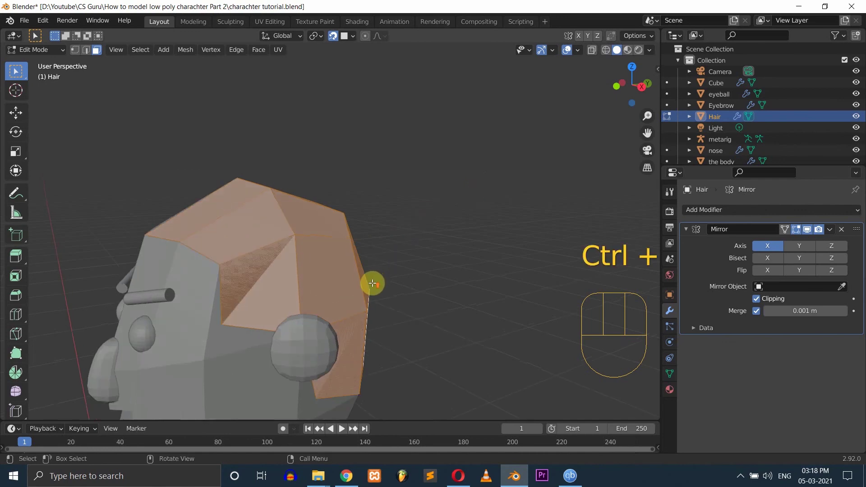
pyautogui.press('ctrl+e')
pyautogui.press('e')
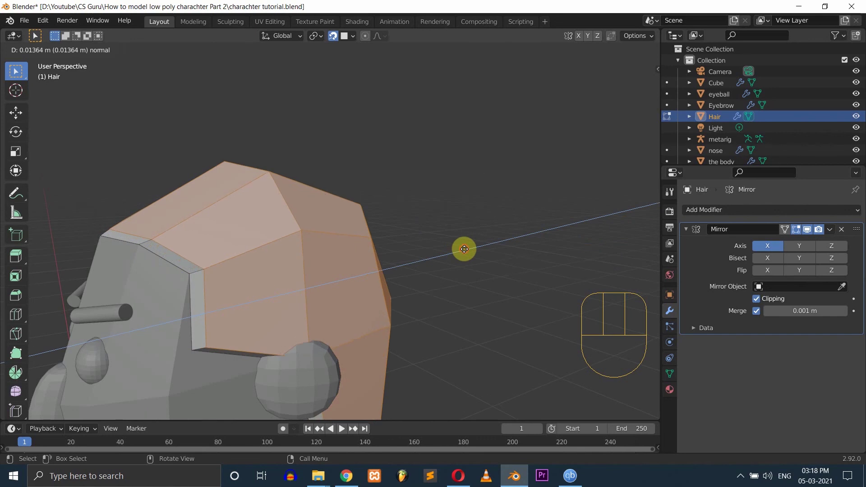
pyautogui.moveTo(453, 257); pyautogui.dragTo(466, 257)
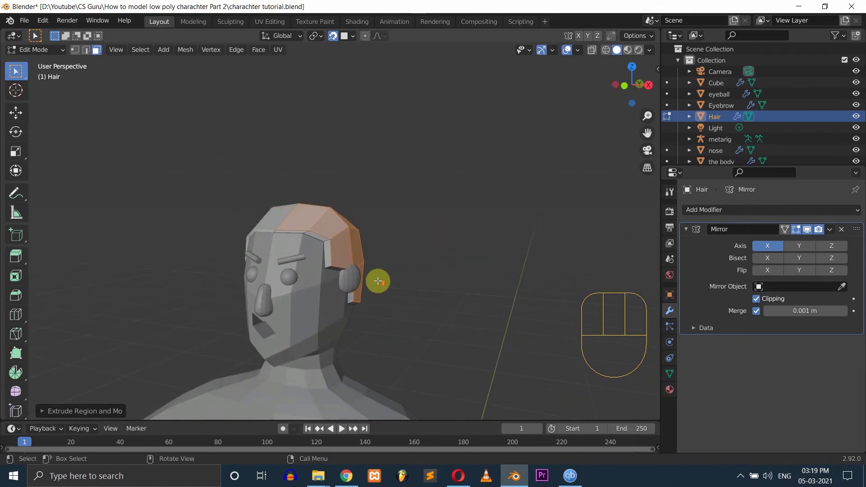
pyautogui.moveTo(291, 257); pyautogui.dragTo(269, 329)
pyautogui.moveTo(390, 277); pyautogui.dragTo(316, 249)
# Select the remaining hair faces over the head and thicken them outward
pyautogui.click(240, 207)
pyautogui.click(245, 188)
pyautogui.click(268, 224)
pyautogui.moveTo(284, 225); pyautogui.dragTo(299, 211)
pyautogui.click(300, 209)
pyautogui.click(327, 270)
pyautogui.moveTo(463, 290); pyautogui.dragTo(528, 244)
pyautogui.press('e')
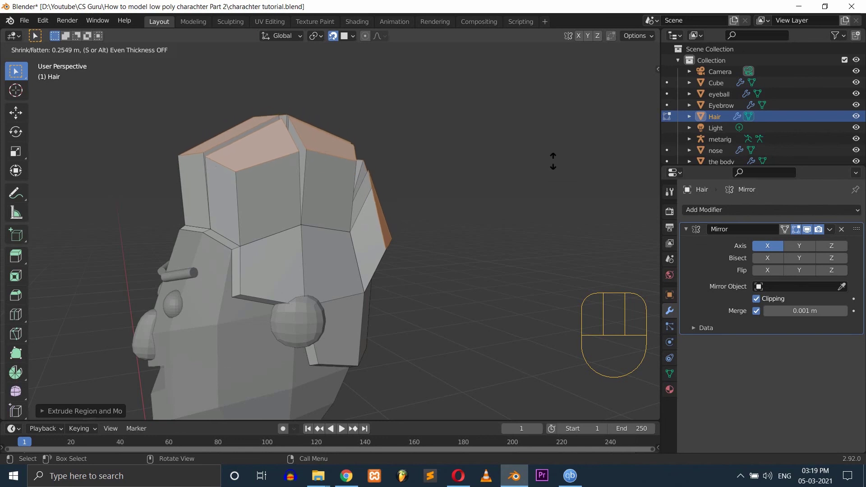
# Extrude individual hair faces so each rises as its own blocky chunk and confirm
pyautogui.moveTo(378, 277); pyautogui.dragTo(387, 257)
pyautogui.moveTo(369, 281); pyautogui.dragTo(373, 258)
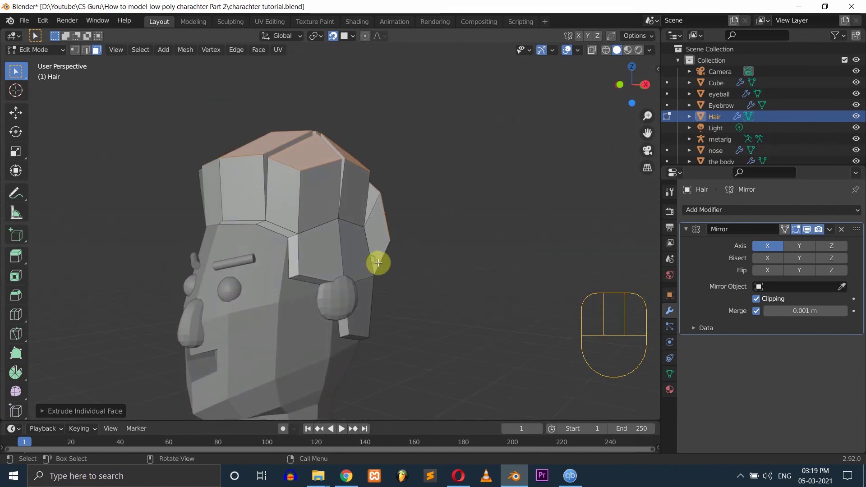
pyautogui.moveTo(372, 330); pyautogui.dragTo(374, 327)
pyautogui.moveTo(340, 353); pyautogui.dragTo(388, 287)
pyautogui.click(386, 283)
pyautogui.moveTo(340, 353); pyautogui.dragTo(350, 373)
pyautogui.moveTo(326, 336); pyautogui.dragTo(335, 266)
pyautogui.moveTo(325, 298); pyautogui.dragTo(333, 270)
pyautogui.moveTo(326, 220); pyautogui.dragTo(313, 299)
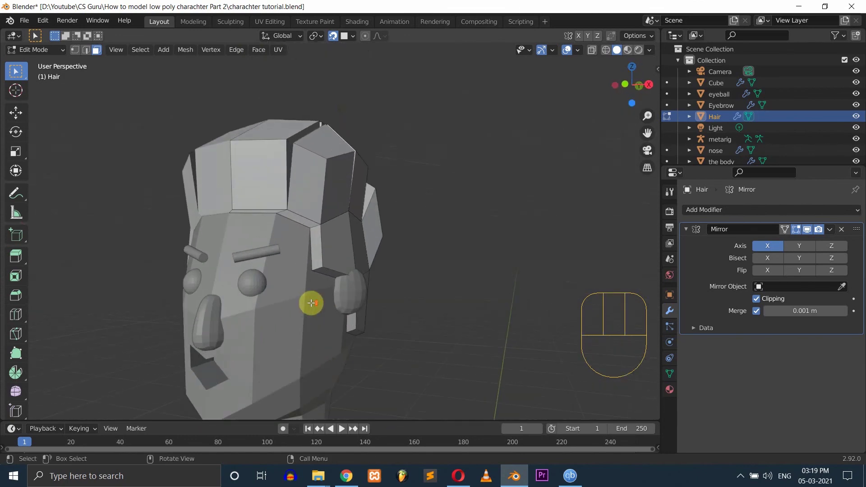
# Orbit to view the character head-on and change the viewport shading mode
pyautogui.moveTo(319, 304); pyautogui.dragTo(405, 260)
pyautogui.moveTo(391, 290); pyautogui.dragTo(376, 281)
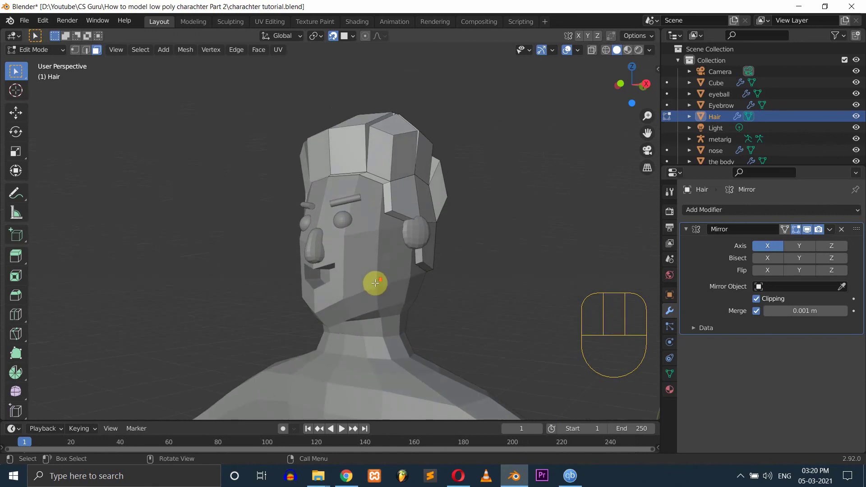
pyautogui.moveTo(426, 292); pyautogui.dragTo(432, 289)
pyautogui.moveTo(419, 291); pyautogui.dragTo(384, 282)
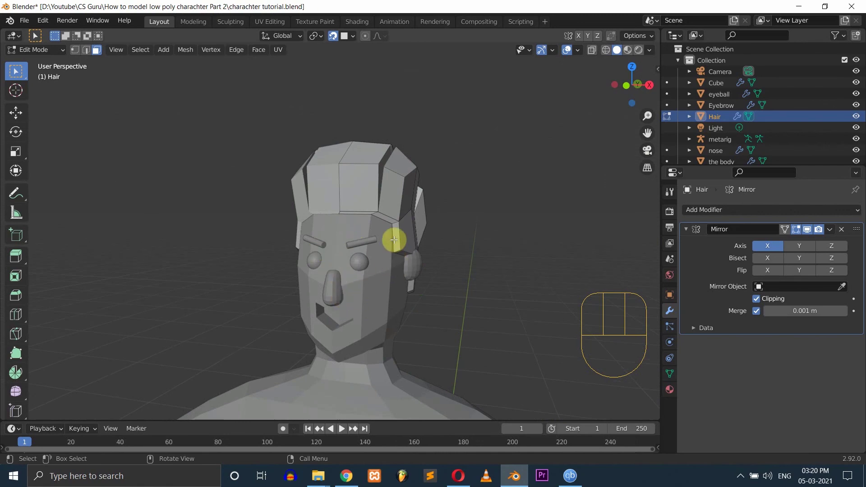
pyautogui.moveTo(390, 316); pyautogui.dragTo(398, 317)
pyautogui.moveTo(400, 284); pyautogui.dragTo(394, 244)
pyautogui.middleClick(406, 212)
pyautogui.middleClick(396, 238)
pyautogui.moveTo(384, 246); pyautogui.dragTo(369, 280)
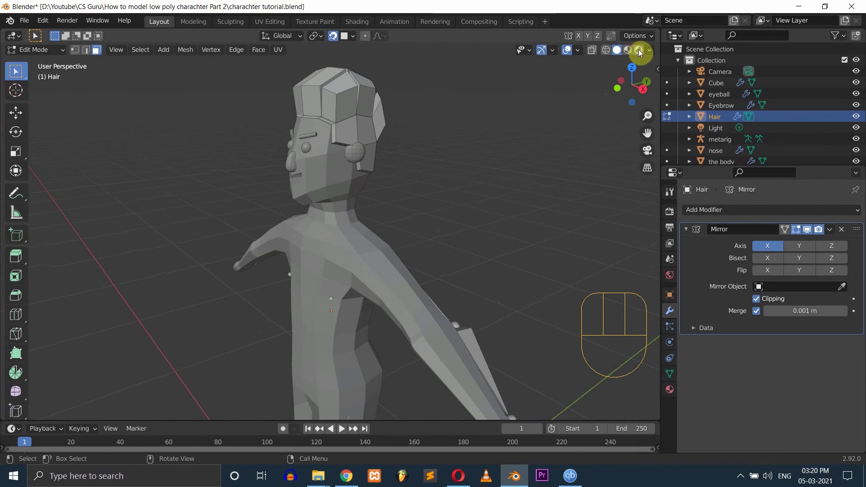
pyautogui.click(465, 197)
pyautogui.moveTo(449, 205); pyautogui.dragTo(442, 223)
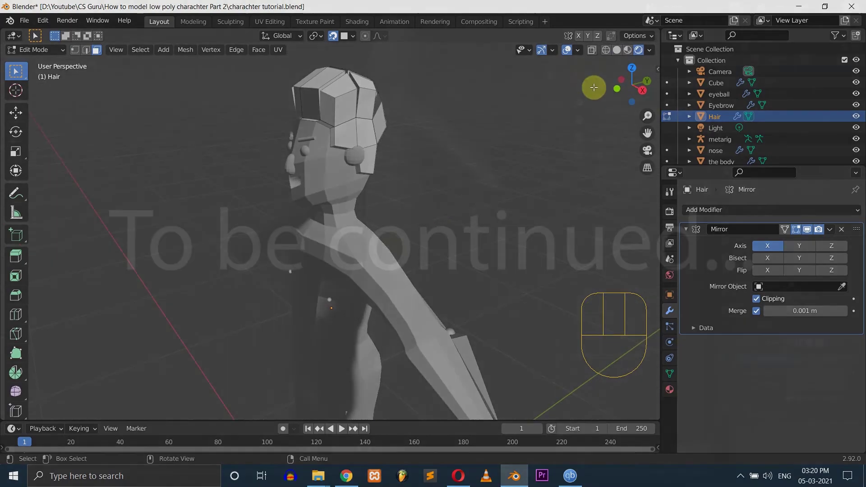